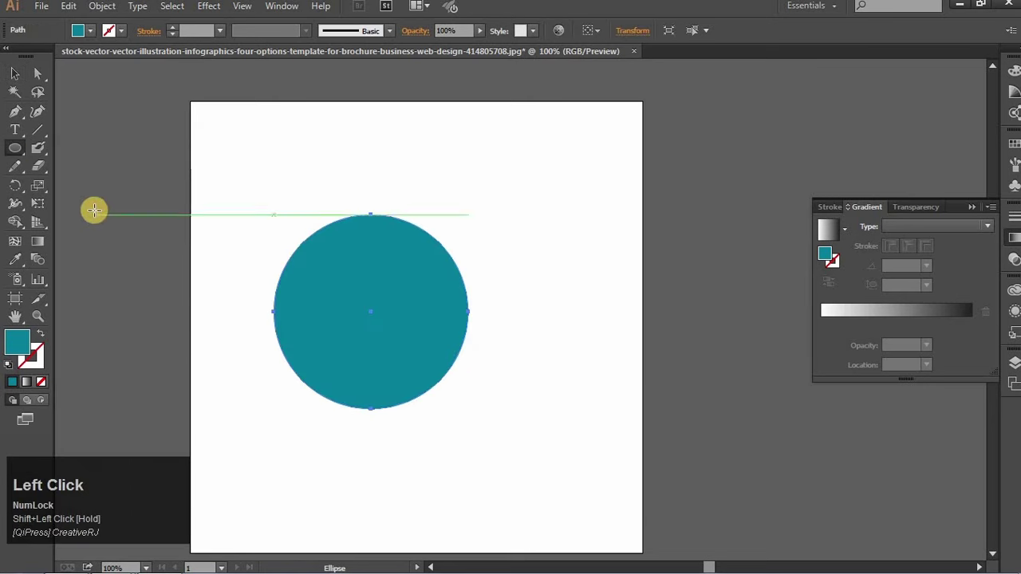
- Raise the circle's stroke weight and expand it into a filled teal ring
left_click_drag(48, 334, 16, 71)
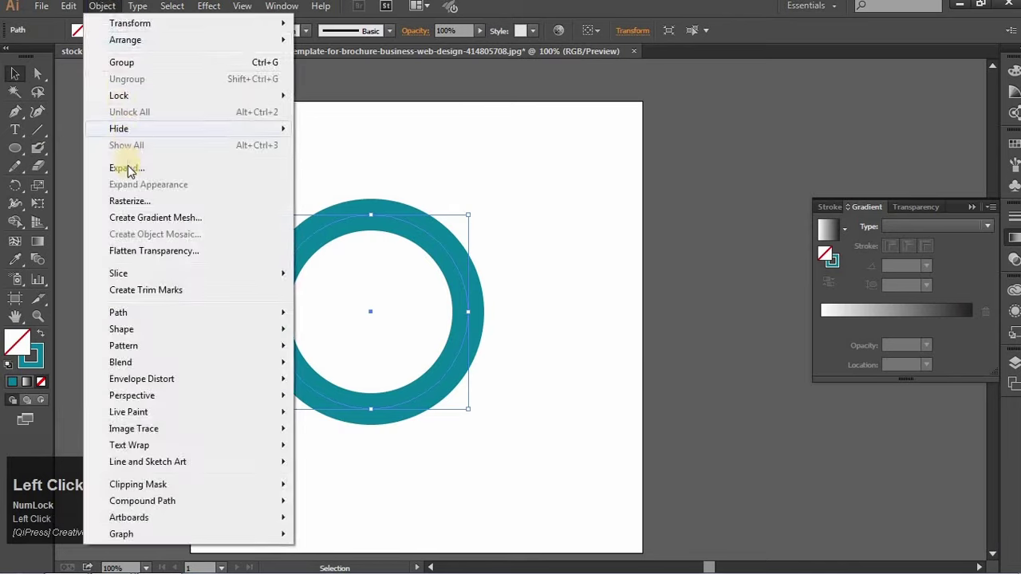
key("Return")
left_click(208, 260)
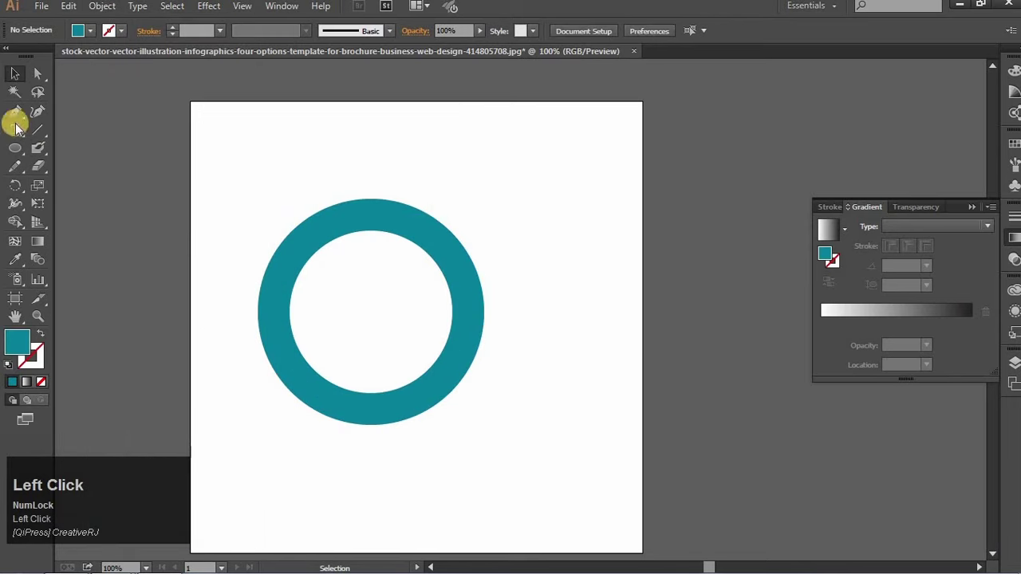
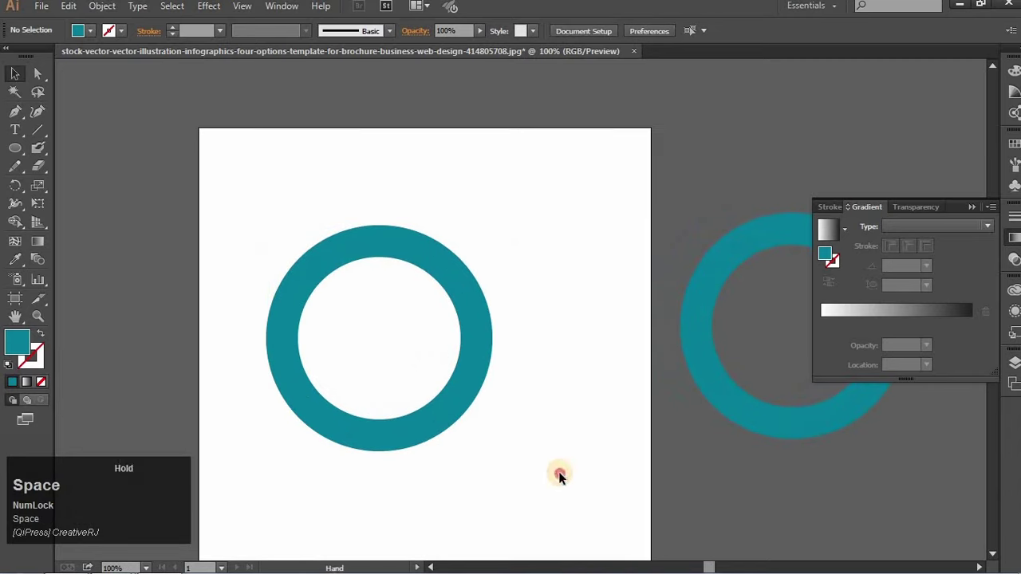
- Ungroup the divided ring into individual quarter arcs
left_click(479, 290)
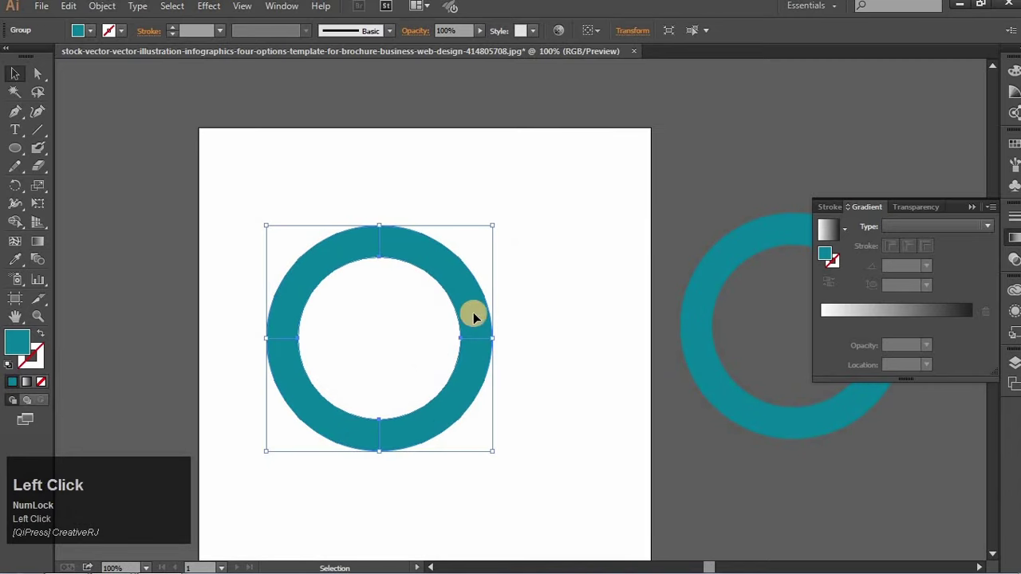
right_click(481, 329)
left_click(556, 398)
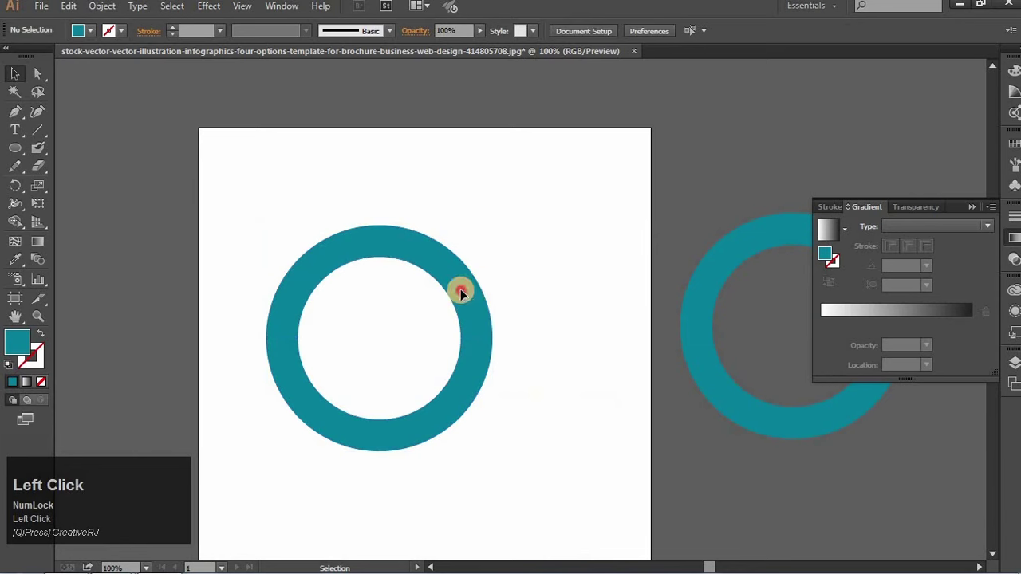
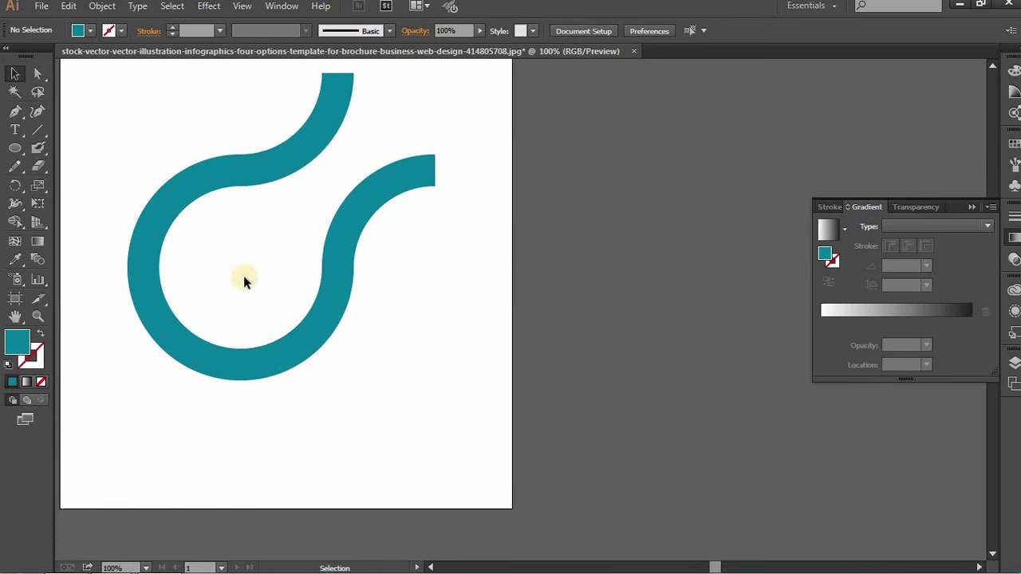
- Undo the last arrangement and ungroup the spare ring into quarter arcs
key("space")
key("ctrl+z")
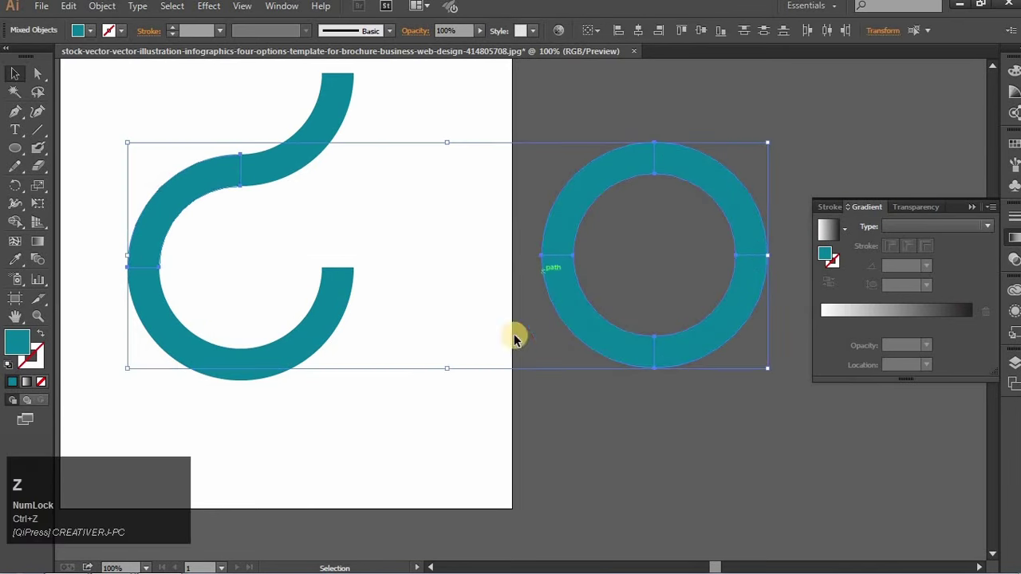
left_click(480, 422)
right_click(560, 286)
left_click(635, 408)
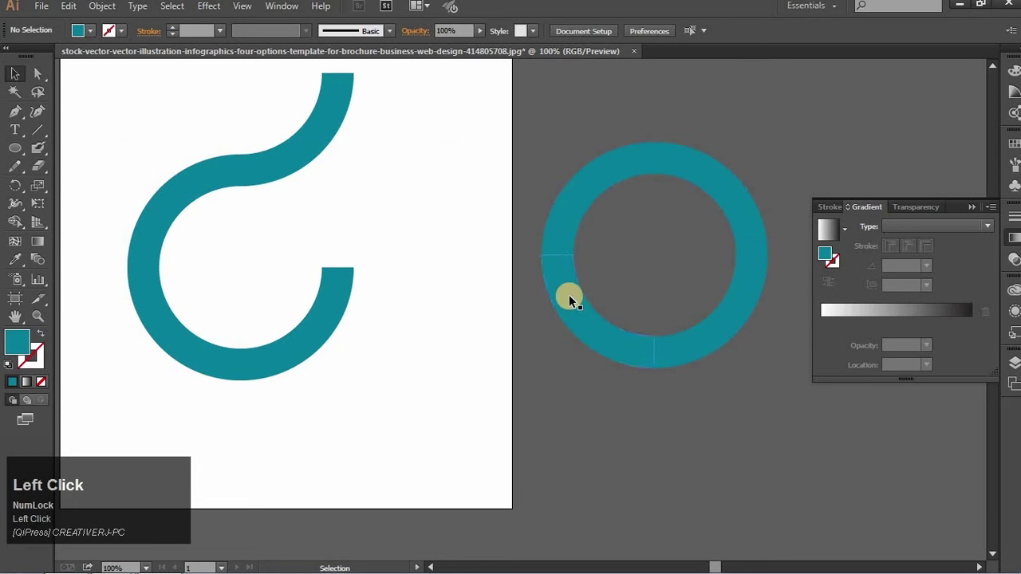
- Drag the spare ring's quarter arcs onto the end of the S-curve to extend it
left_click(561, 199)
left_click_drag(390, 197, 435, 262)
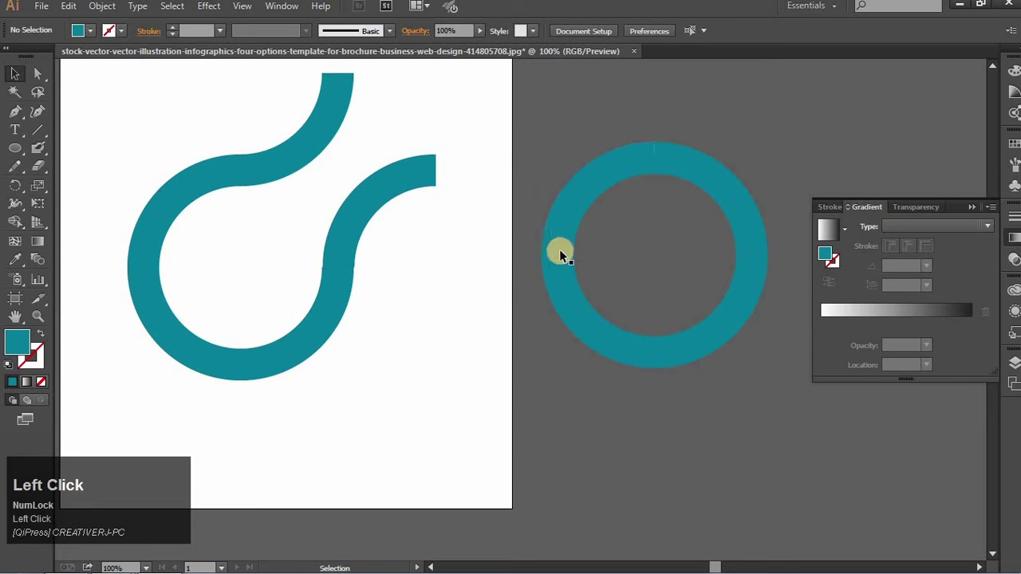
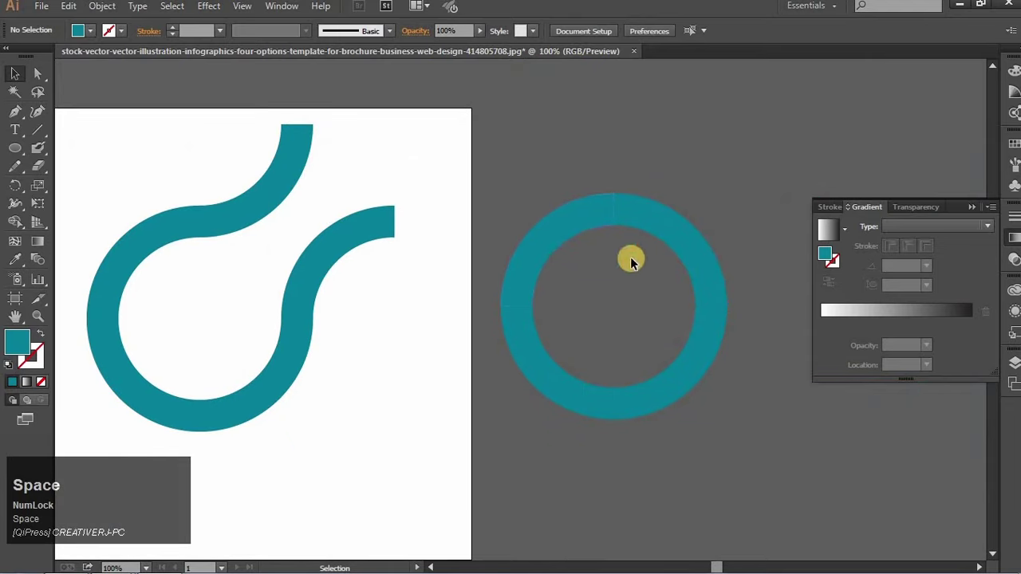
left_click_drag(656, 394, 448, 367)
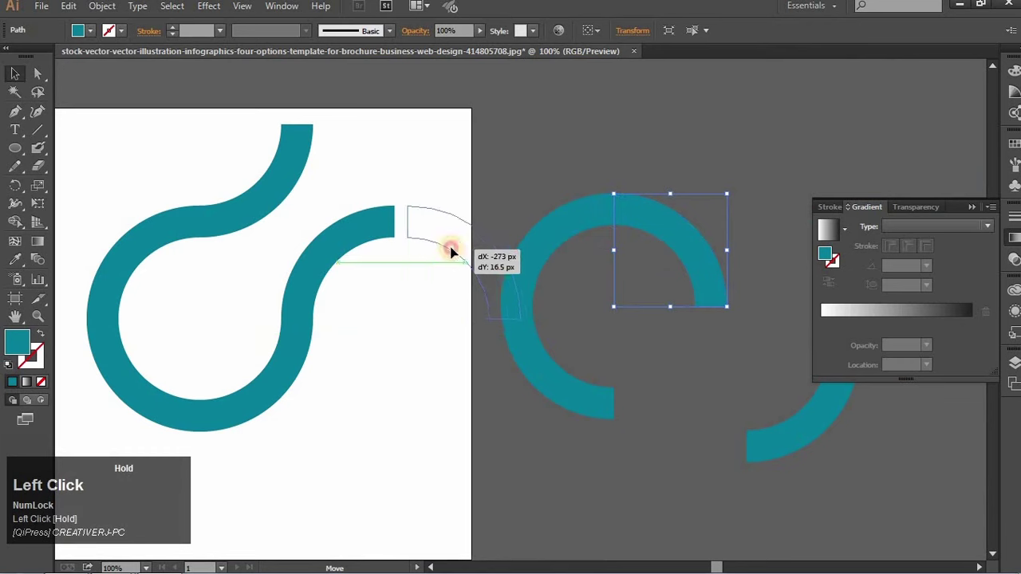
key("space")
left_click_drag(545, 331, 532, 237)
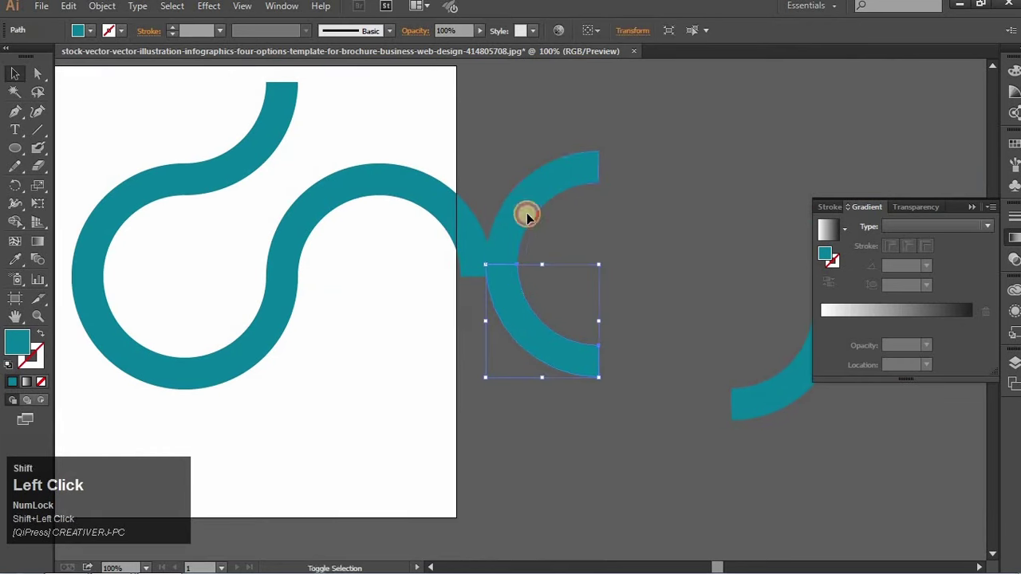
left_click(688, 202)
left_click_drag(475, 440, 499, 434)
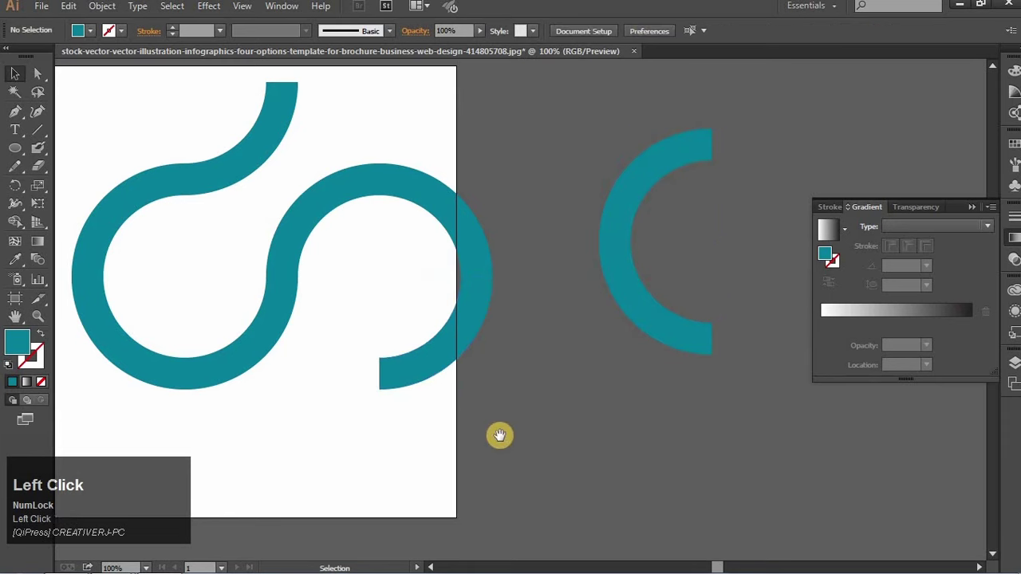
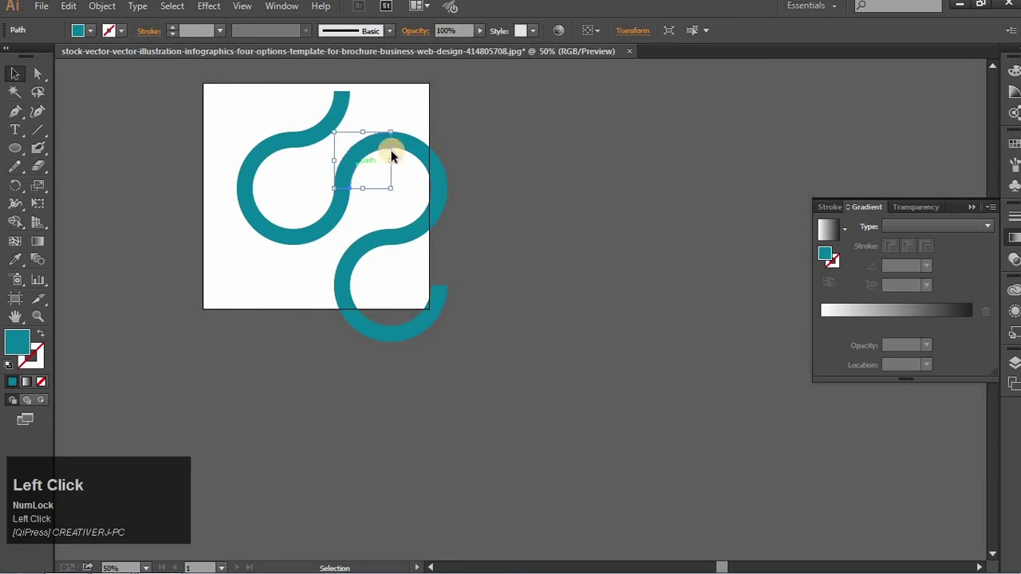
- Select the upper loop's arcs and zoom in to align their seam
left_click(416, 146)
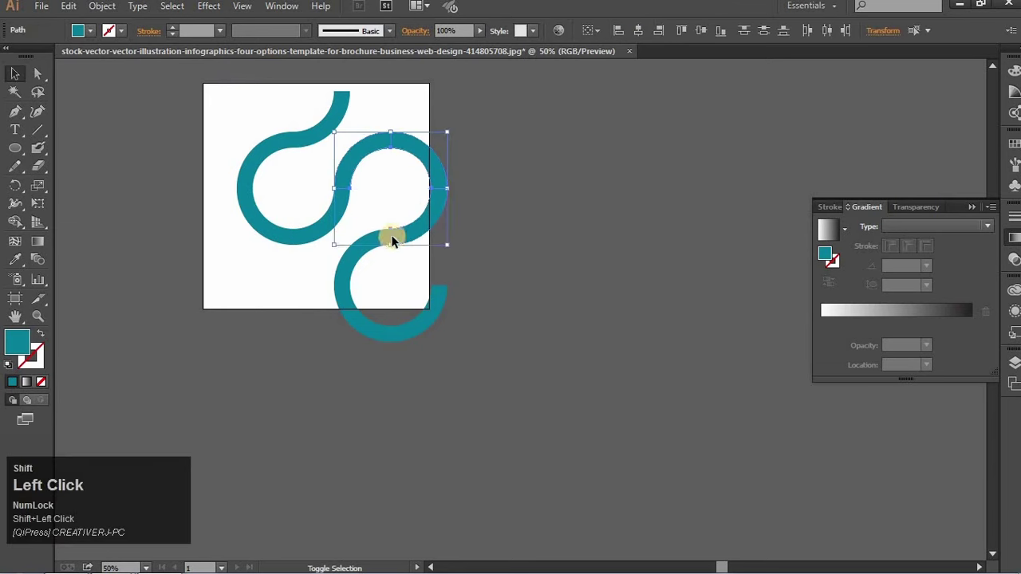
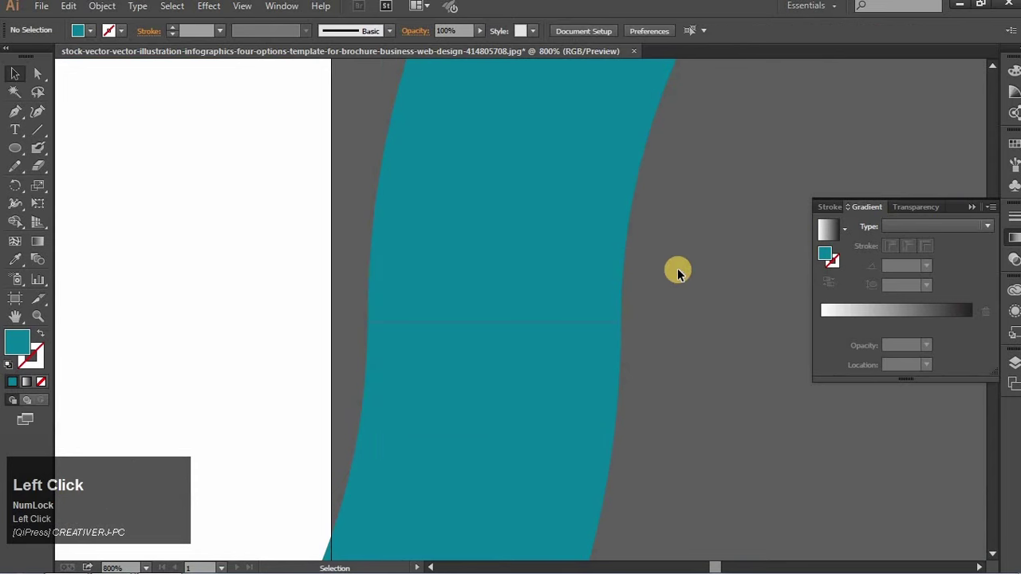
key("ctrl+=")
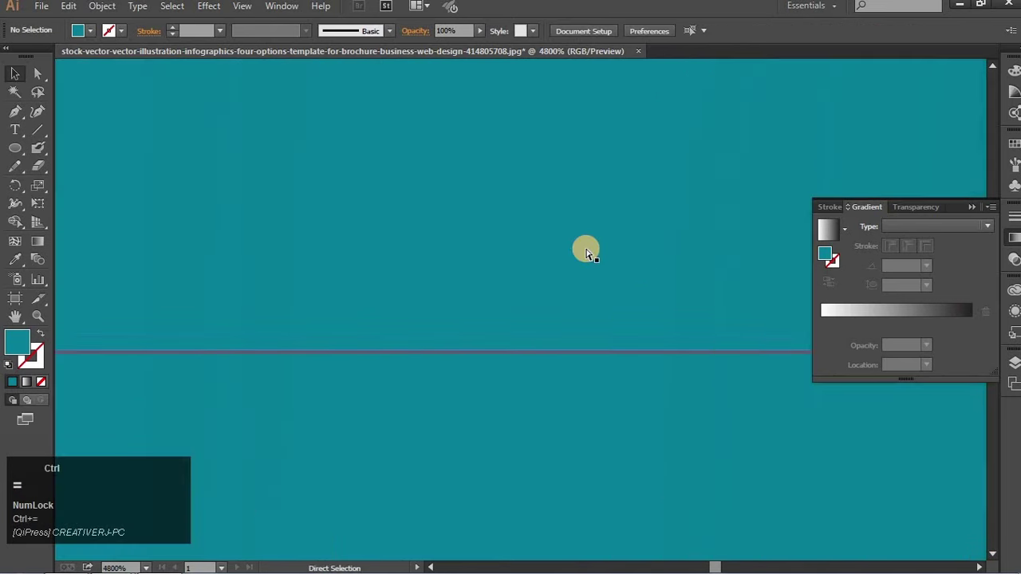
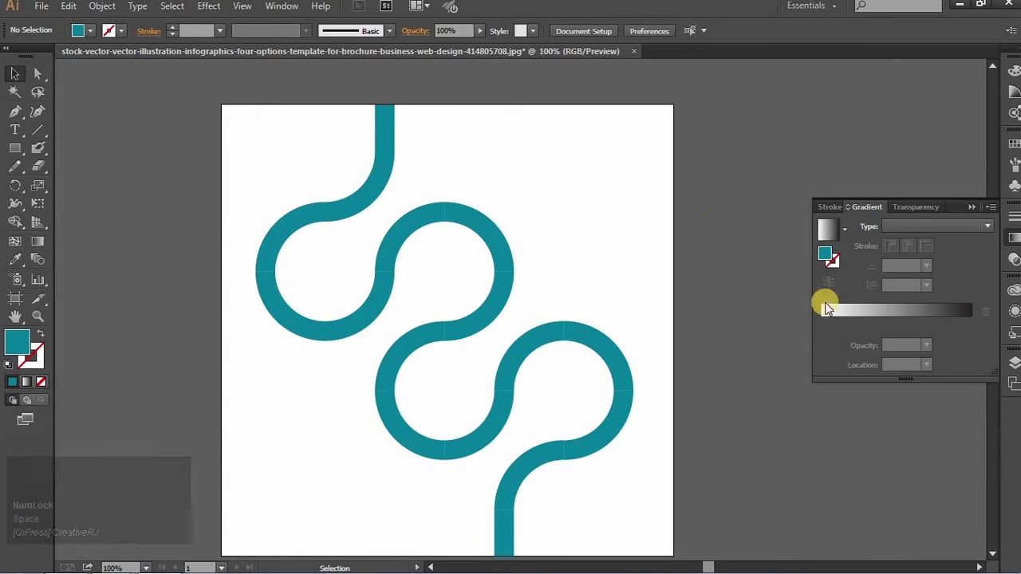
- Marquee-select the whole ribbon and pick its top straight end for the gradient
left_click_drag(407, 276, 841, 320)
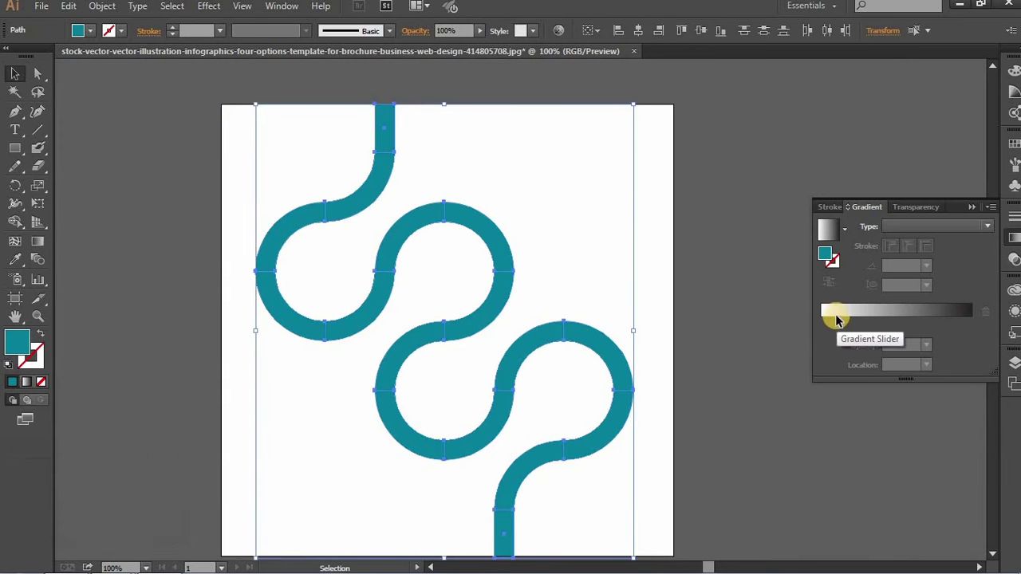
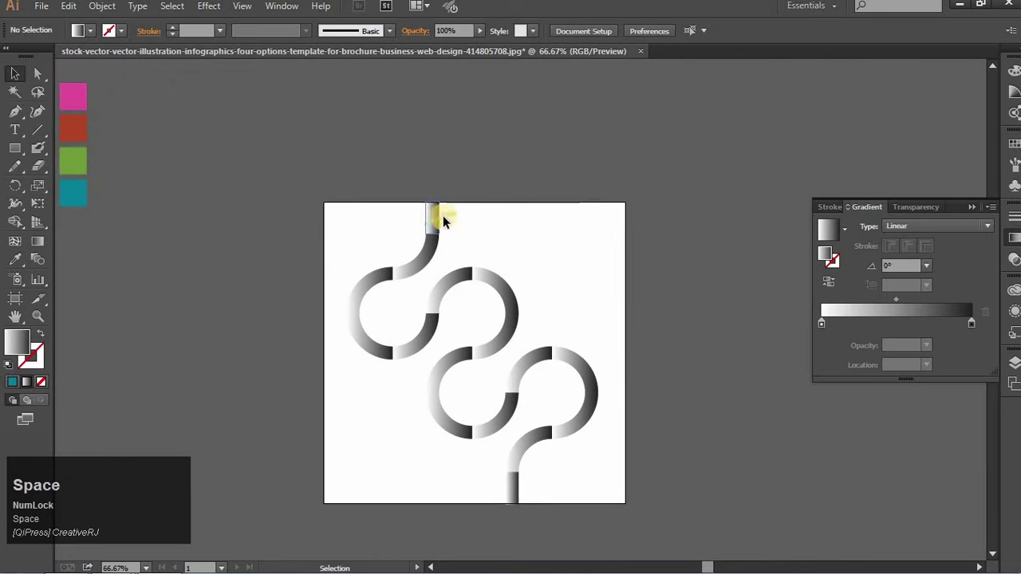
left_click(437, 222)
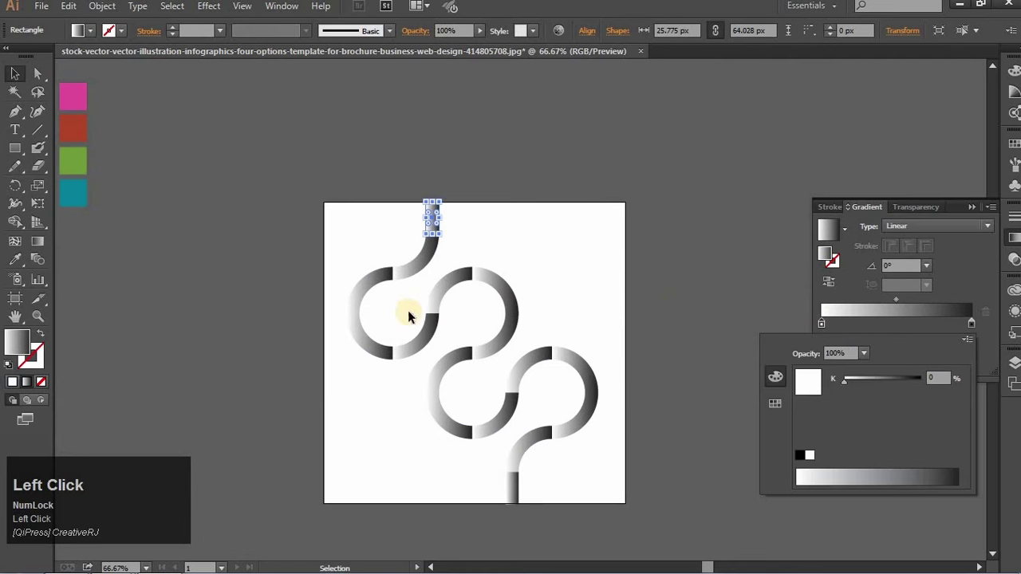
- Recolour the top end's gradient stop to the purple swatch's hex value, then sample the pink swatch
key("space")
left_click(255, 195)
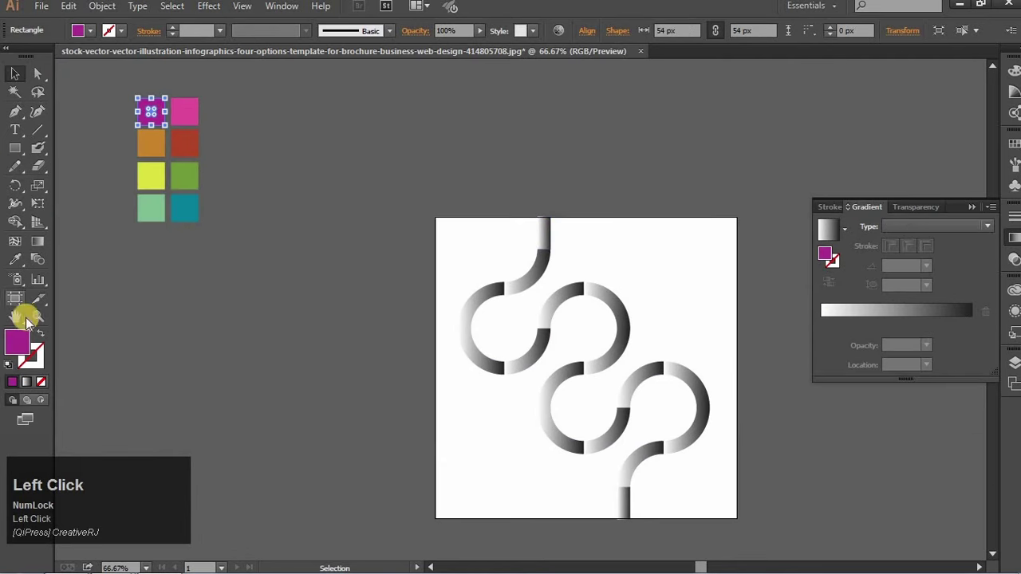
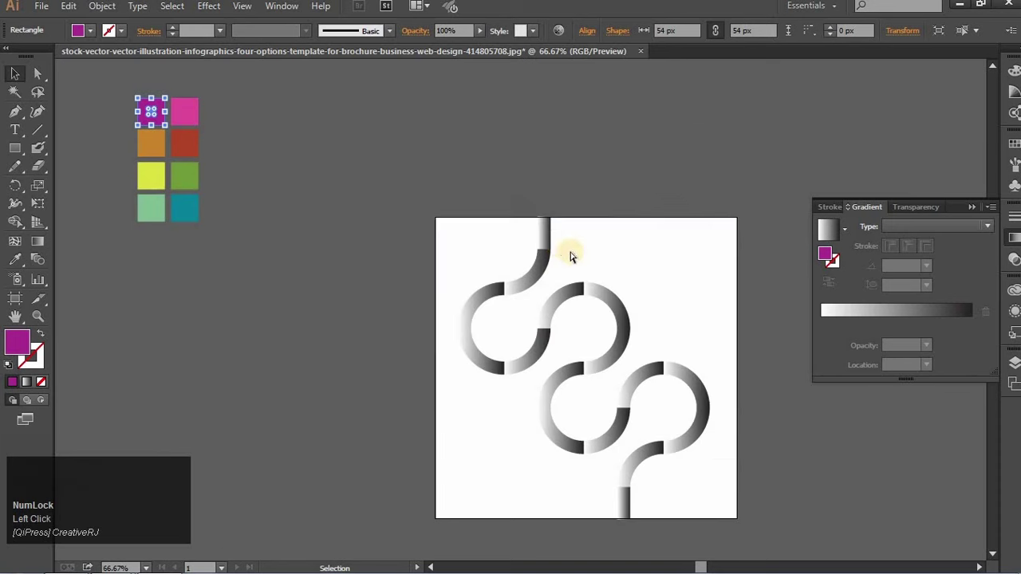
left_click(558, 239)
left_click(823, 330)
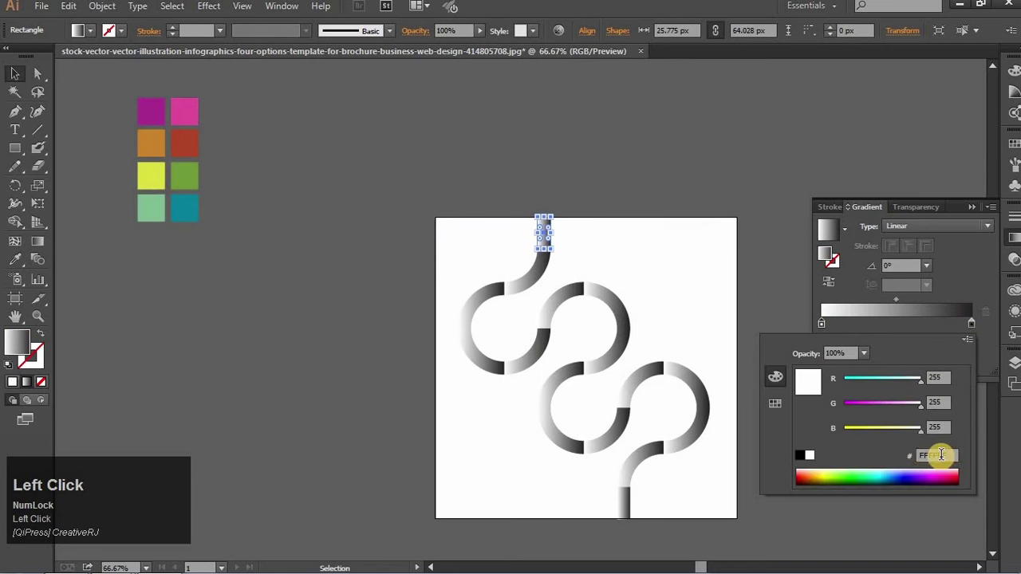
key("ctrl+a")
left_click(916, 406)
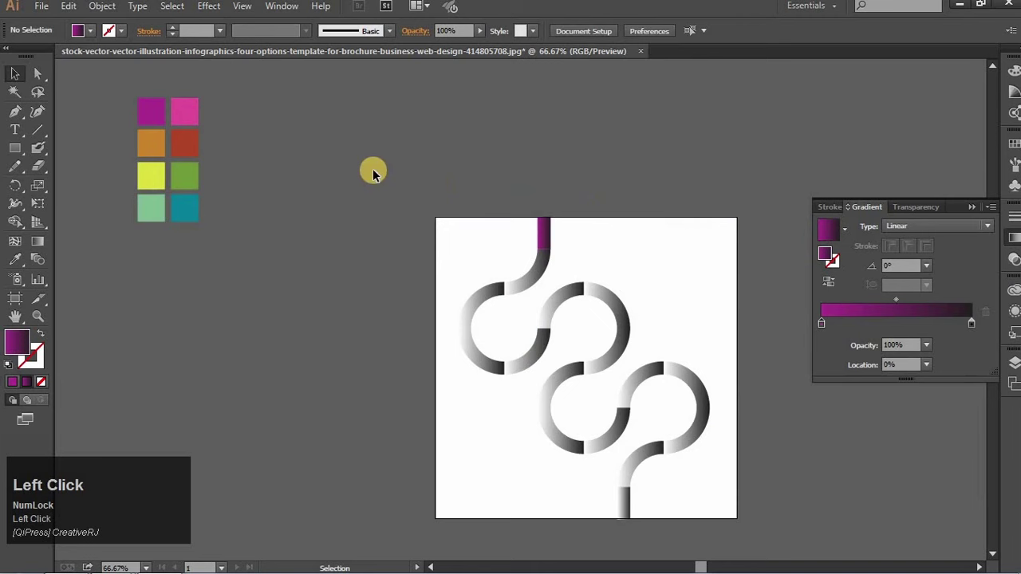
left_click(185, 122)
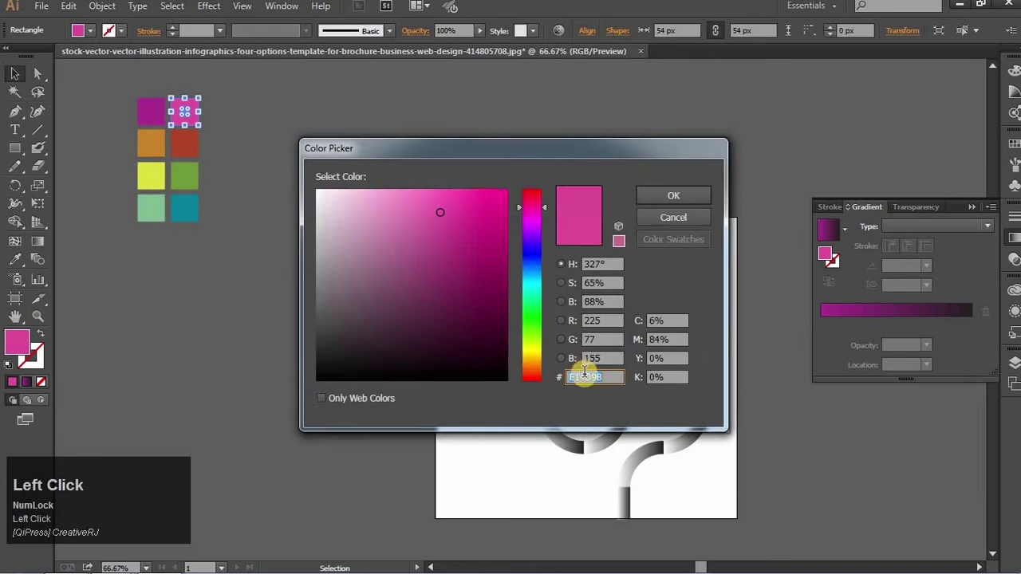
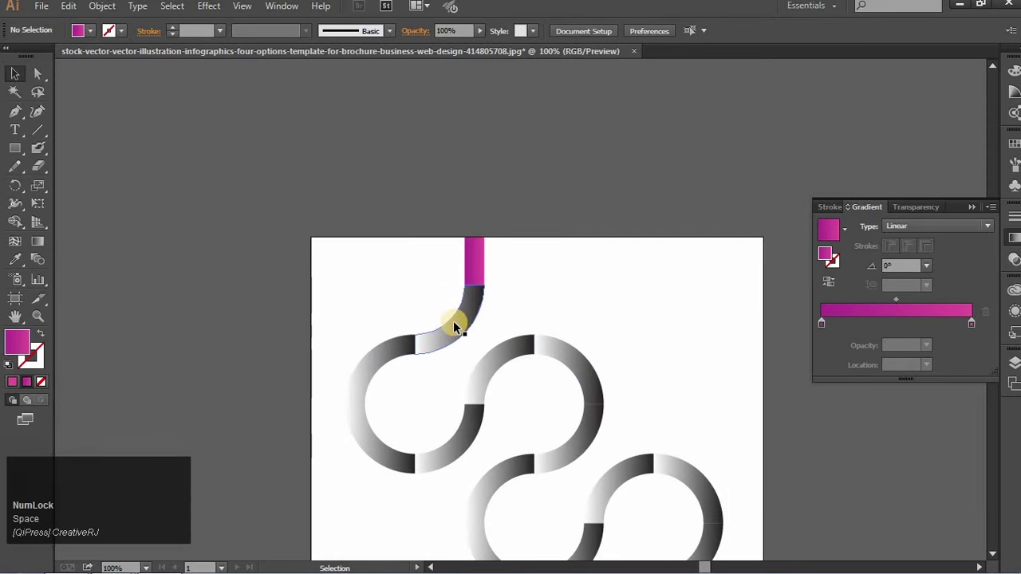
- Select the first loop's arcs and run the purple-to-pink gradient vertically across them
left_click_drag(458, 326, 13, 263)
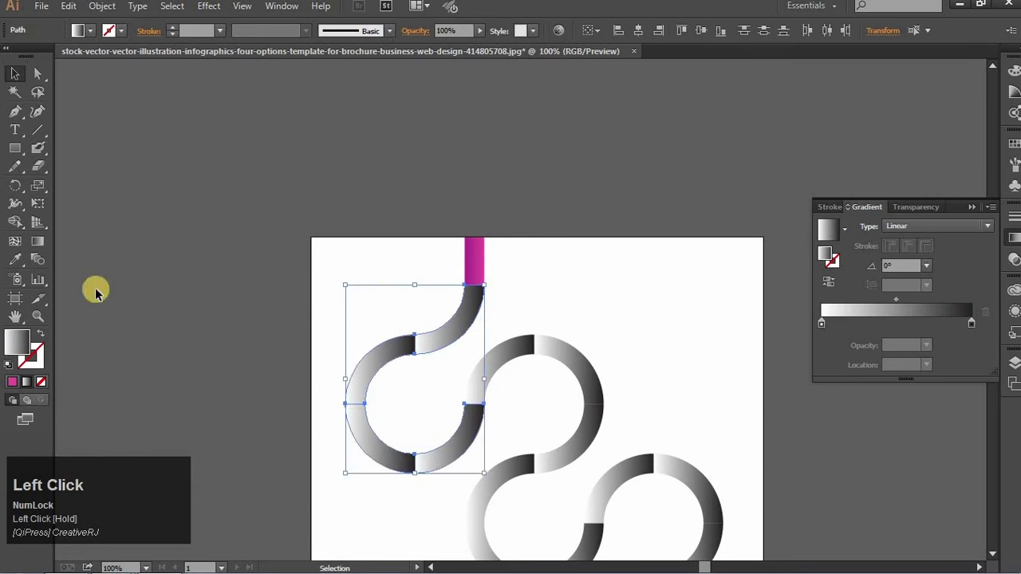
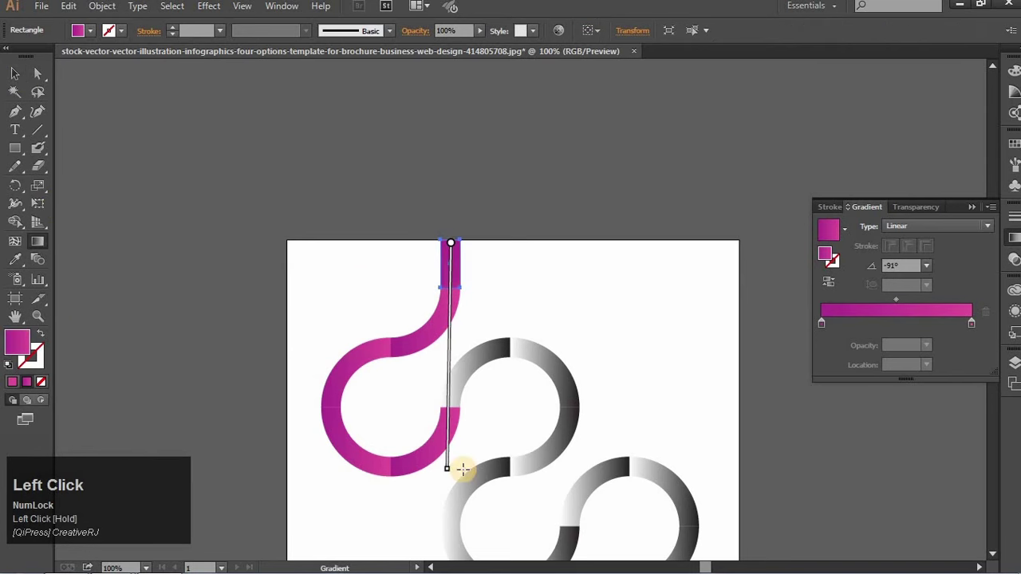
left_click_drag(453, 423, 422, 345)
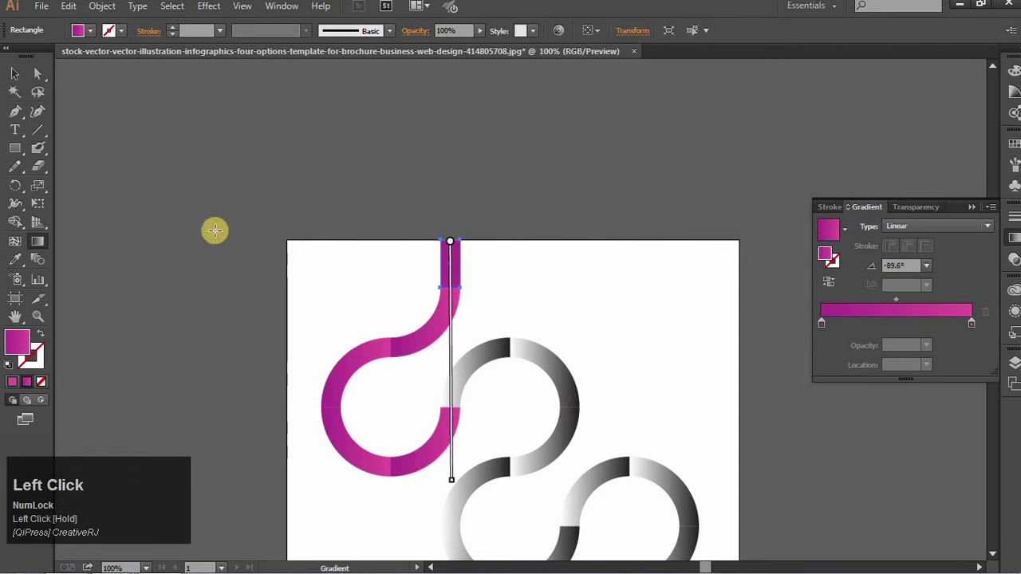
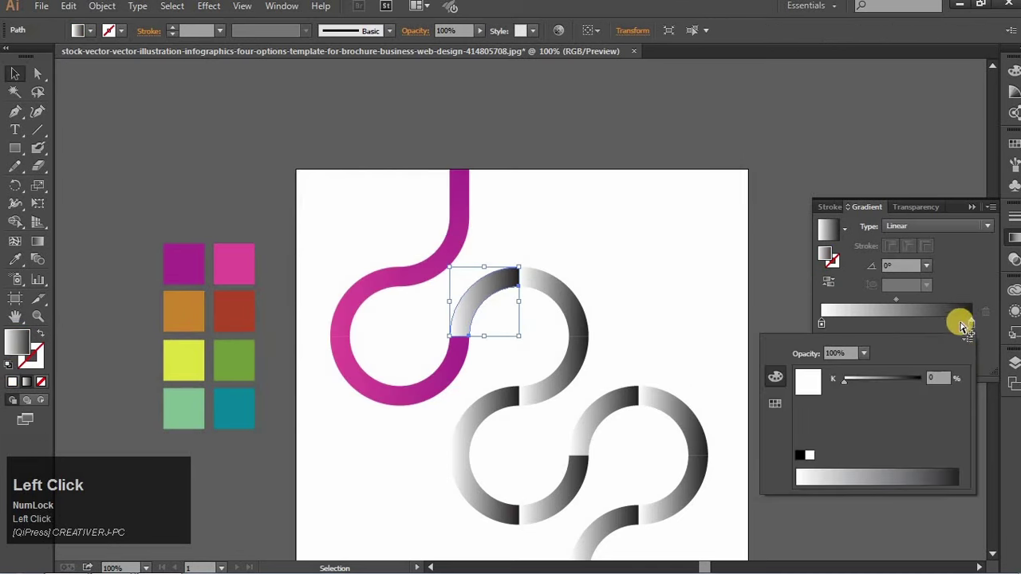
- Paste the red swatch's hex value into the orange gradient's dark stop
left_click(966, 340)
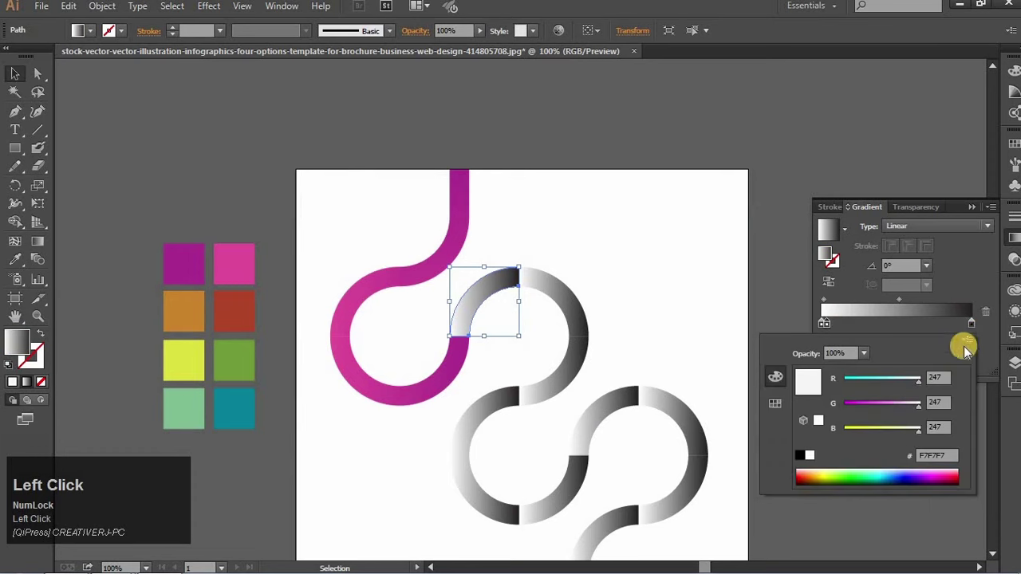
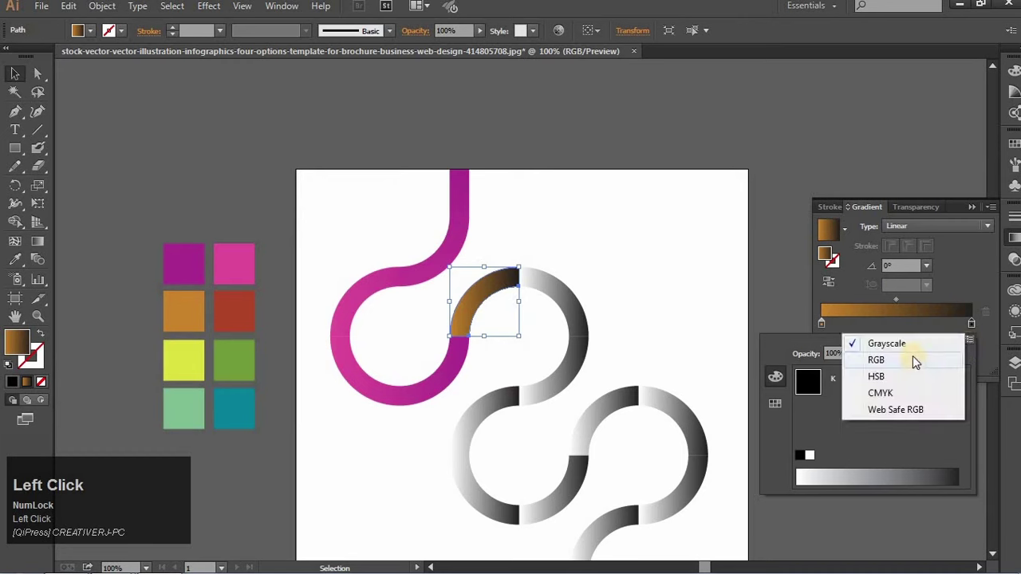
key("ctrl+a")
key("ctrl+v")
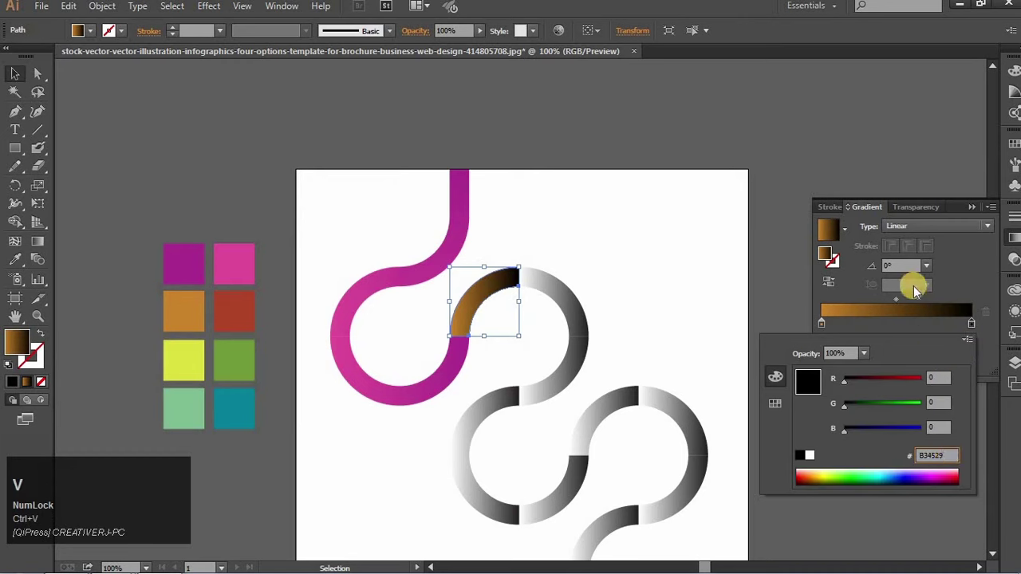
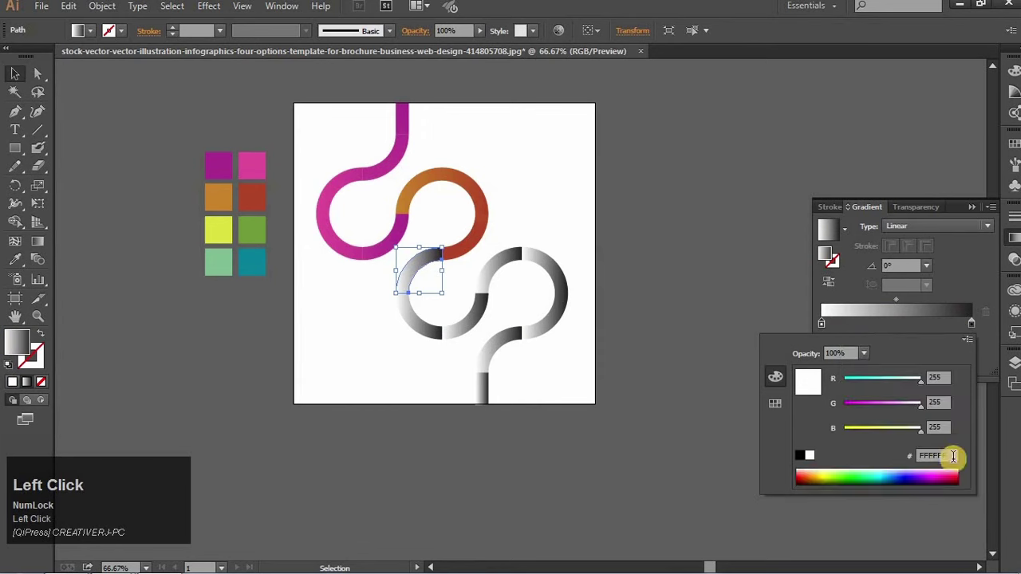
- Confirm the yellow and green hex values on the lower arc's gradient stops
key("ctrl+a")
left_click(762, 390)
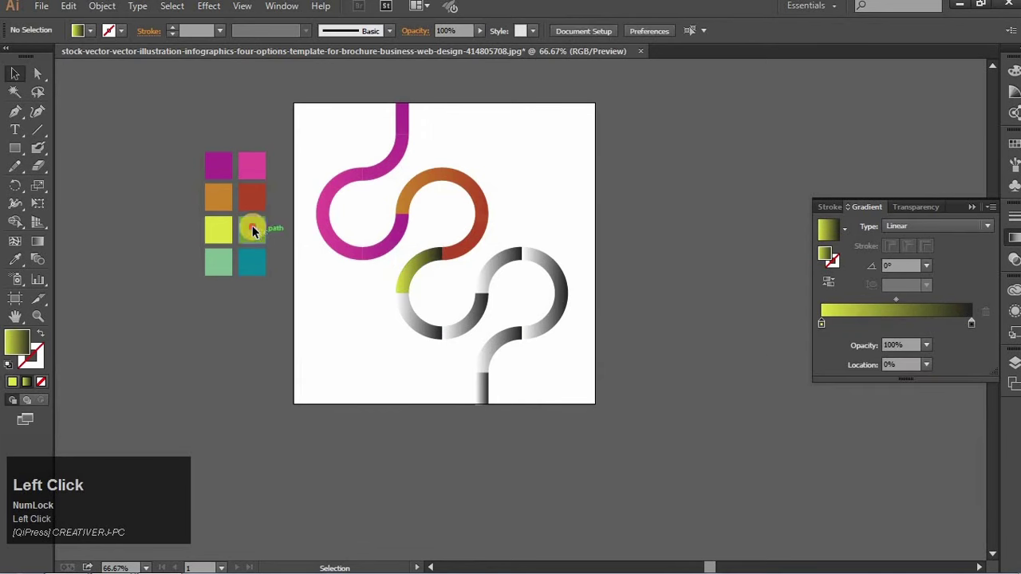
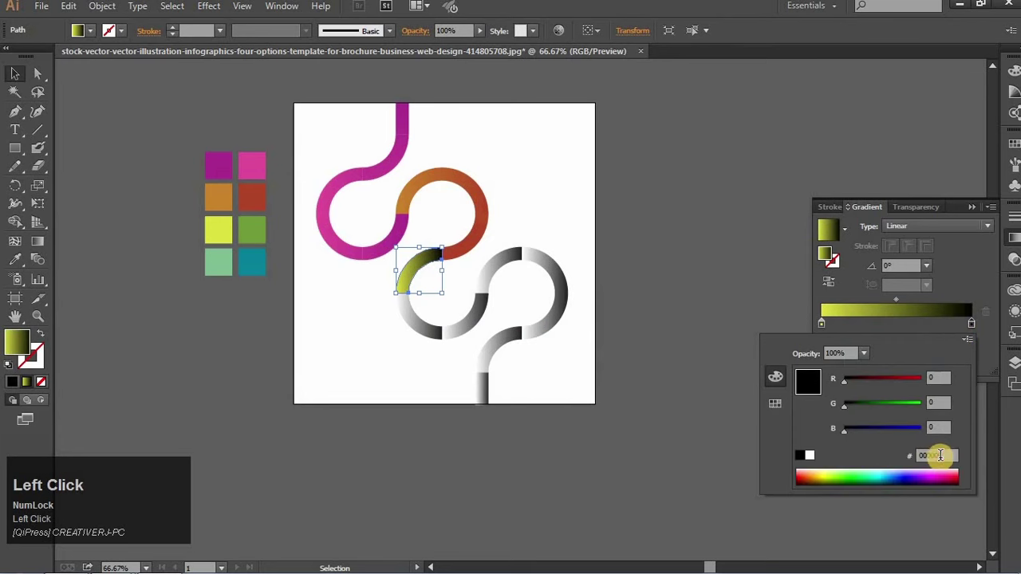
key("ctrl+a")
left_click(727, 422)
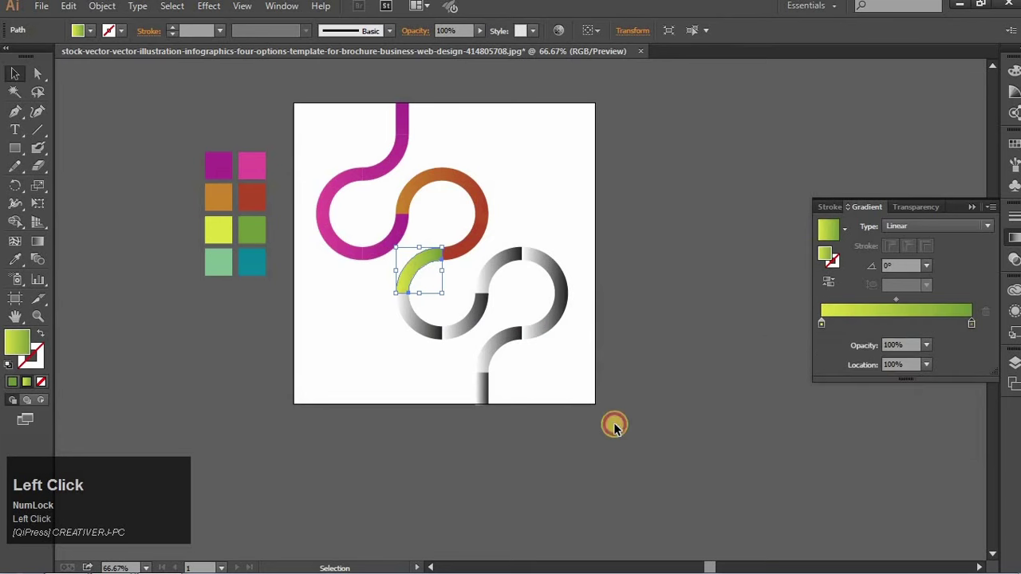
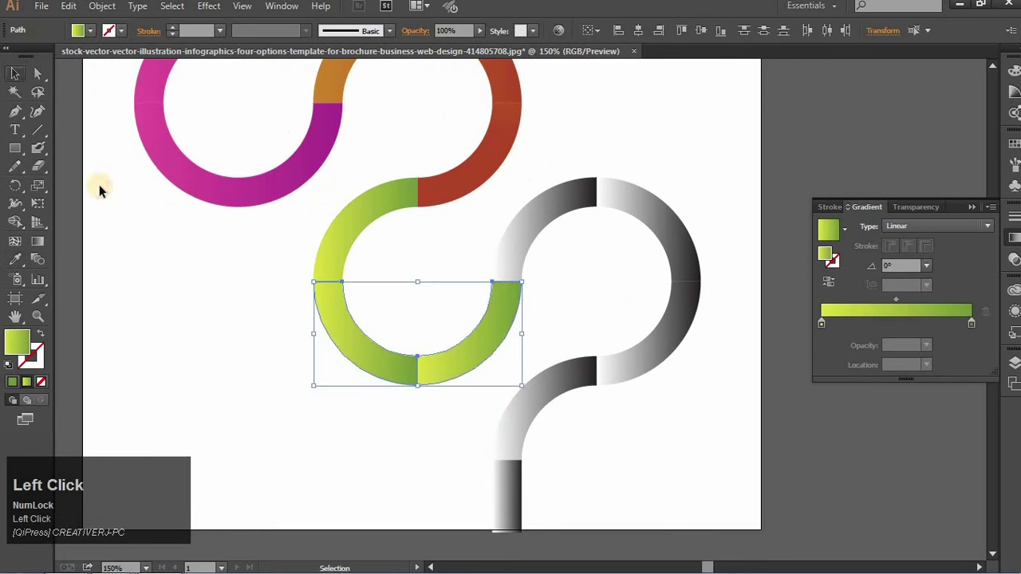
- Redraw gradient directions across the green loop's upper and lower-right arcs, then select the lower yellow arc
key("space")
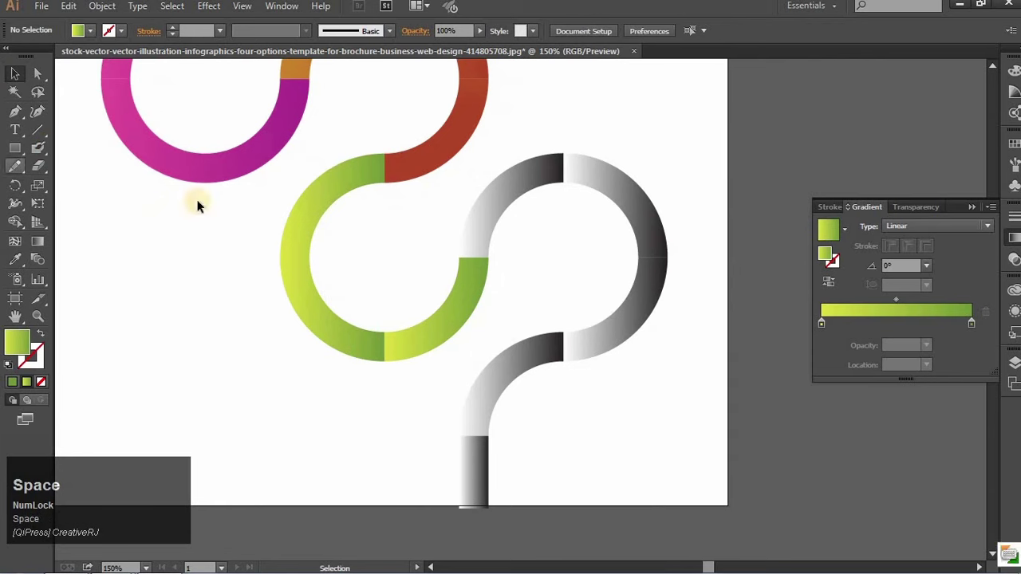
left_click_drag(188, 206, 306, 310)
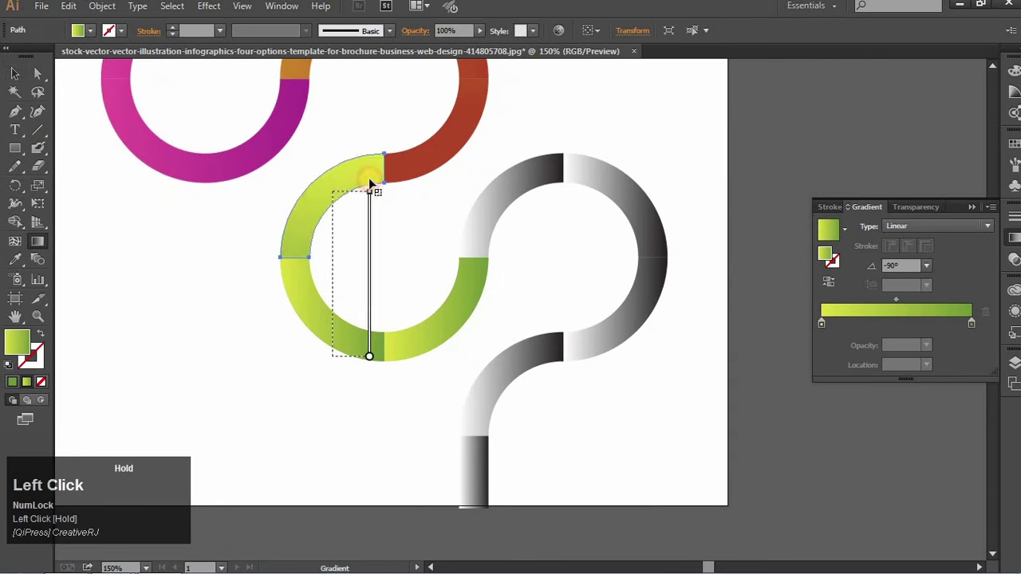
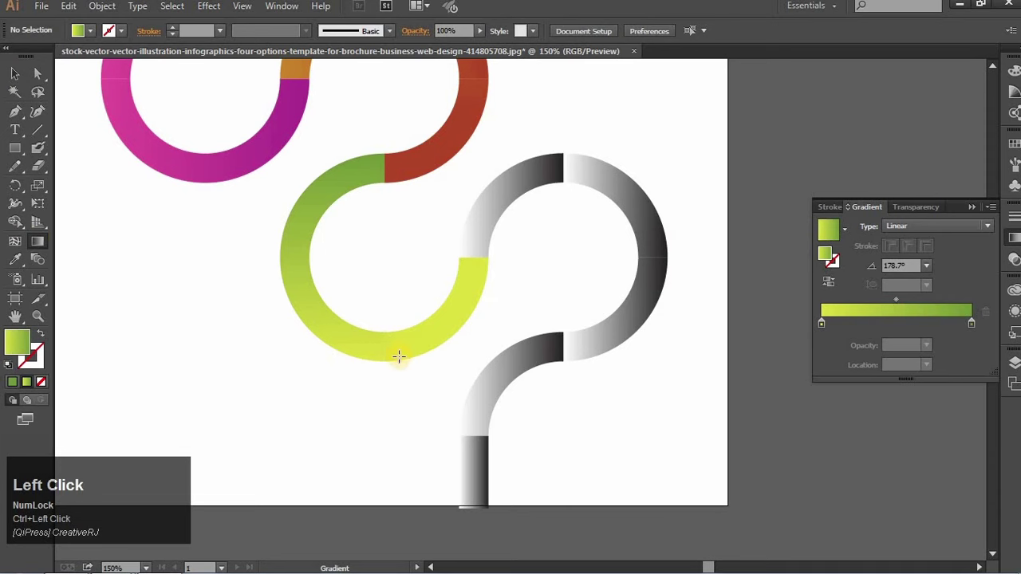
left_click_drag(410, 355, 81, 159)
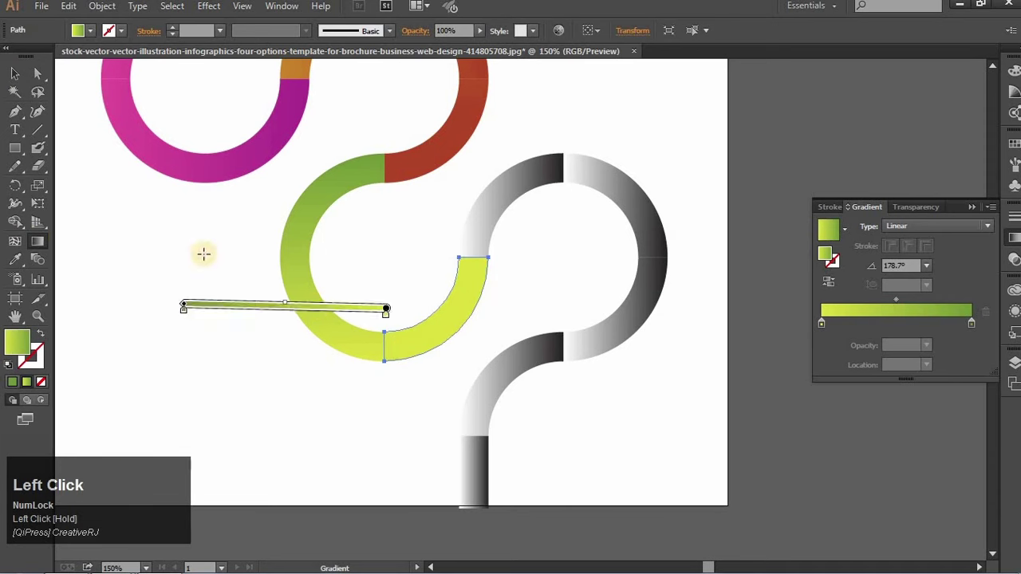
key("ctrl+-")
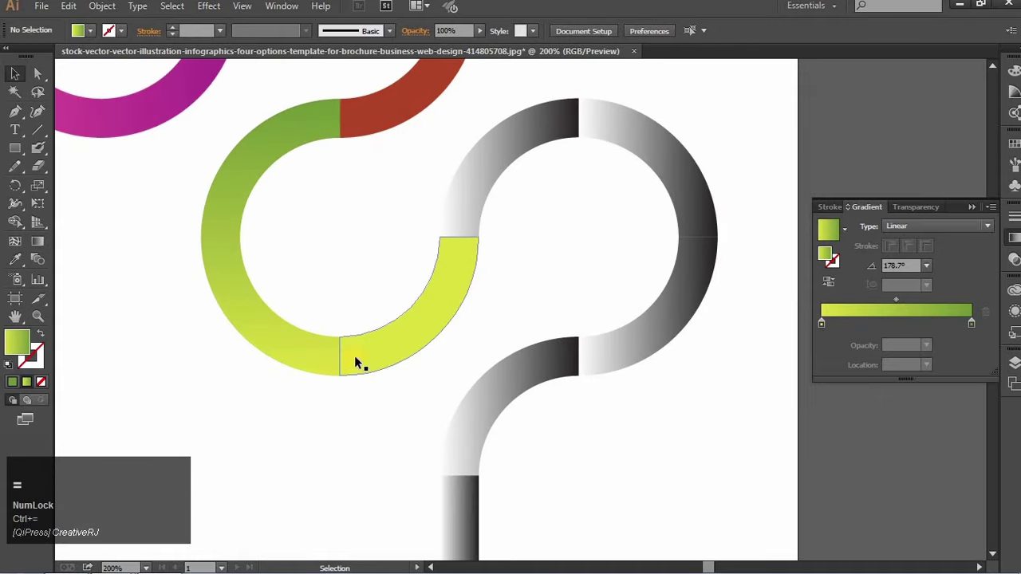
left_click_drag(359, 361, 64, 153)
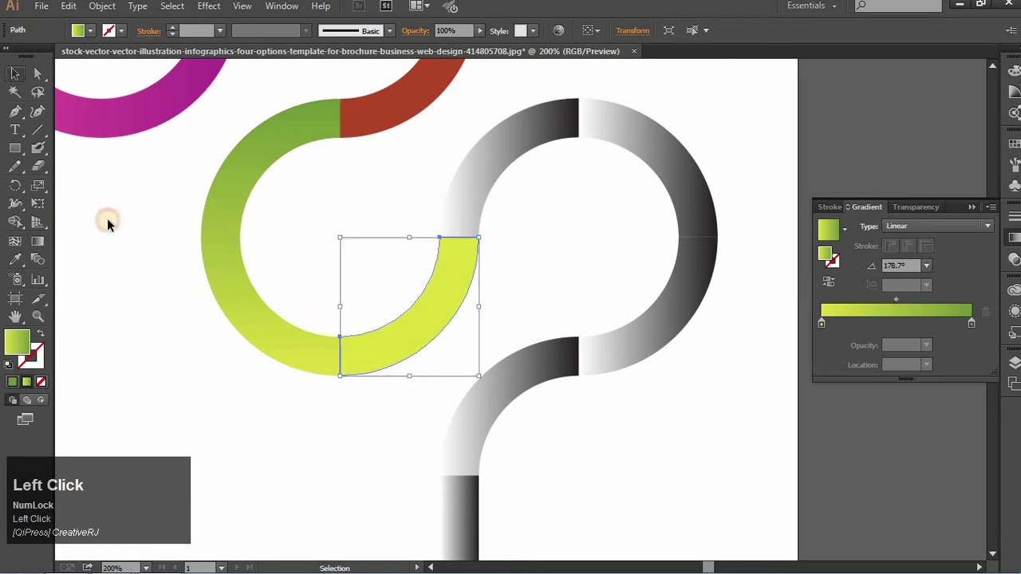
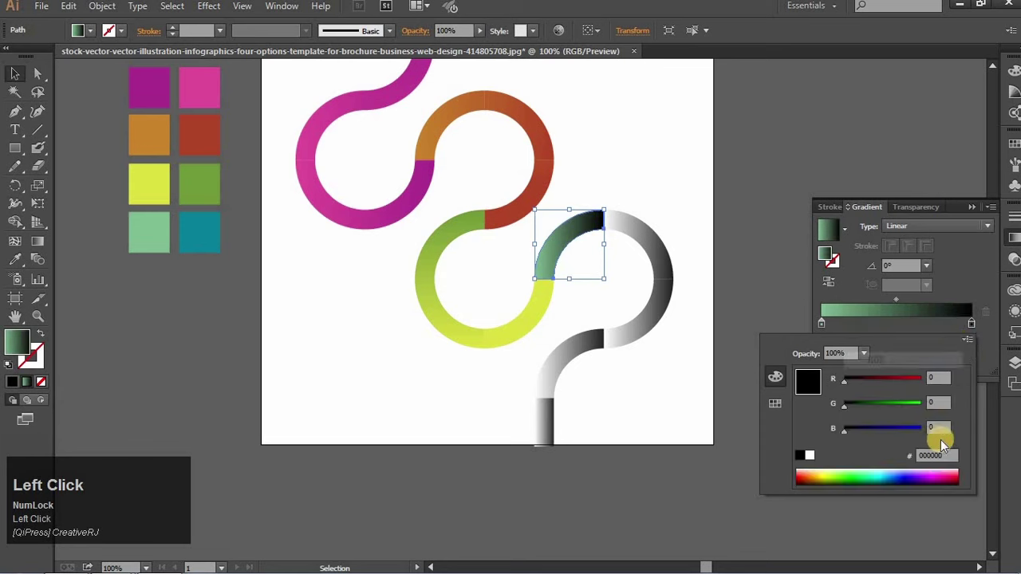
- Apply the light green-to-teal gradient to the first arc, then marquee the remaining grey arcs and tail
key("ctrl+a")
key("ctrl+v")
left_click(894, 405)
key("space")
left_click_drag(601, 264, 608, 246)
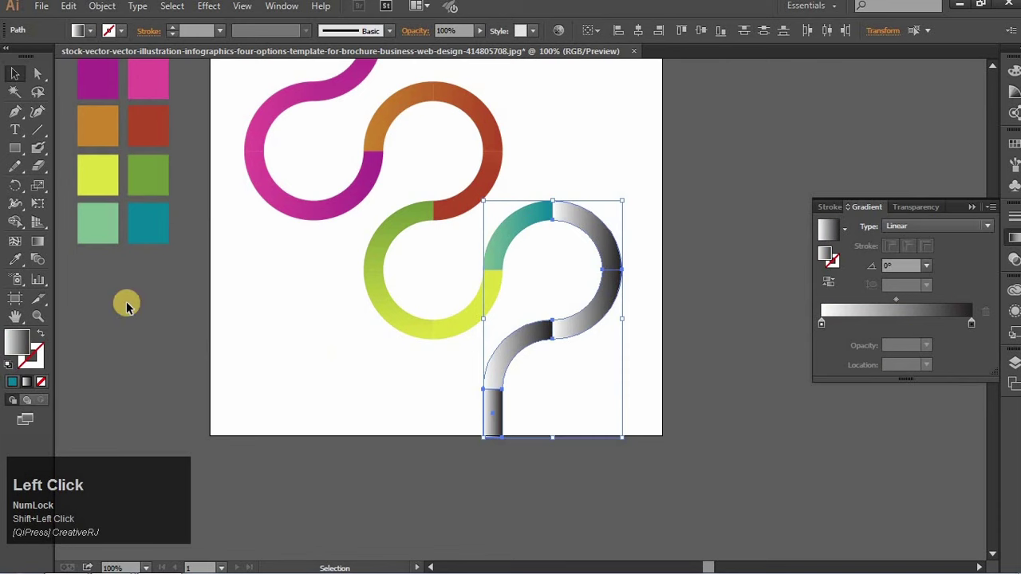
- Copy the teal gradient onto the remaining grey arcs and tail with the Eyedropper
left_click(20, 265)
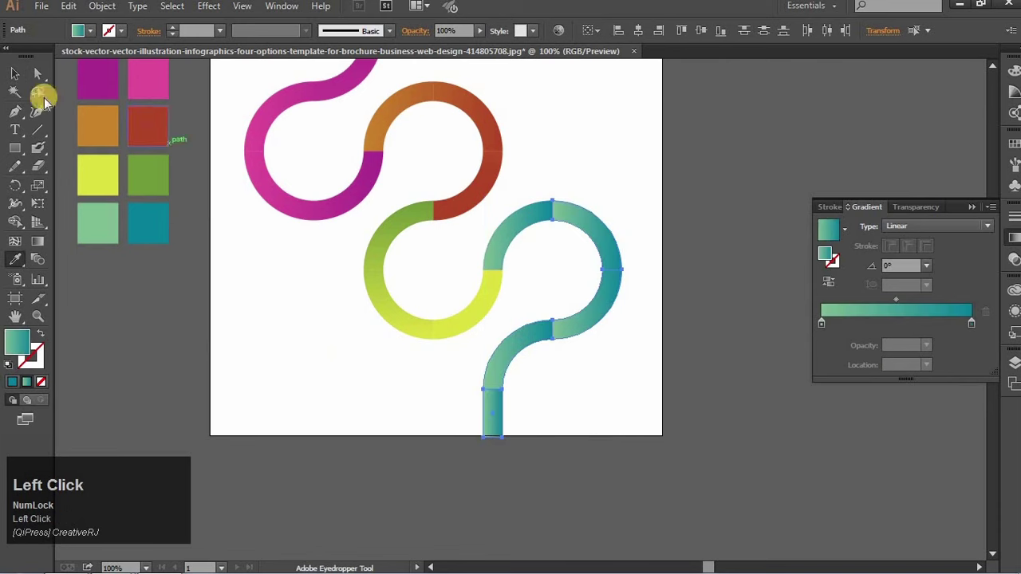
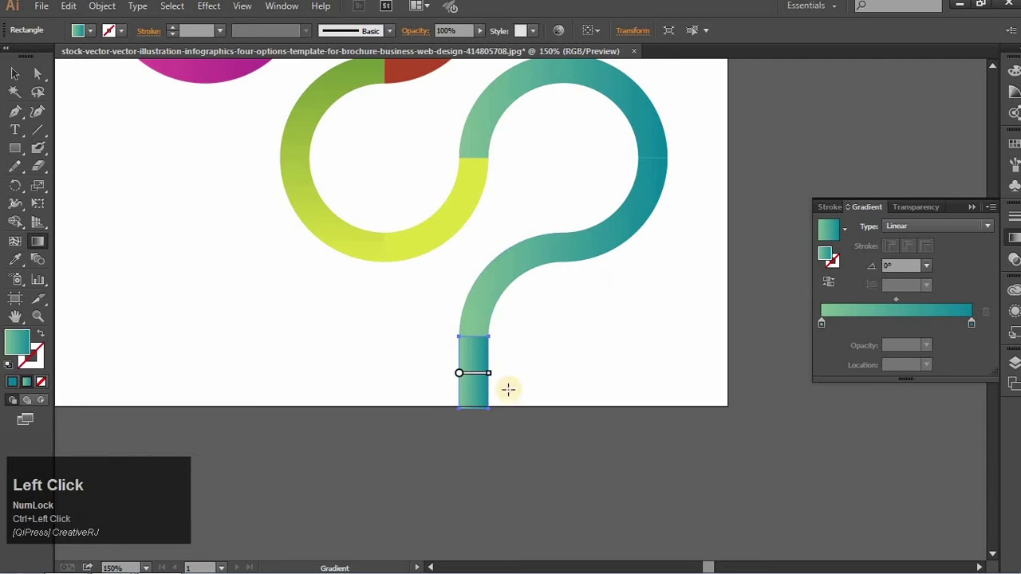
- Redraw the tail rectangle's gradient nearly vertically so it flows into the curve above
left_click_drag(508, 292, 484, 262)
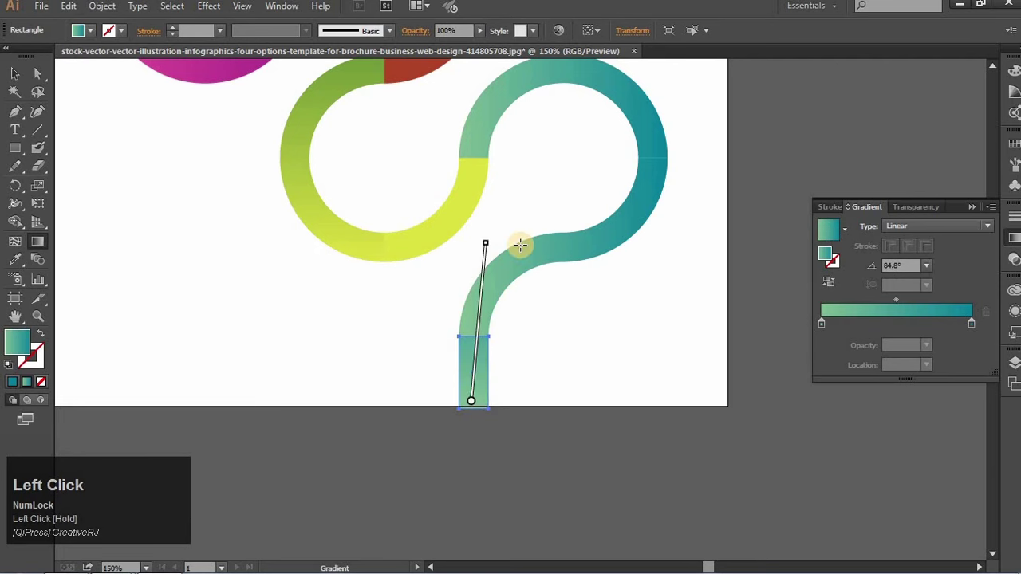
left_click_drag(485, 262, 490, 247)
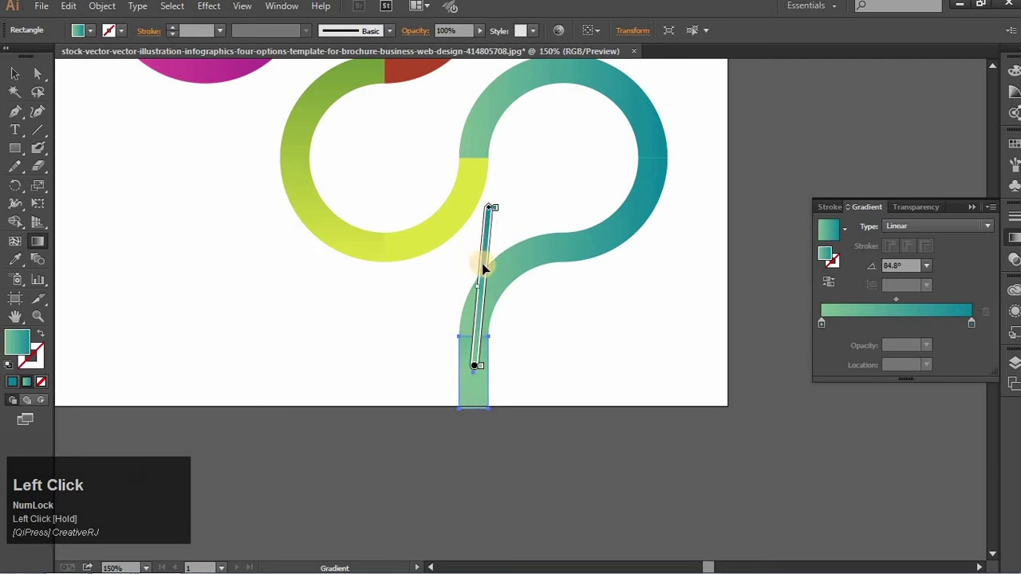
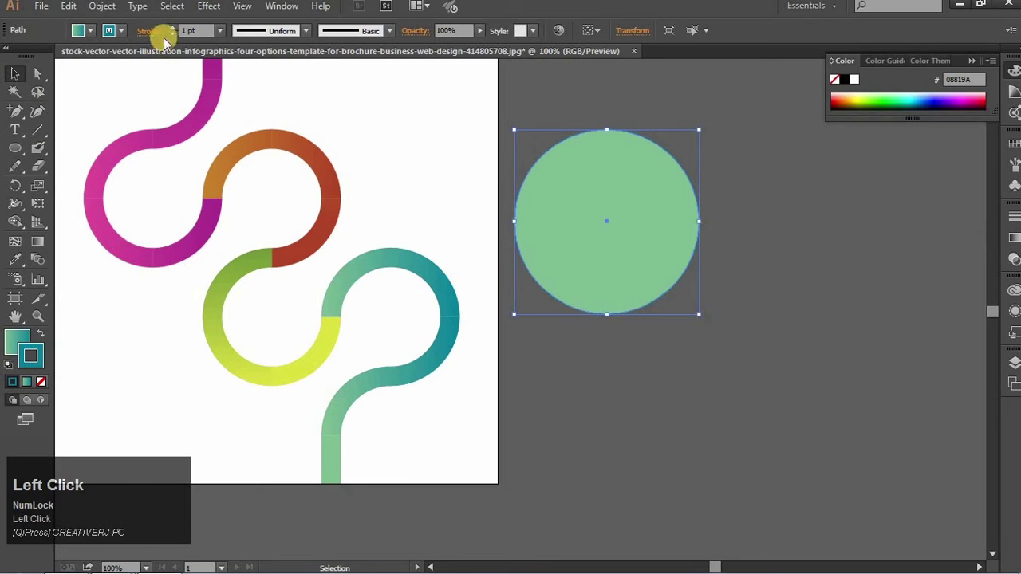
- Thicken the circle's outline to 6 pt and apply a gradient to the stroke
left_click_drag(174, 32, 377, 109)
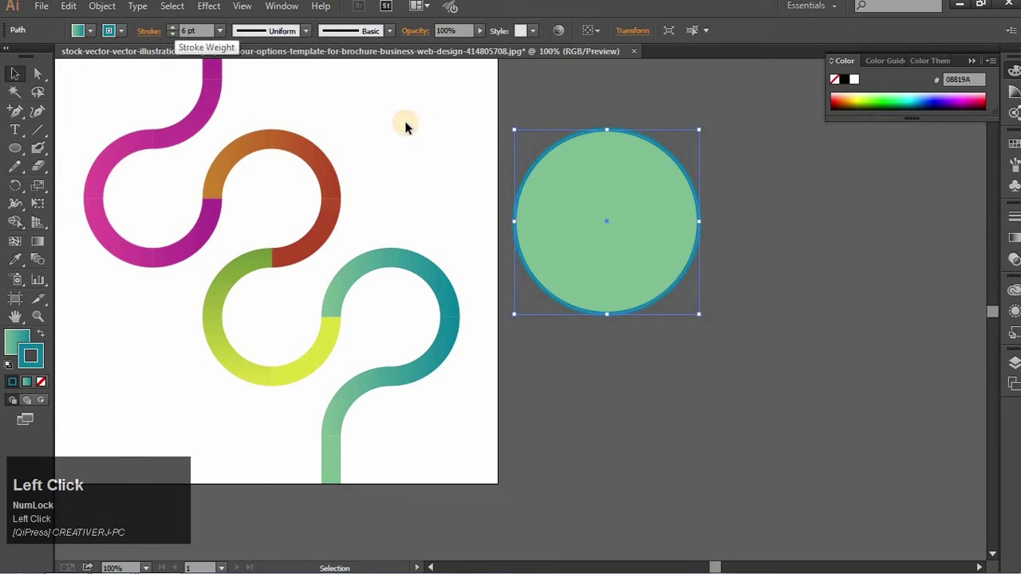
key("space")
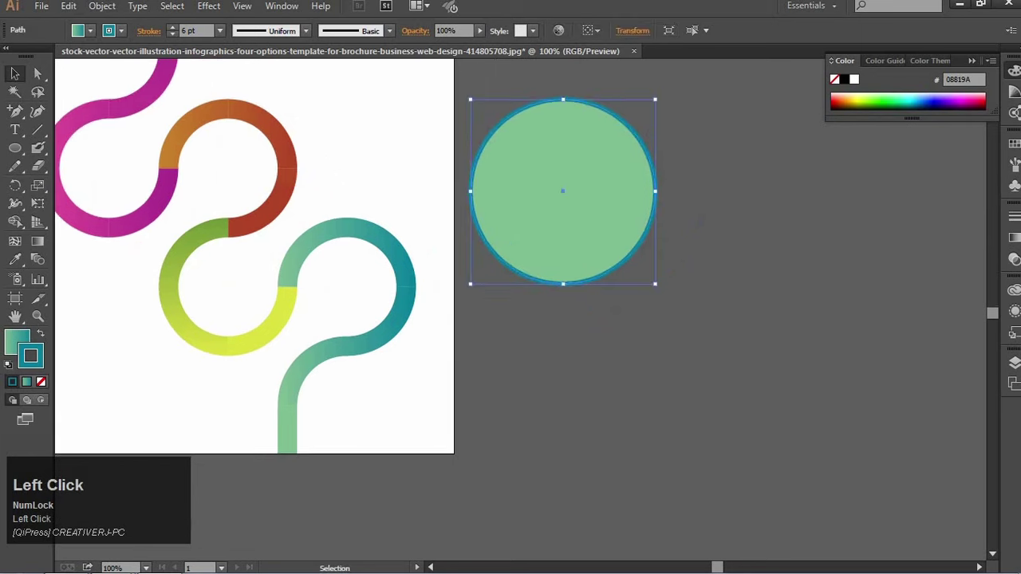
left_click(653, 309)
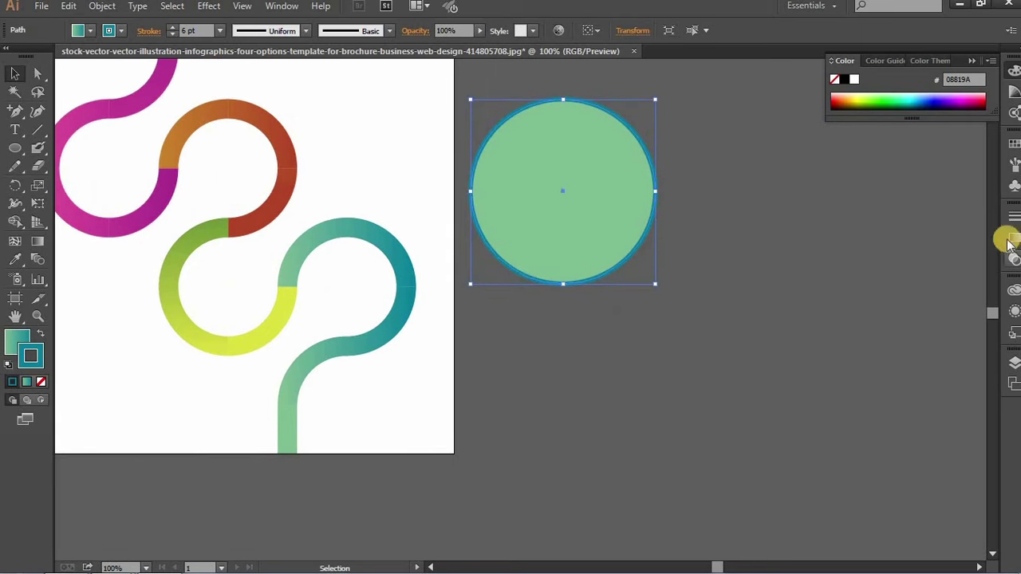
left_click(1009, 243)
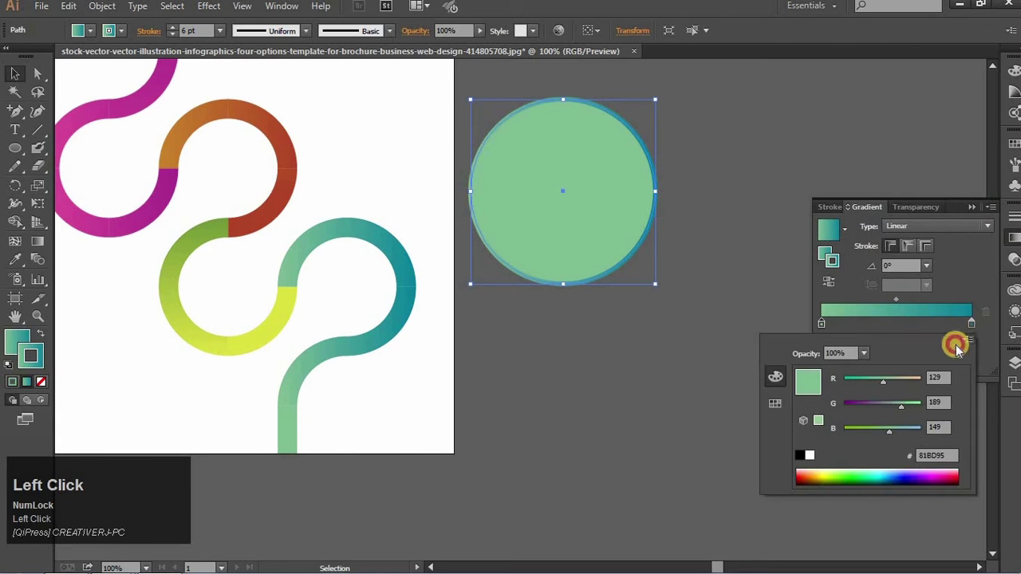
- Set the outline gradient stops to pale grey and white and angle it to -59°
left_click_drag(855, 386, 970, 306)
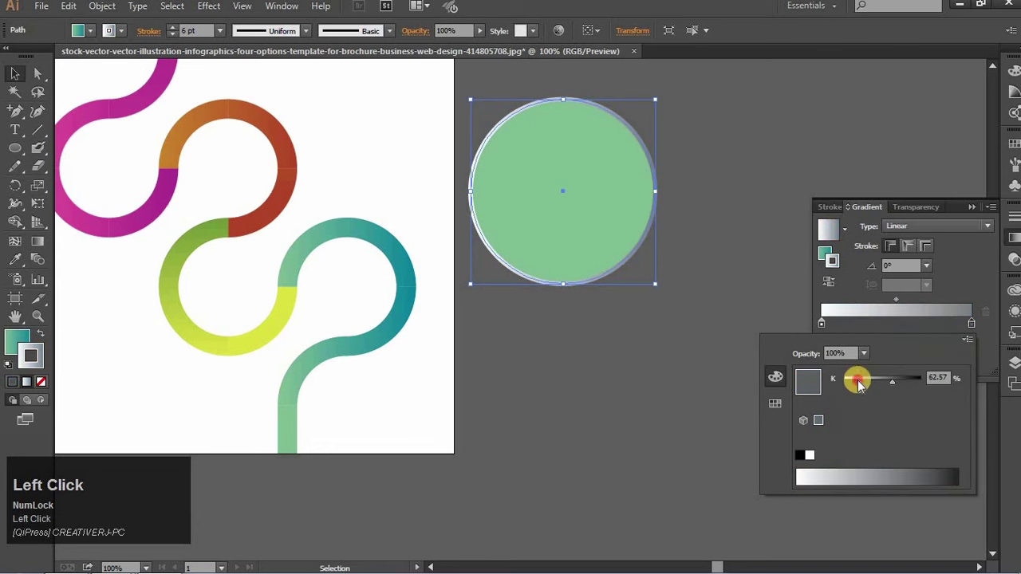
left_click(863, 386)
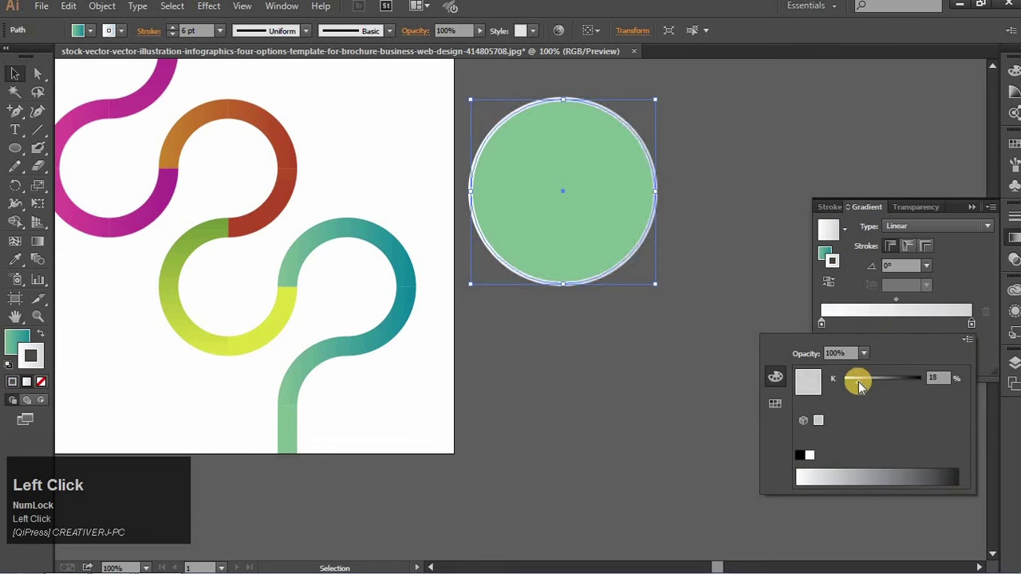
left_click(873, 388)
left_click(877, 389)
left_click_drag(878, 391, 962, 271)
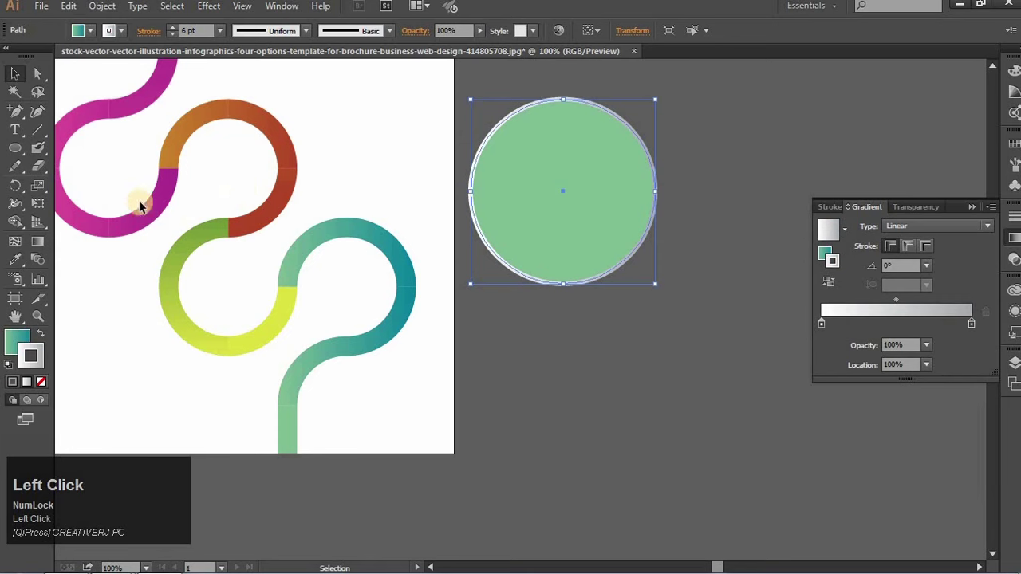
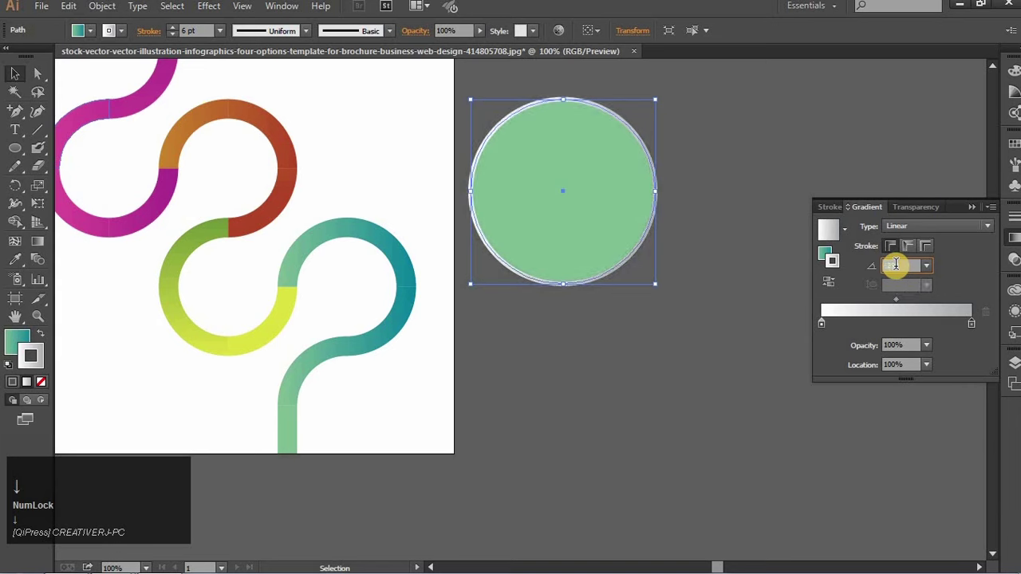
key("Down")
left_click(697, 320)
key("space")
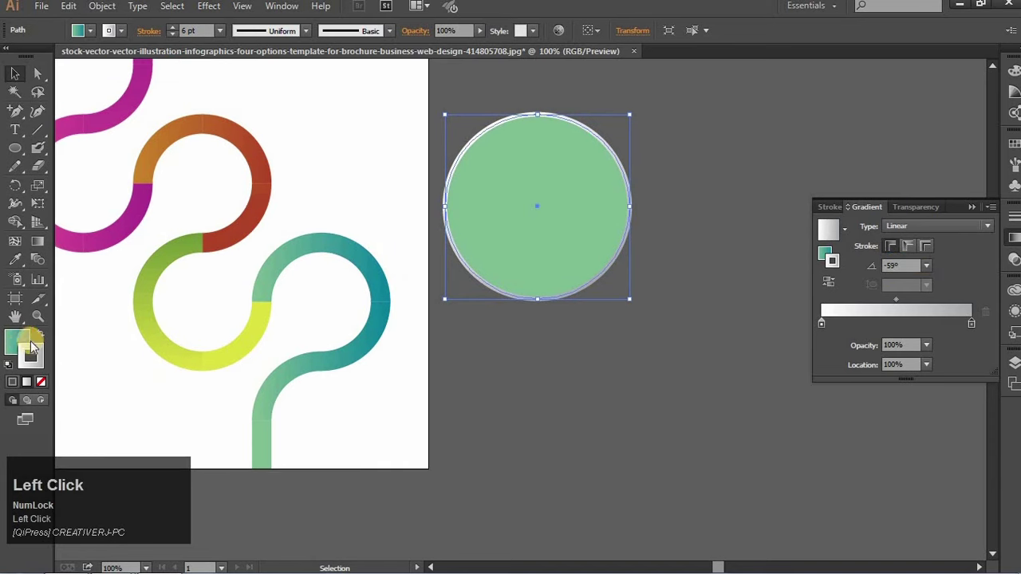
- Switch to editing the circle's fill, loading a grey shade as the active colour
left_click(20, 352)
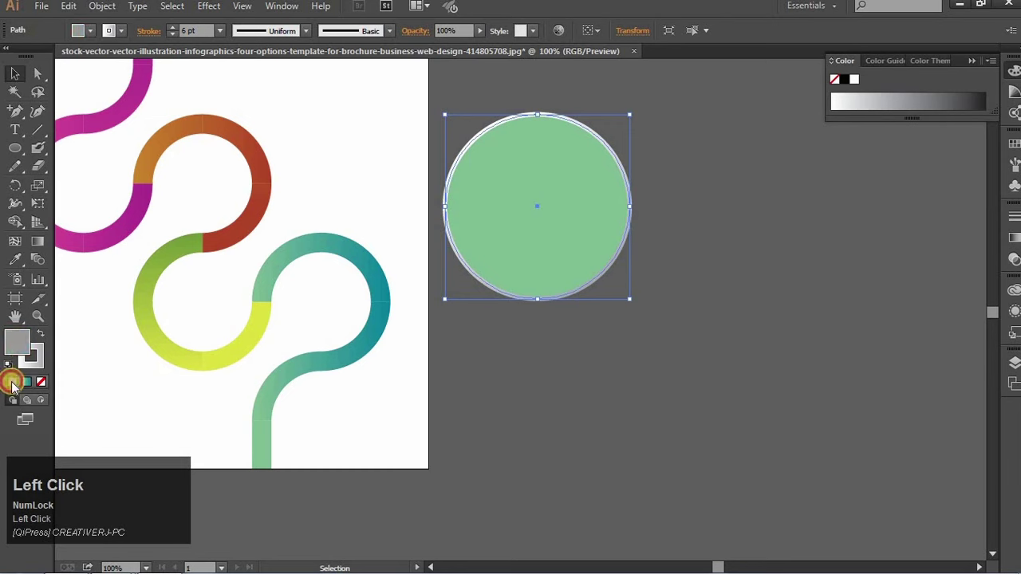
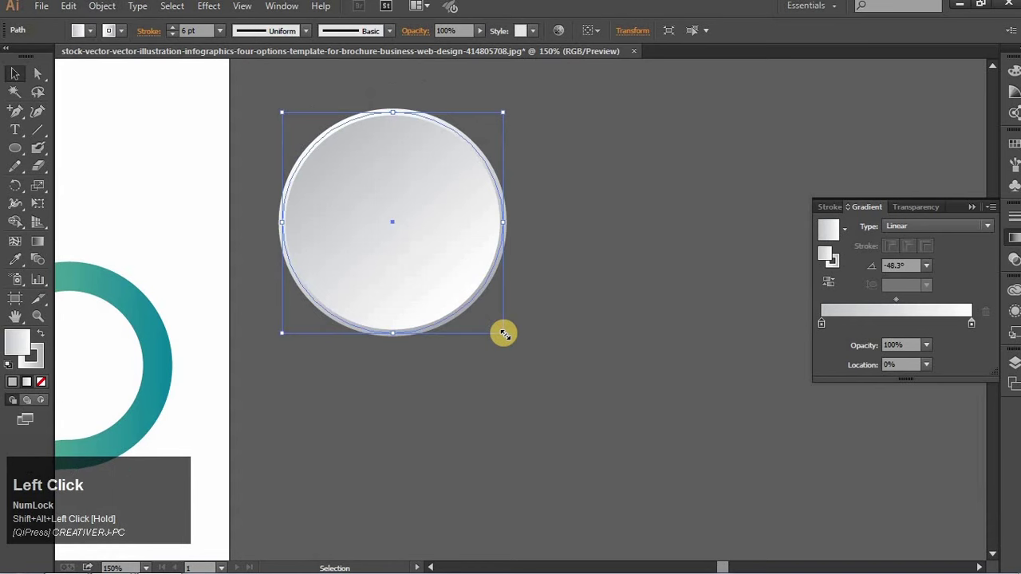
- Tune the inner circle's drop shadow: opacity about 48%, X offset 10 px, blur 5 px
key("ctrl+z")
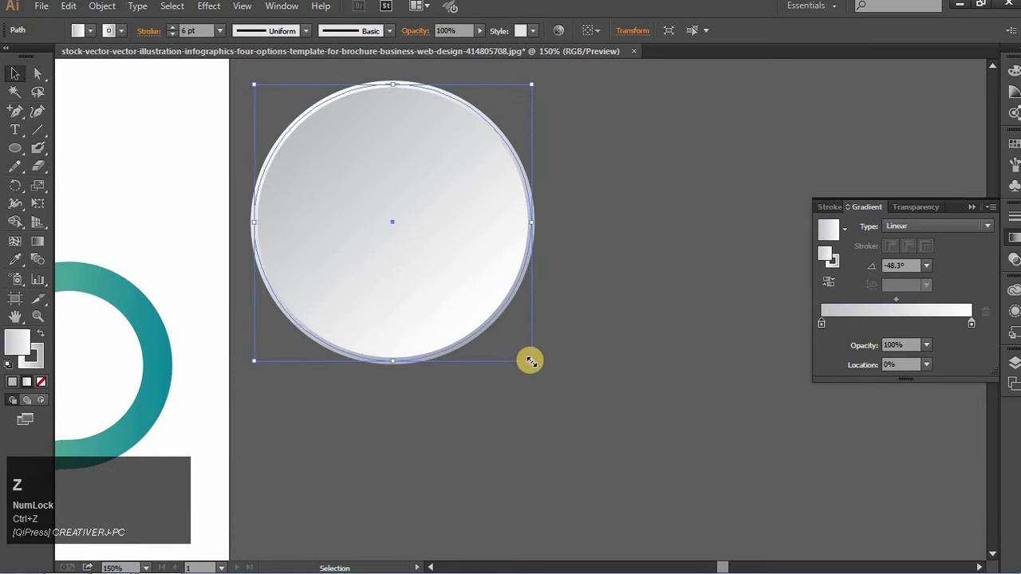
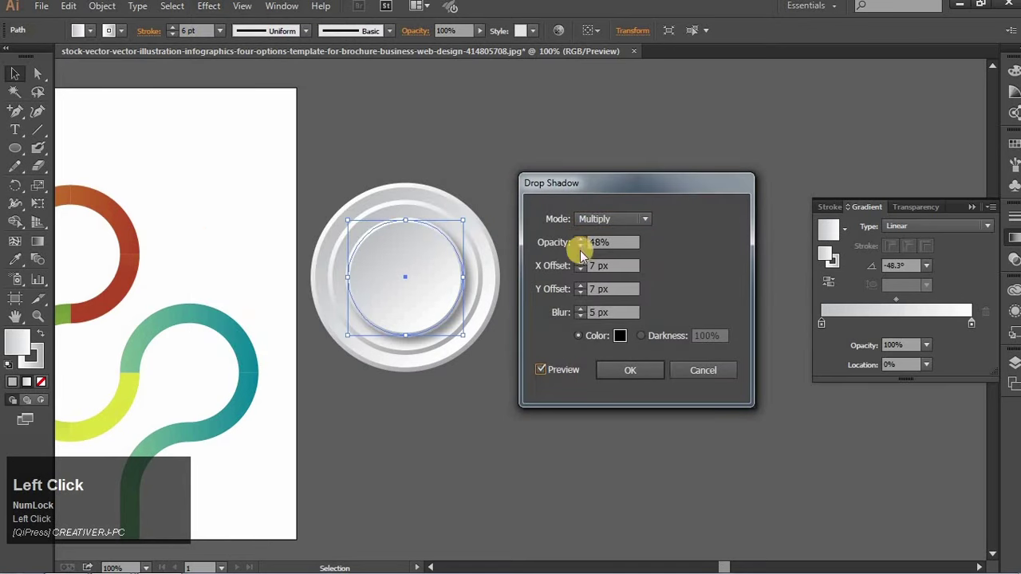
left_click(583, 240)
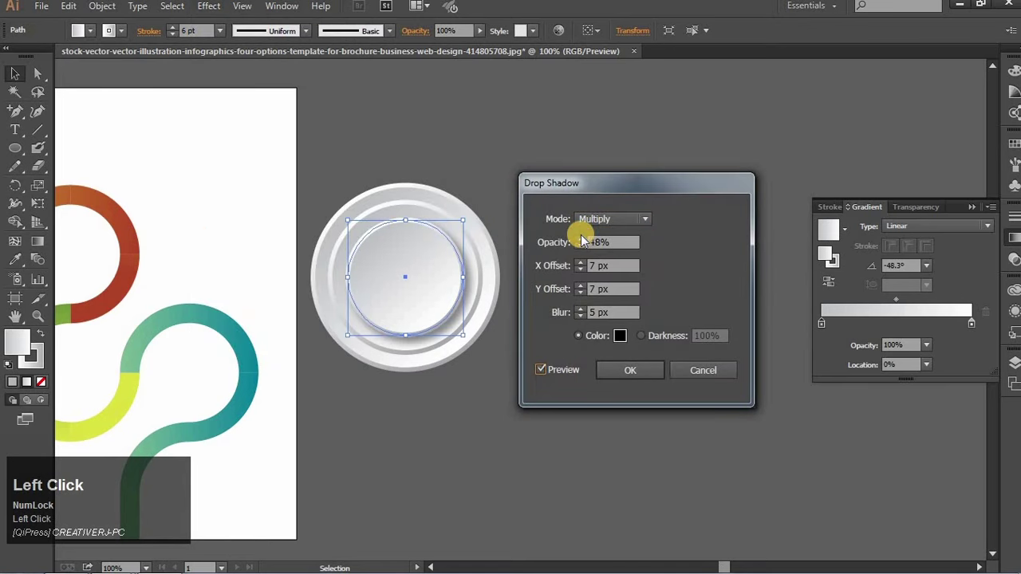
left_click_drag(585, 267, 618, 372)
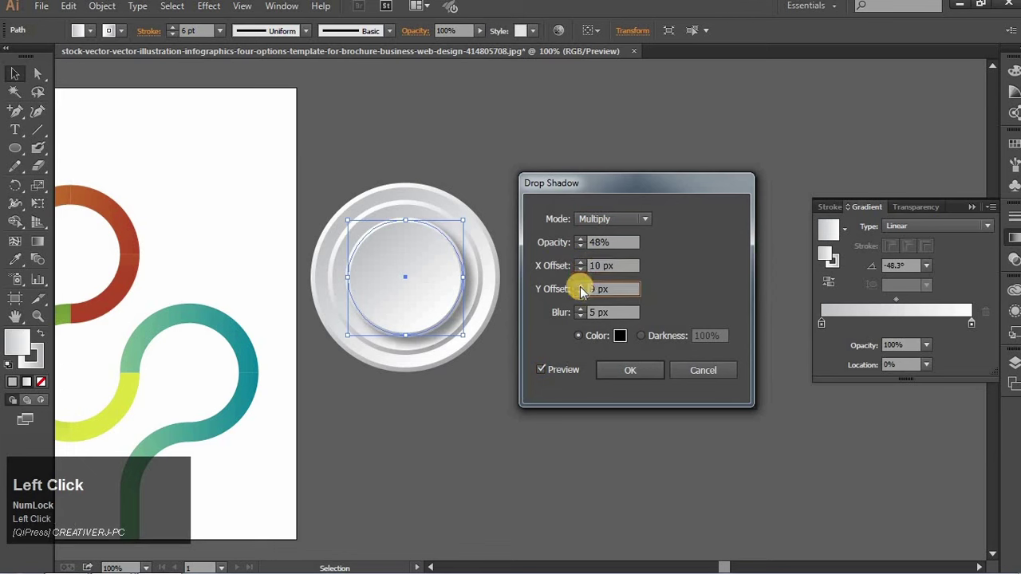
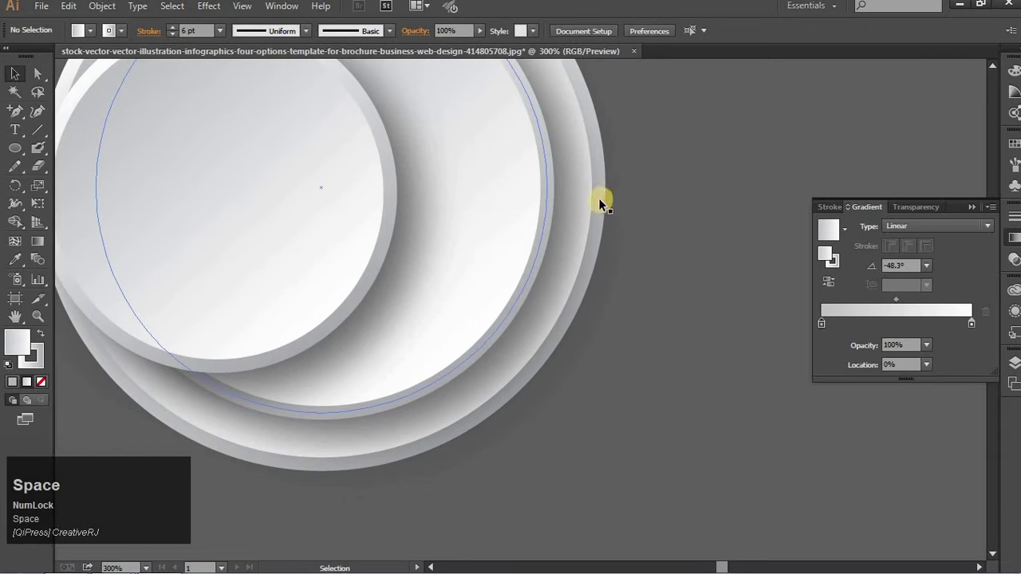
- Select the button's circles to drag the layered grey button onto the green loop
left_click_drag(499, 214, 588, 220)
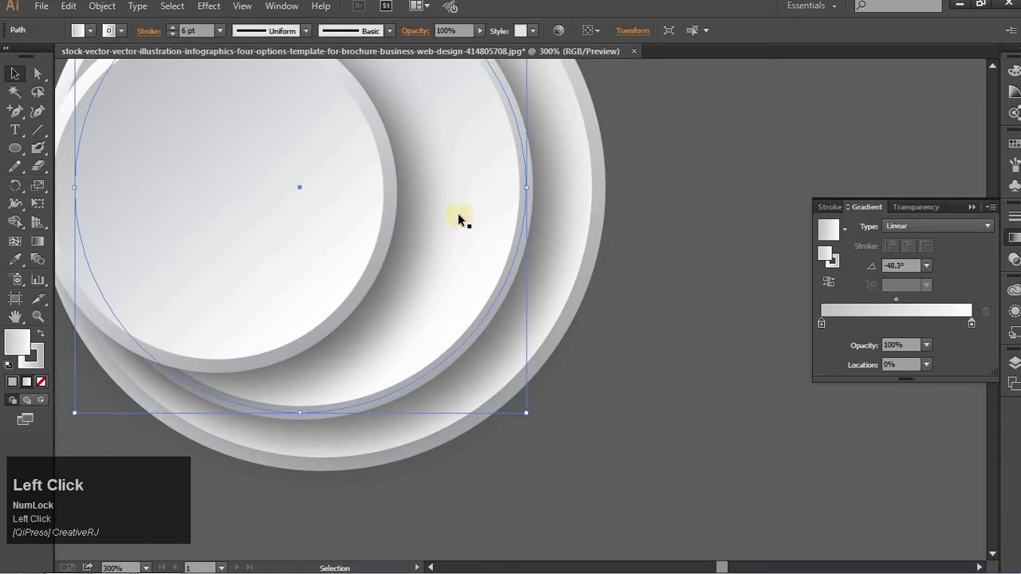
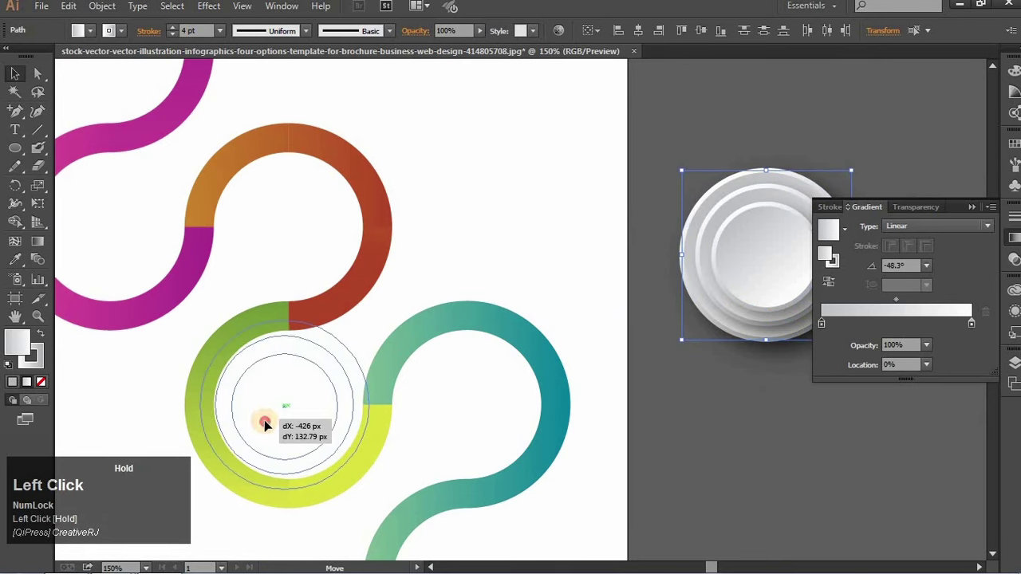
- Select the button on the green loop and copy it toward the other coloured rings
key("Right")
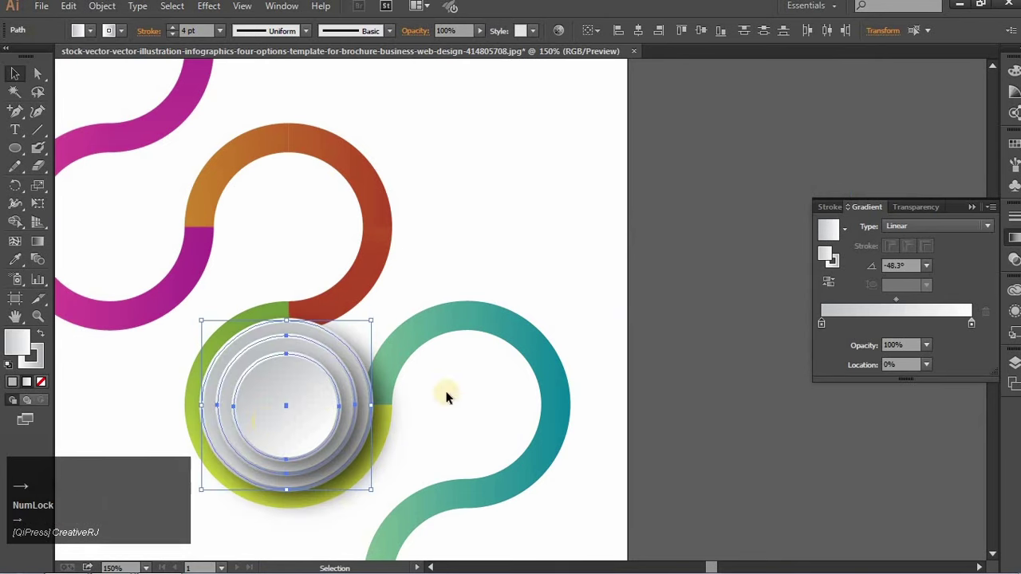
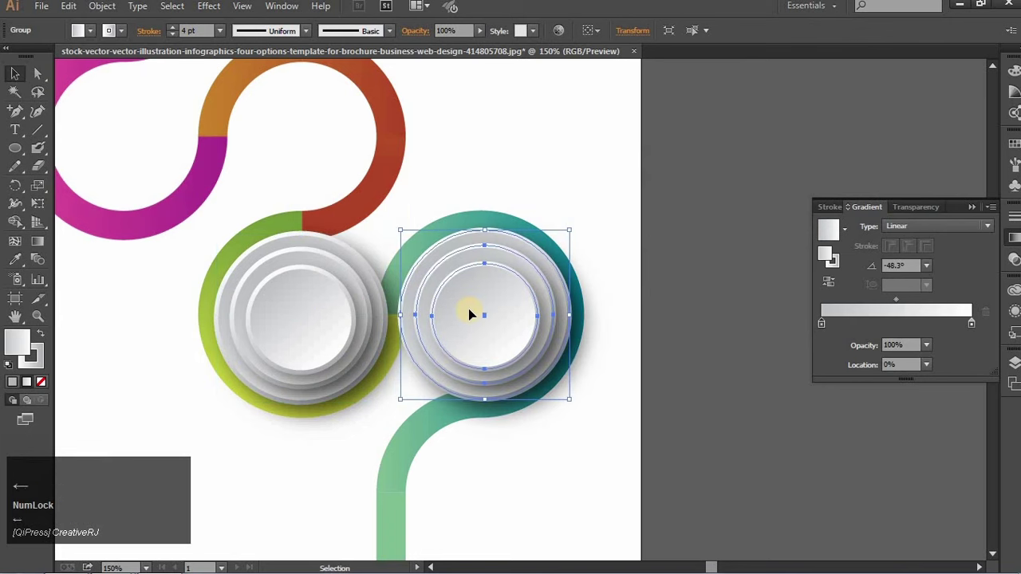
left_click(296, 315)
key("Left")
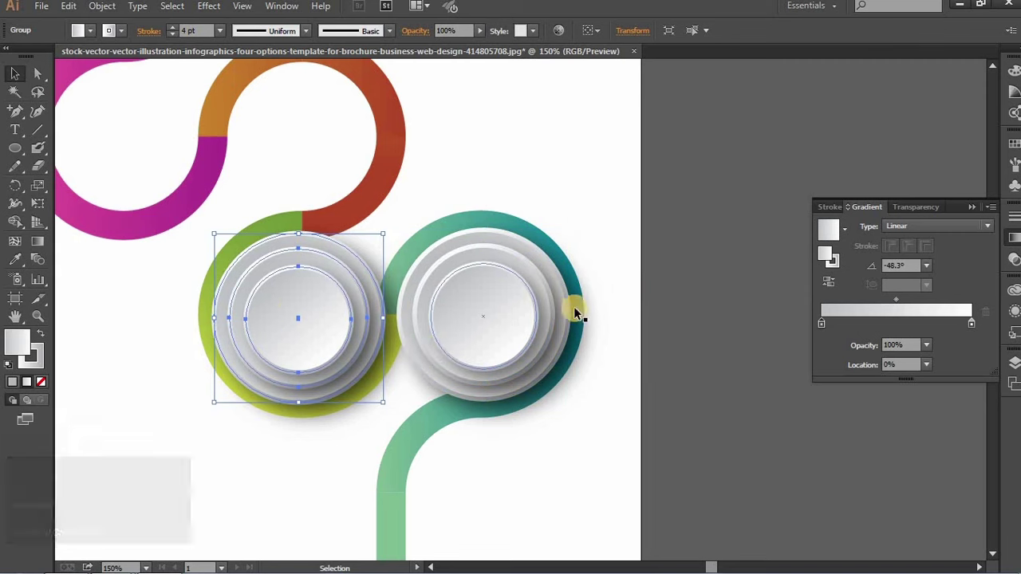
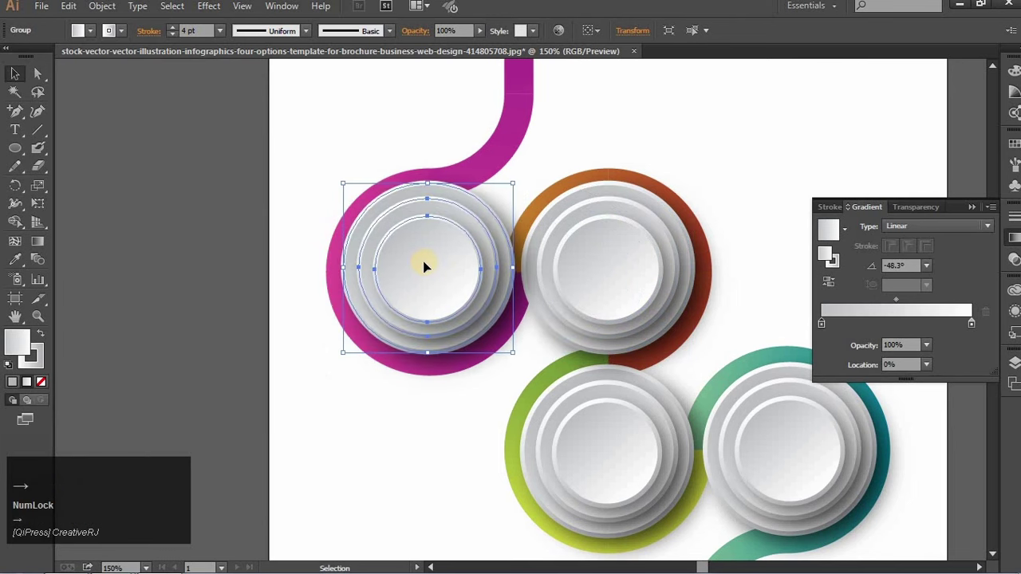
- Nudge the fourth button into place on the magenta loop and deselect to view the layout
key("Down")
key("Right")
key("Down")
key("Right")
key("Up")
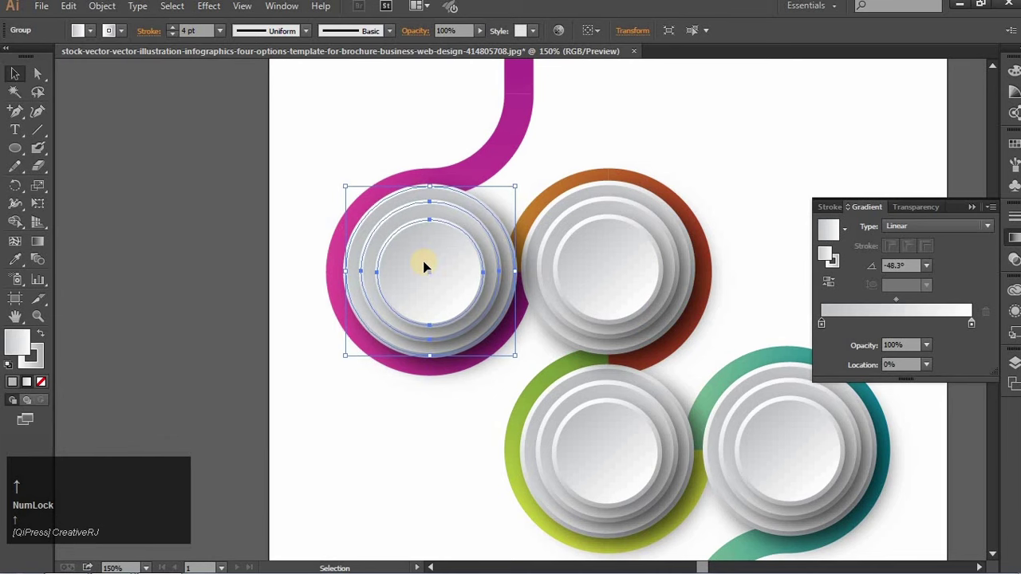
left_click(715, 151)
key("Left")
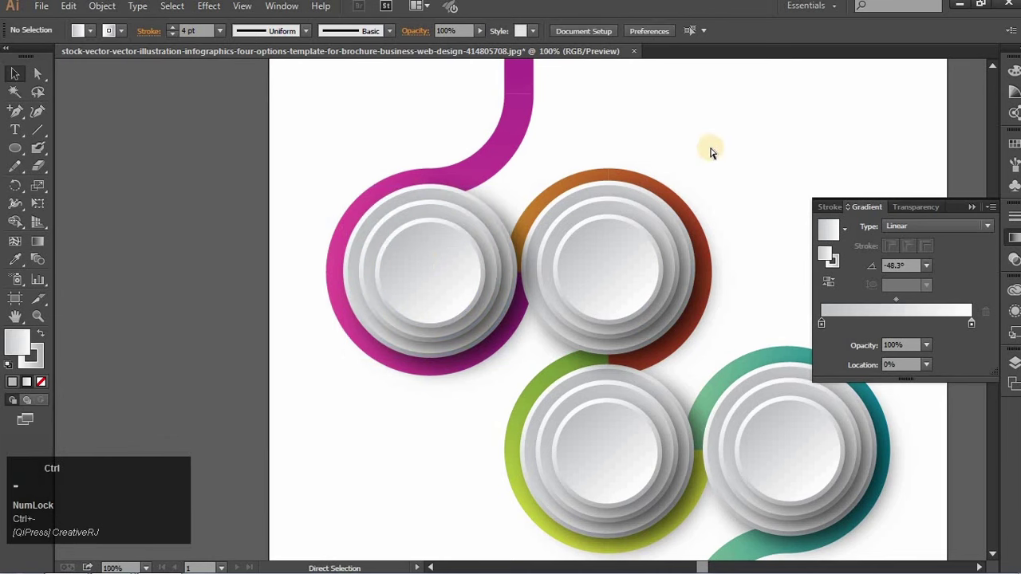
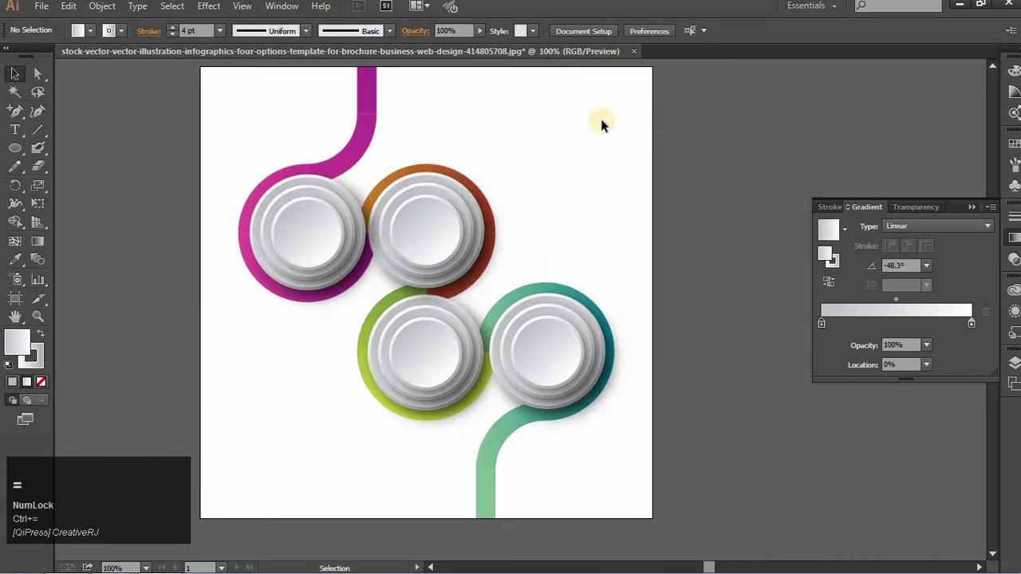
- Reduce the four grey buttons' outline weight to 2 pt across the ribbon layout
left_click(392, 225)
left_click(547, 347)
left_click(175, 41)
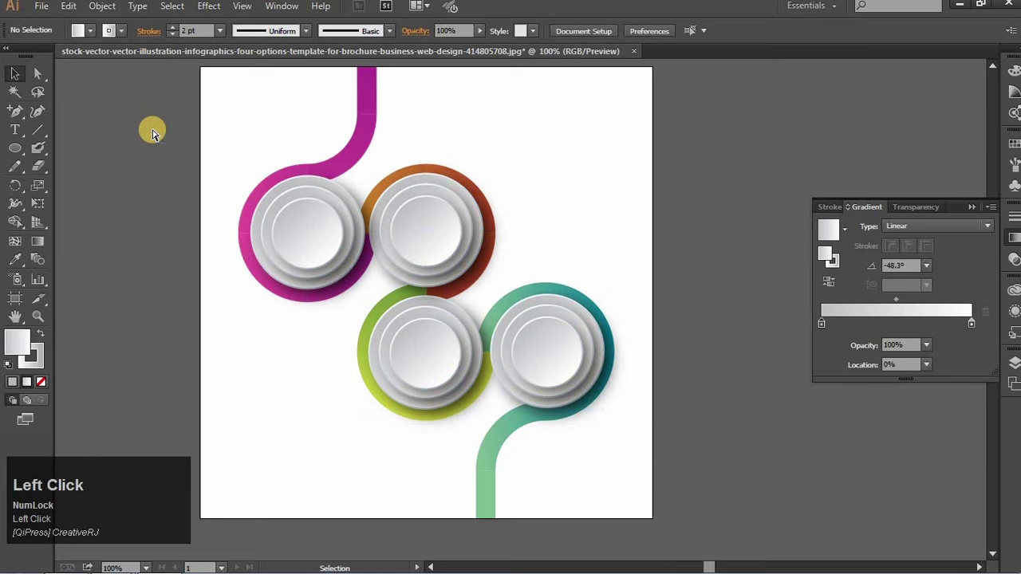
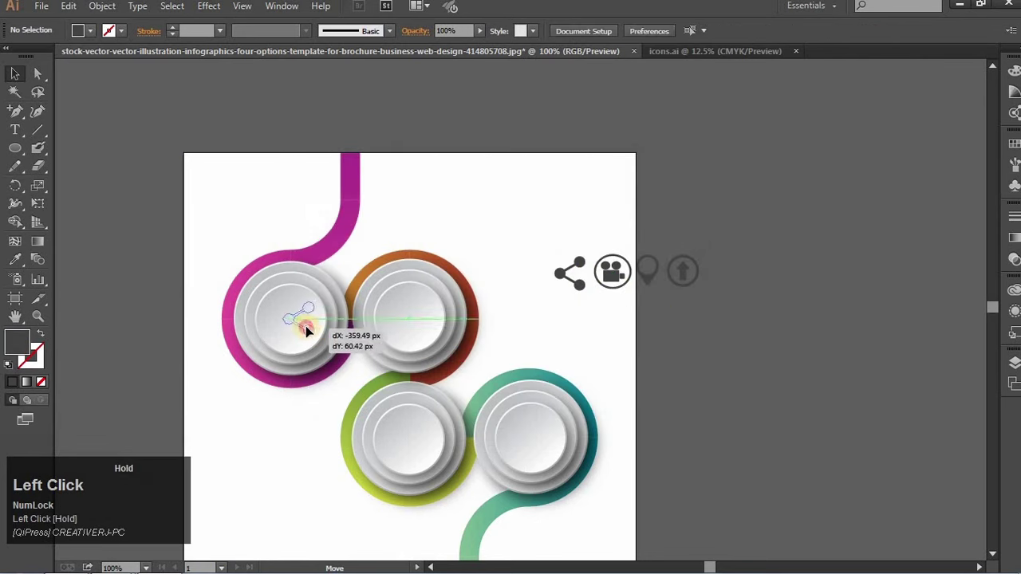
- Drag the share, video camera, location pin and upload icons centred into the four buttons
key("Down")
key("Right")
left_click_drag(572, 287, 594, 312)
left_click_drag(594, 312, 410, 455)
key("Left")
left_click_drag(658, 332, 535, 435)
key("Left")
key("Up")
key("Left")
left_click(706, 364)
key("ctrl+-")
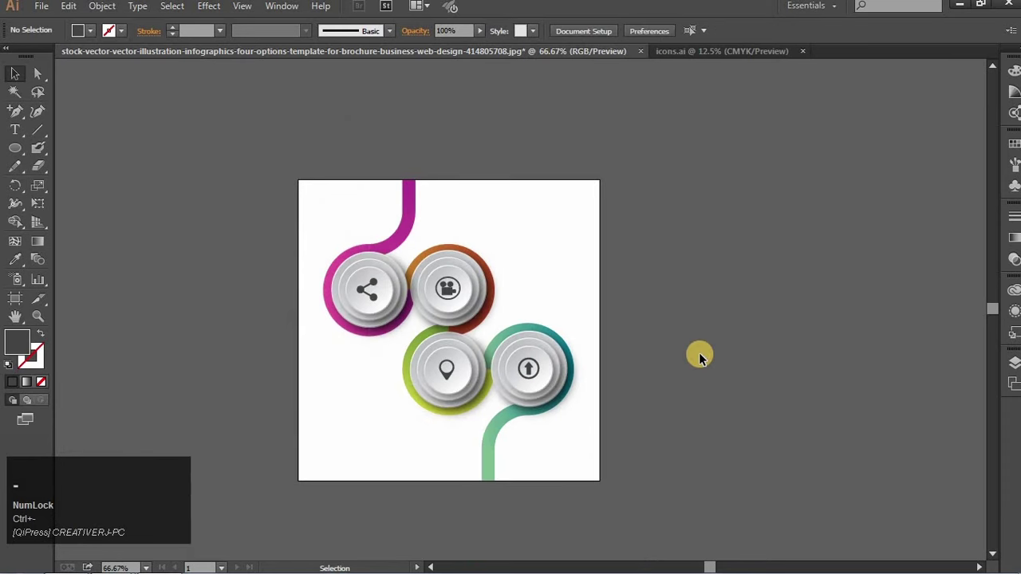
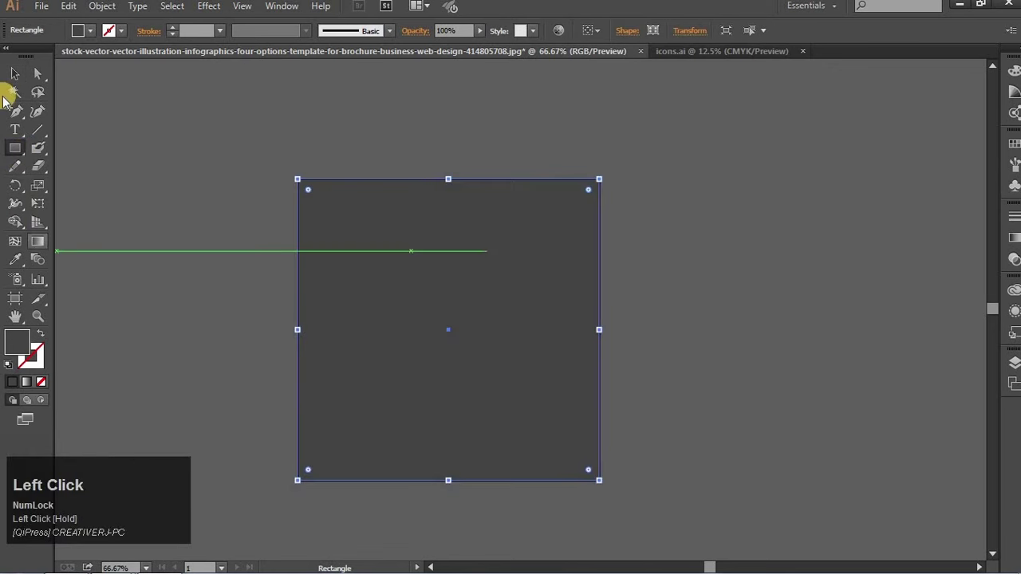
- Send the rectangle to back and give it a pale grey linear gradient with a lightened dark stop
right_click(450, 368)
left_click(549, 472)
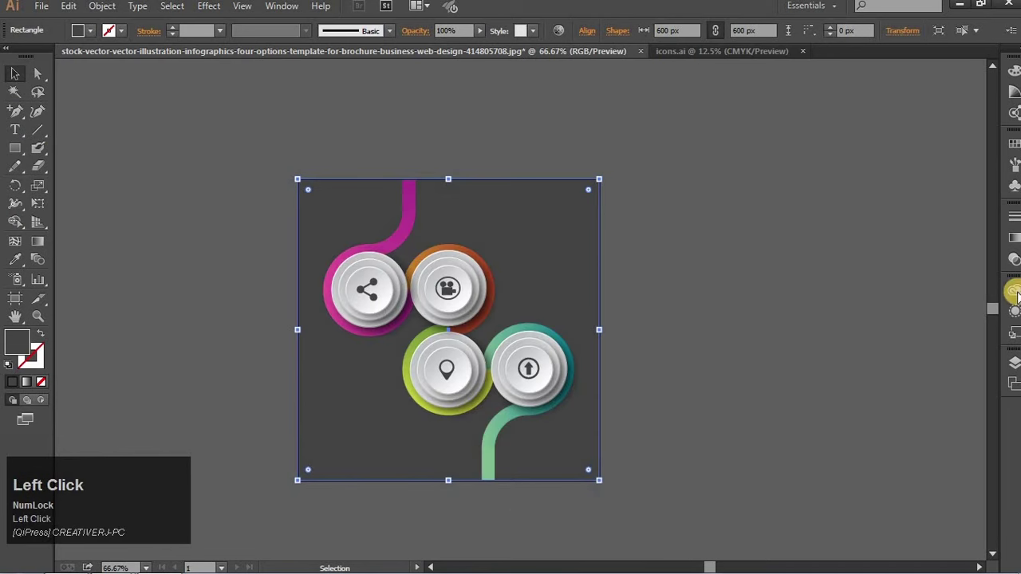
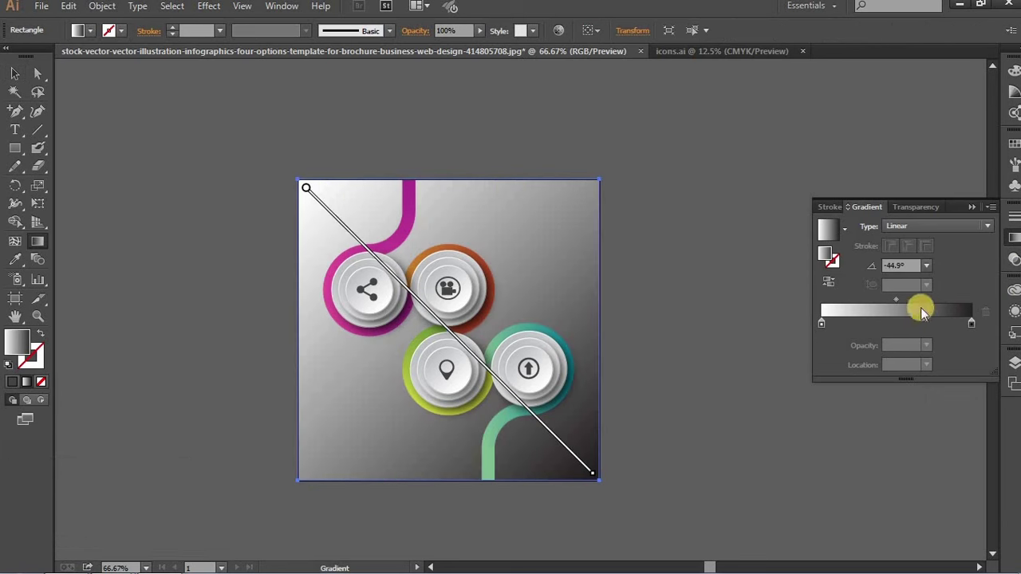
left_click(823, 331)
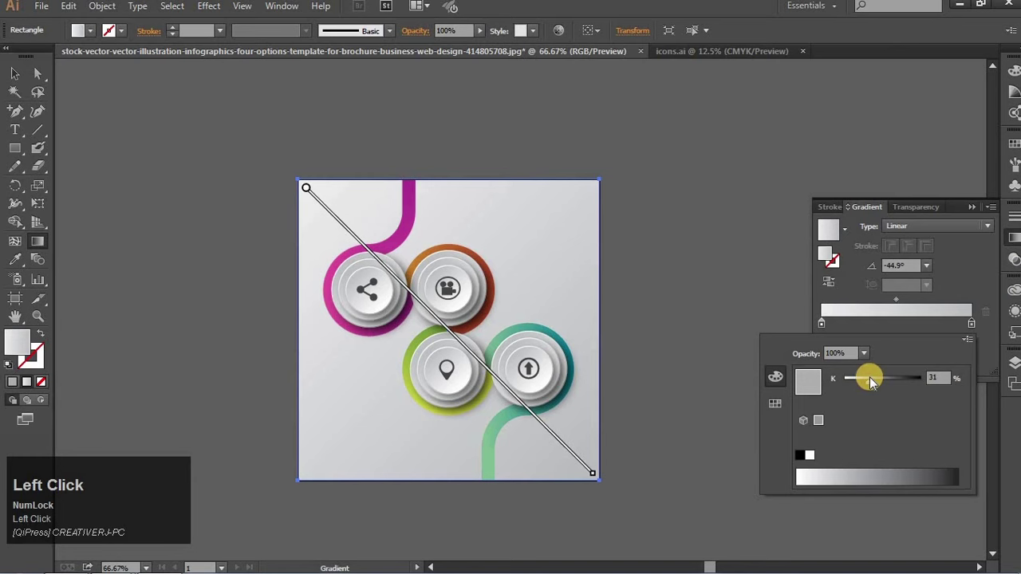
left_click(676, 332)
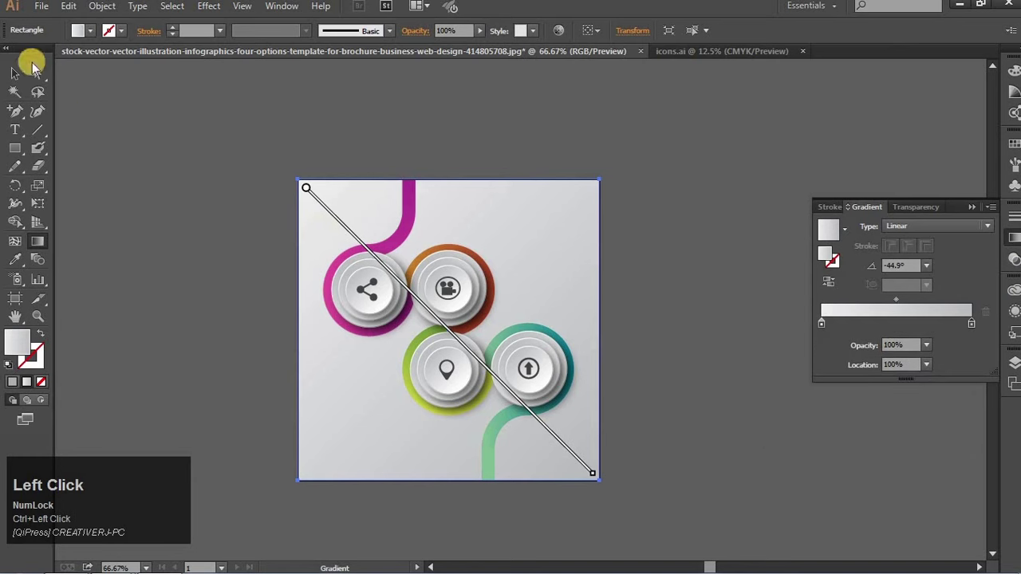
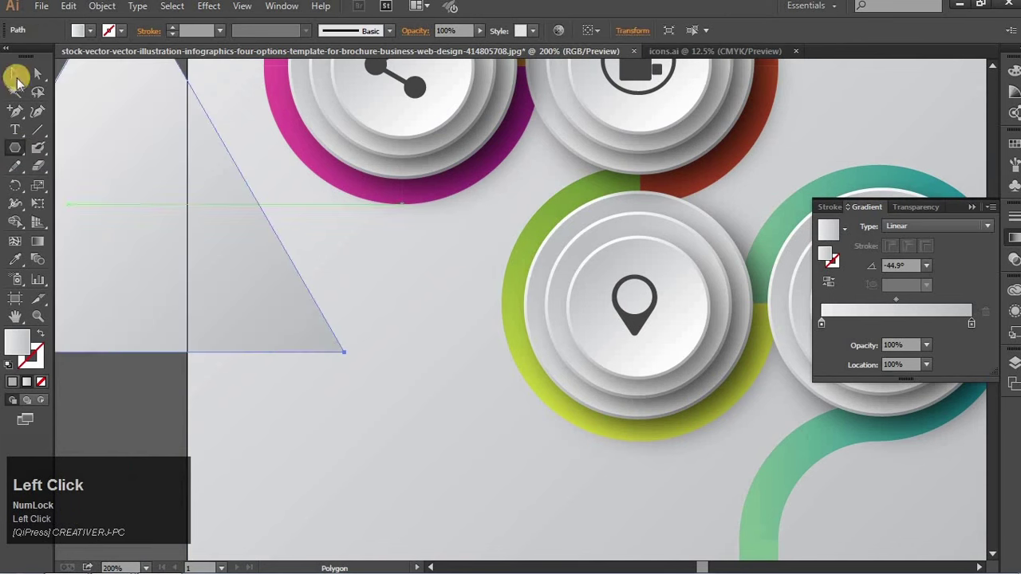
- Scale the 3-sided polygon down below the magenta ring and fill it dark grey
left_click(200, 359)
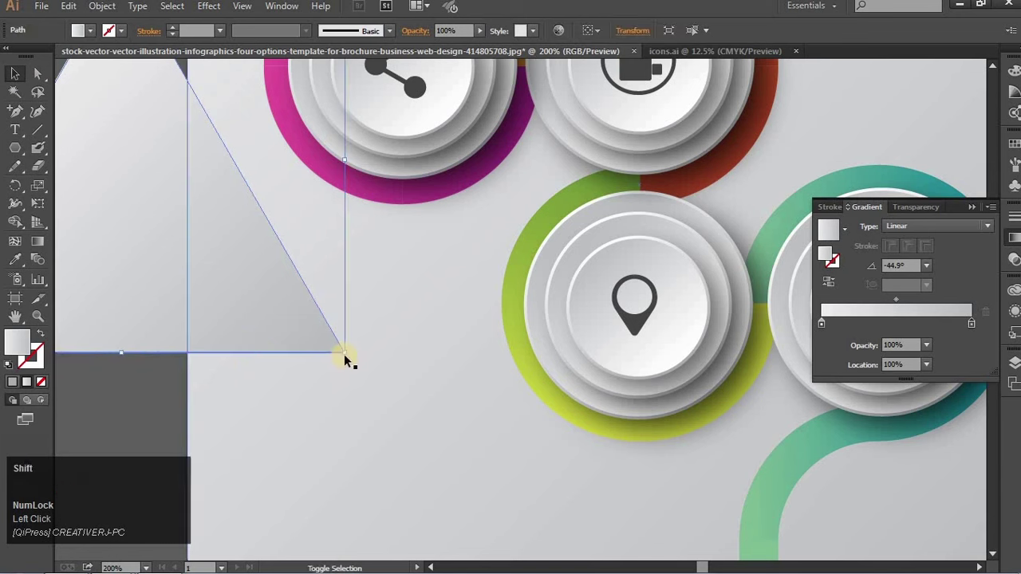
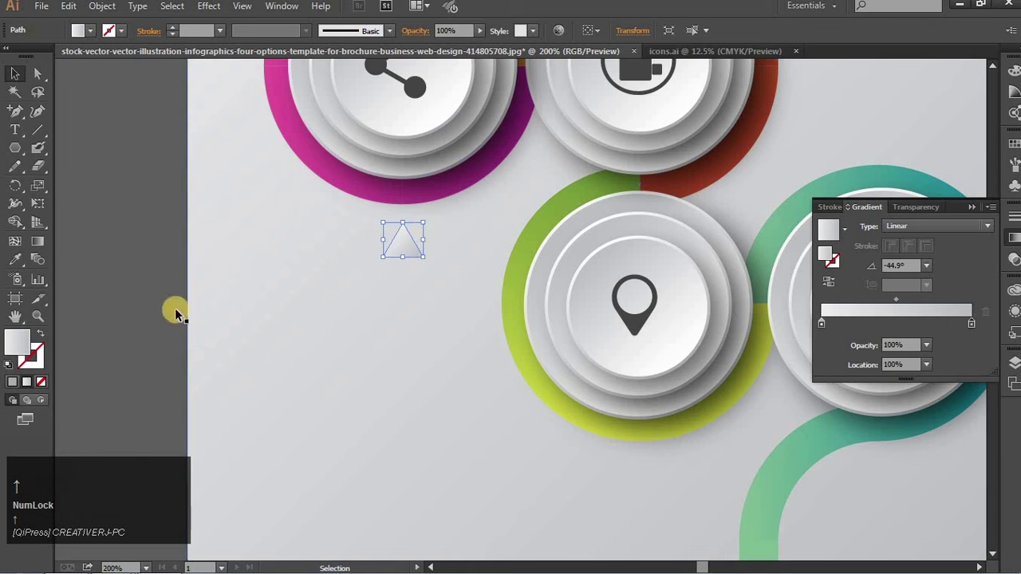
left_click(18, 261)
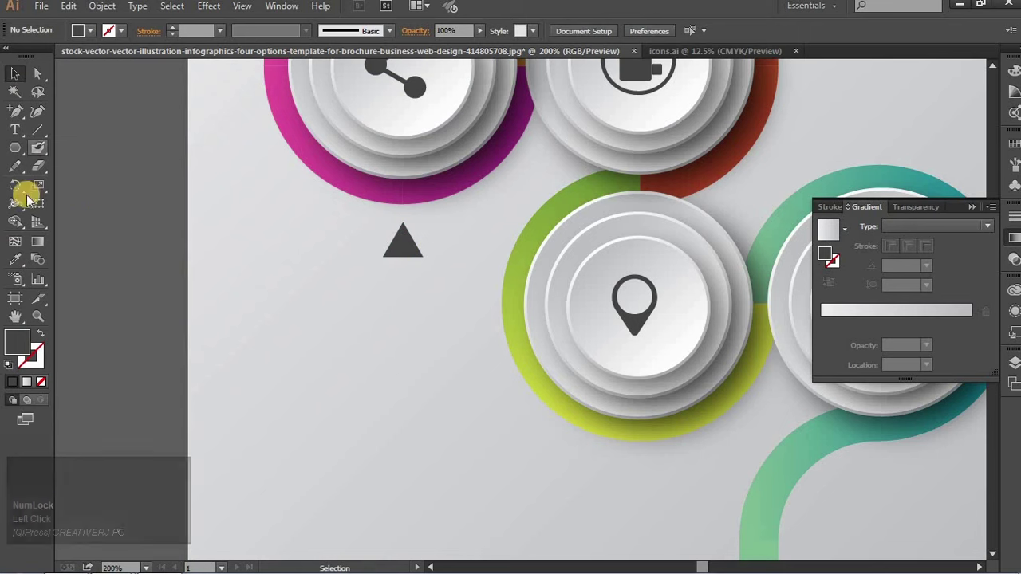
- Add an OPTION -01 text label beneath the dark grey triangle and deselect it
left_click(20, 140)
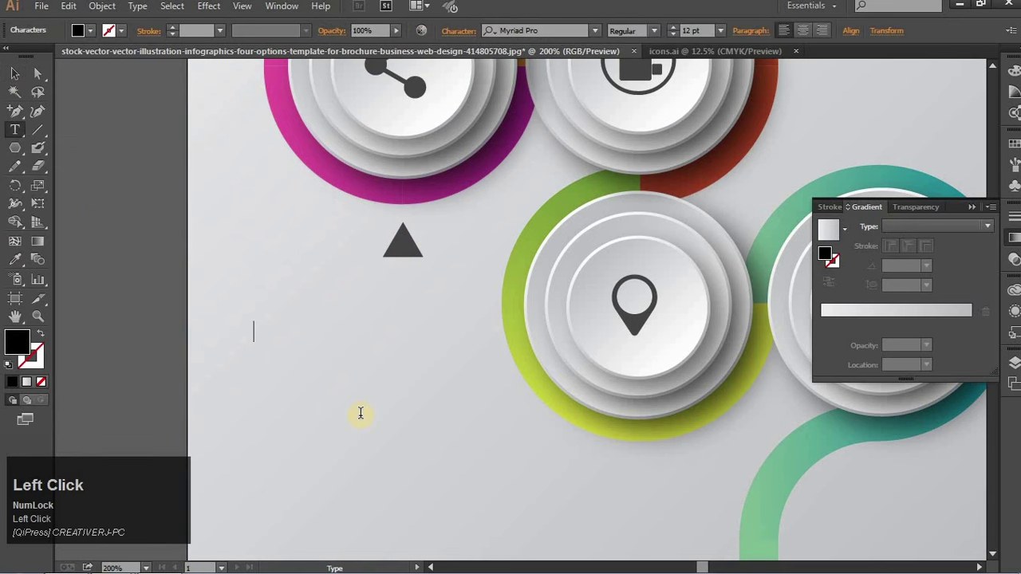
key("shift+o")
key("BackSpace")
key("shift+o")
key("BackSpace")
type("ption")
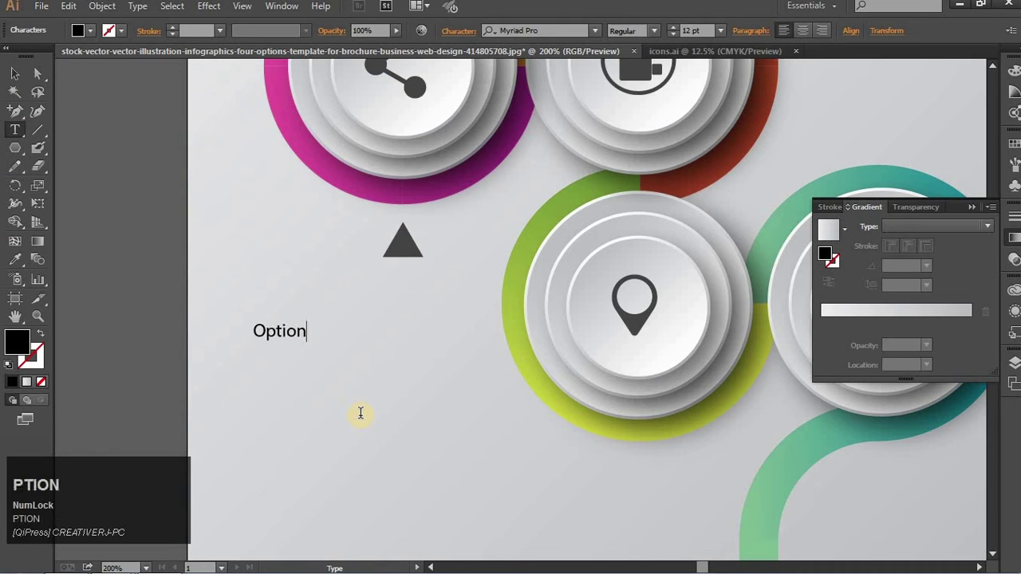
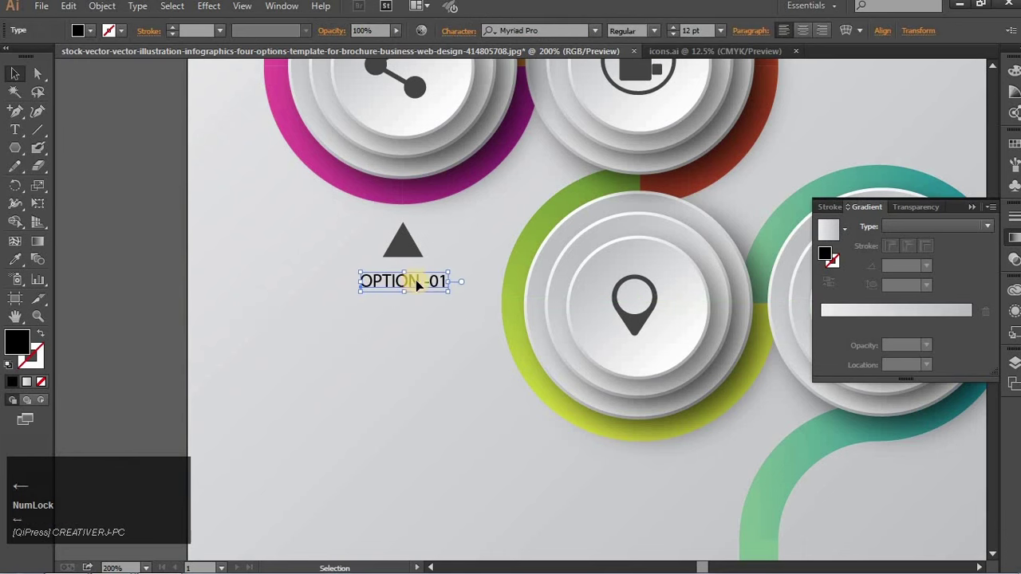
left_click(144, 319)
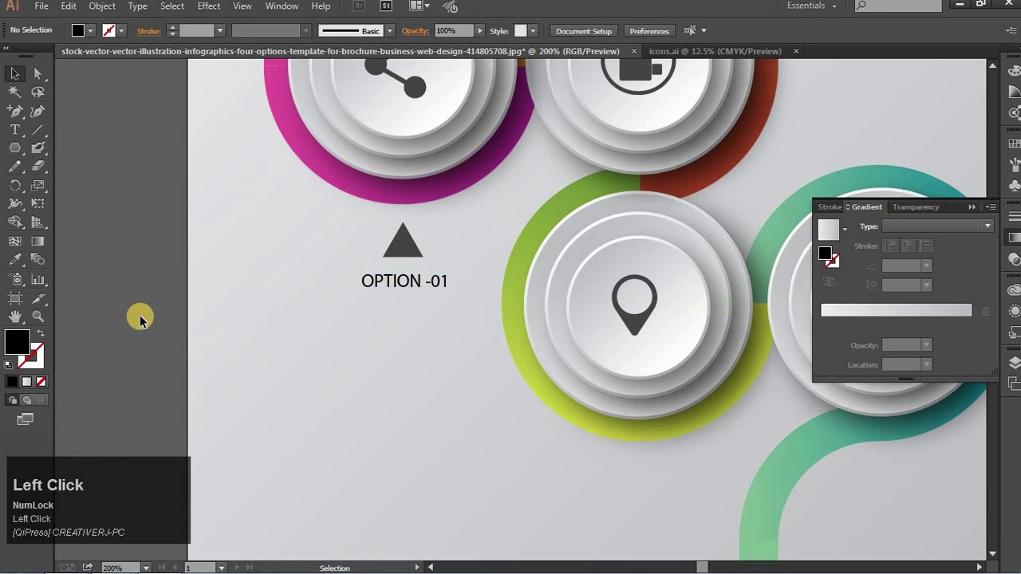
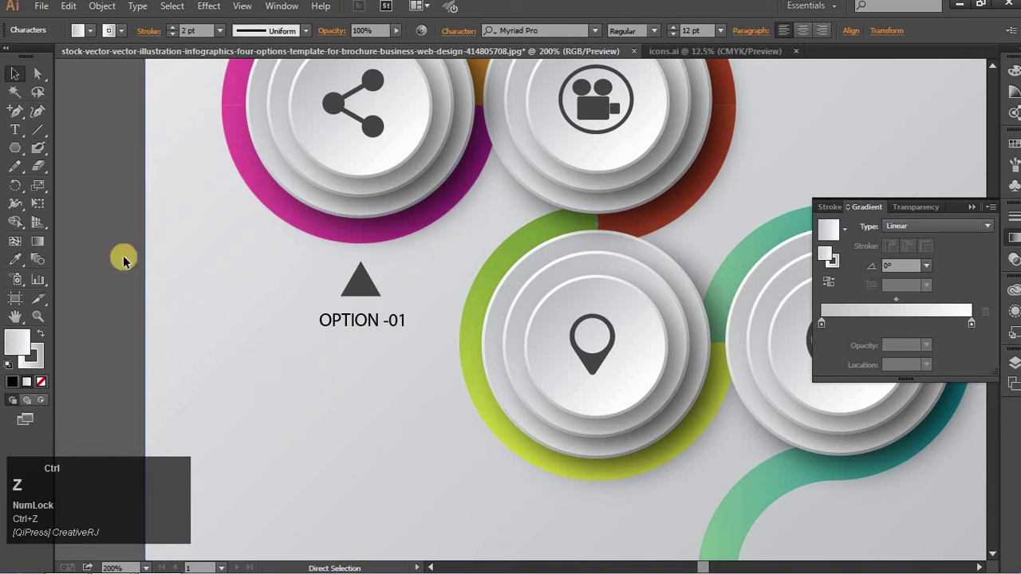
- Switch the LIKE label's font to Sakkal Majalla
left_click(70, 118)
key("ctrl+z")
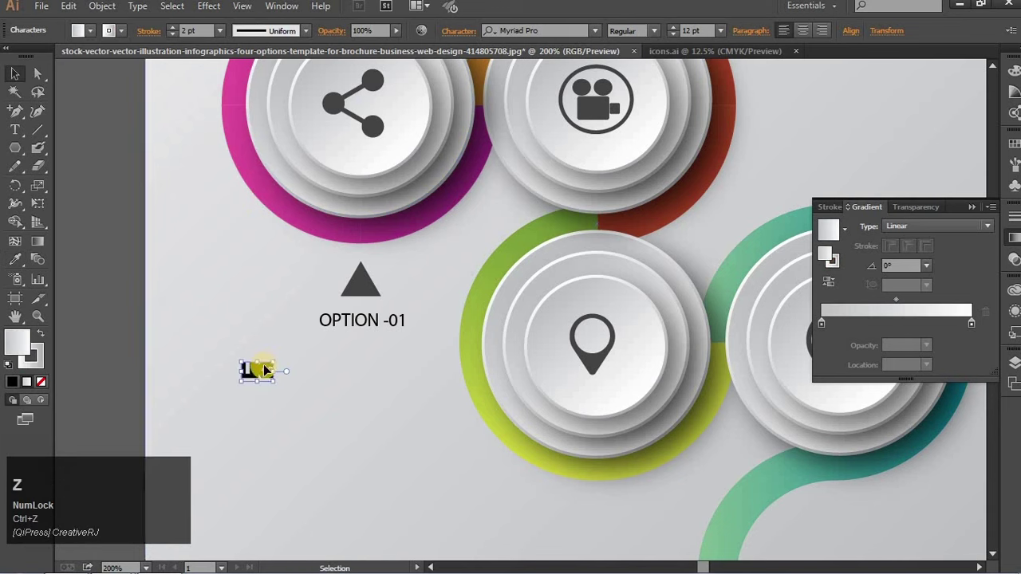
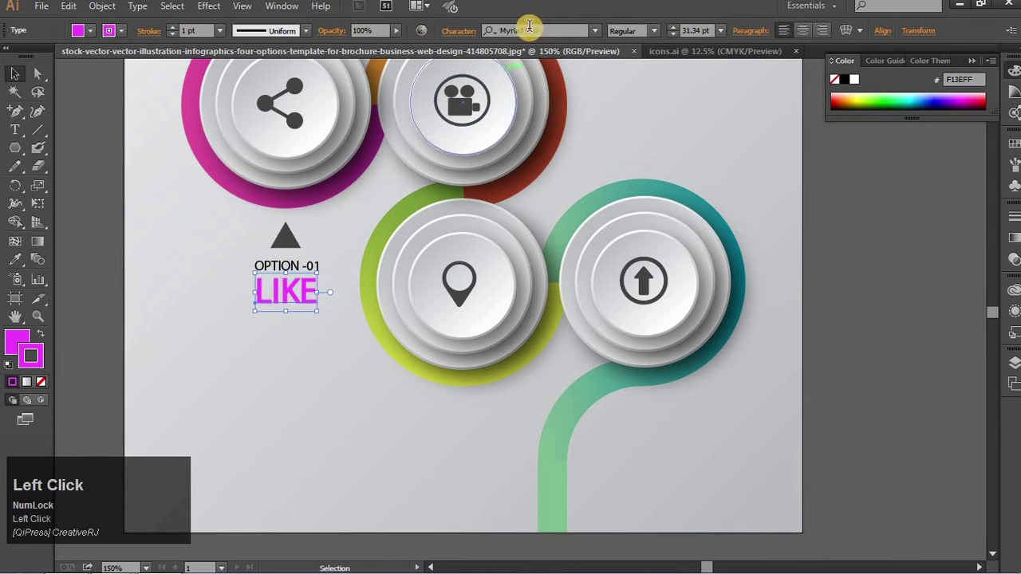
key("Down")
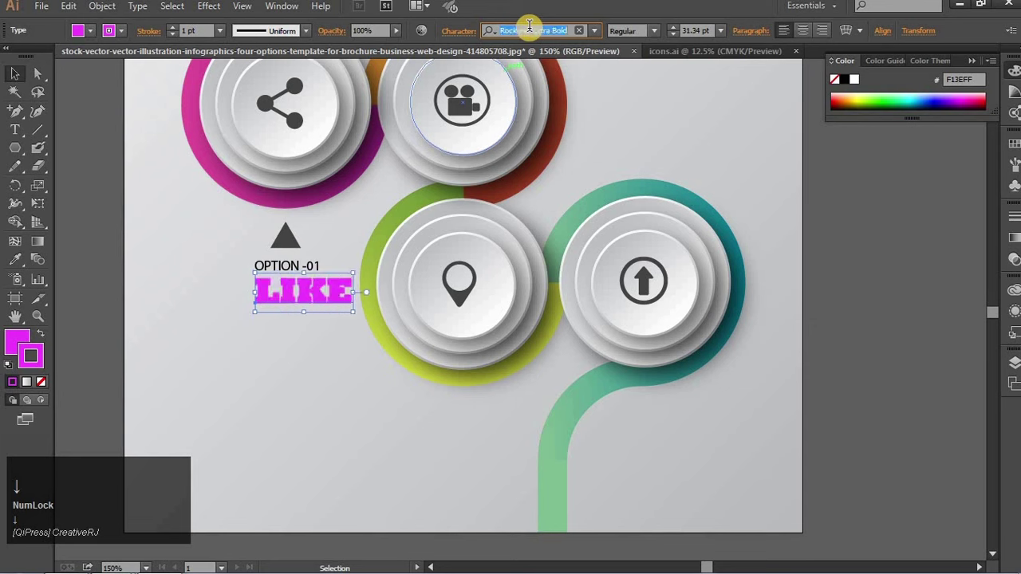
left_click(96, 171)
key("Up")
- Retype the uppercase label as 'Like' in the new typeface
key("Right")
key("Up")
left_click(288, 295)
type("ike")
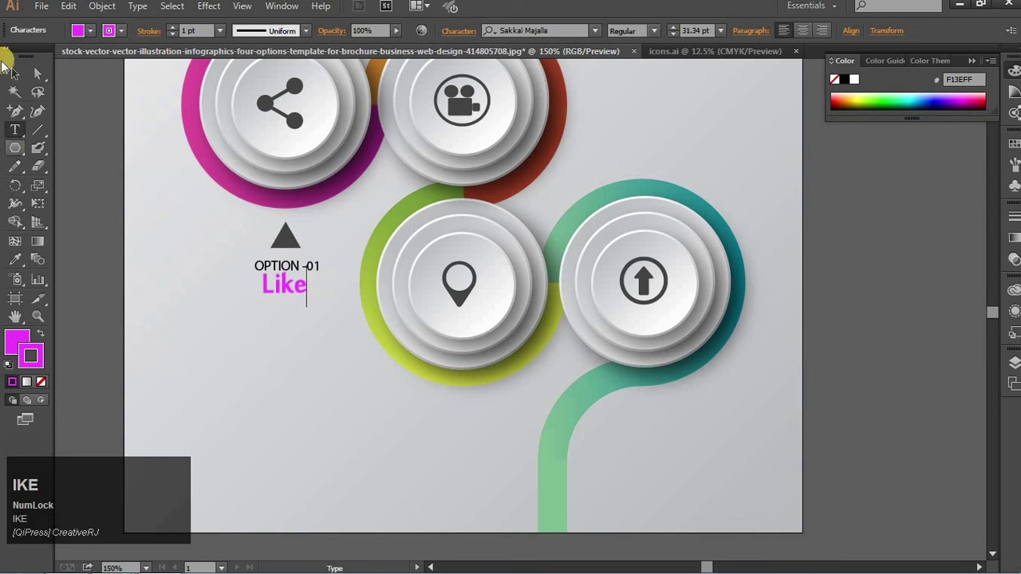
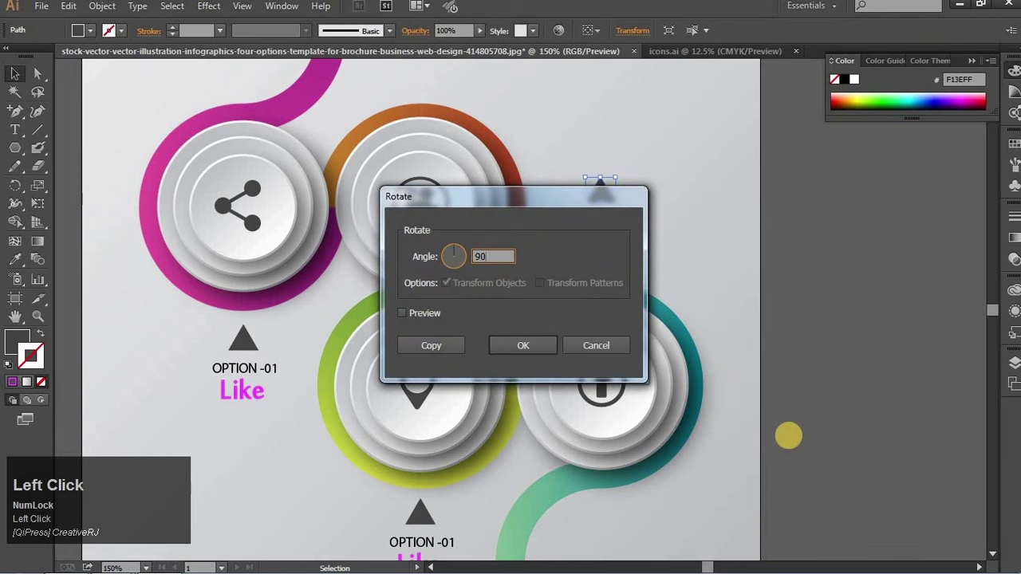
- Rotate the teal circle's triangle downward, stack OPTION -01 and Like above it and group them
key("ctrl+a")
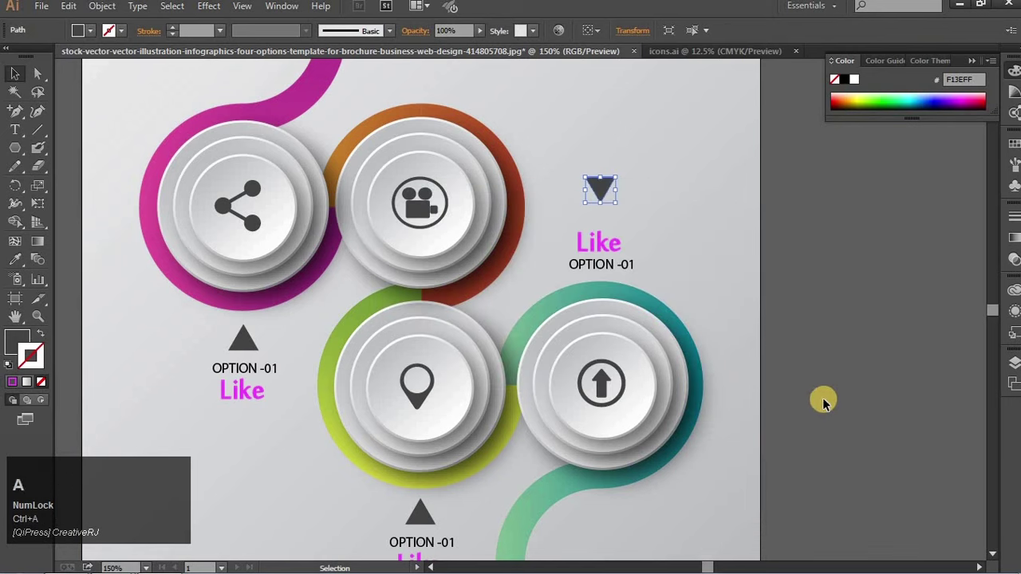
left_click_drag(618, 305, 604, 259)
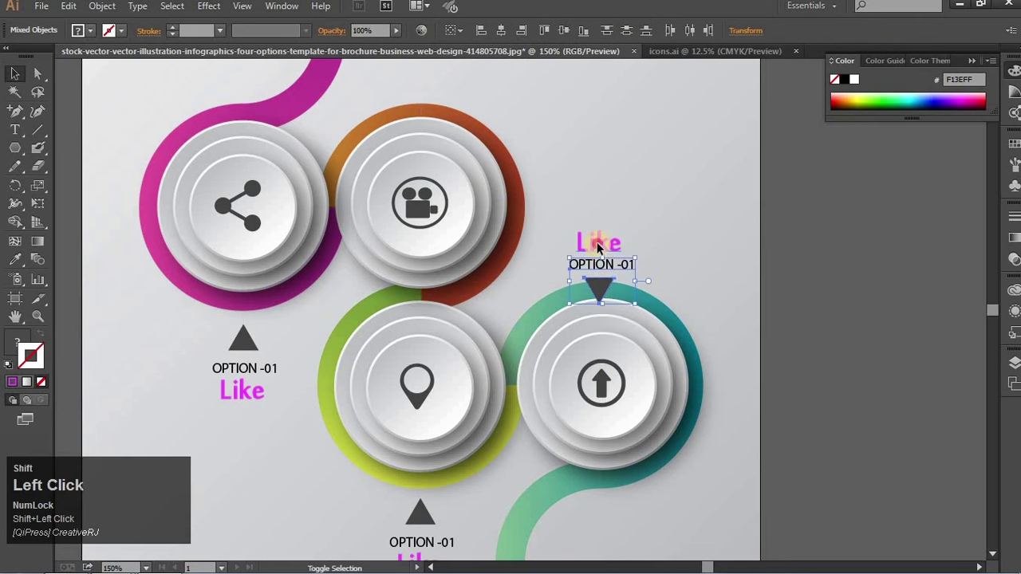
key("Up")
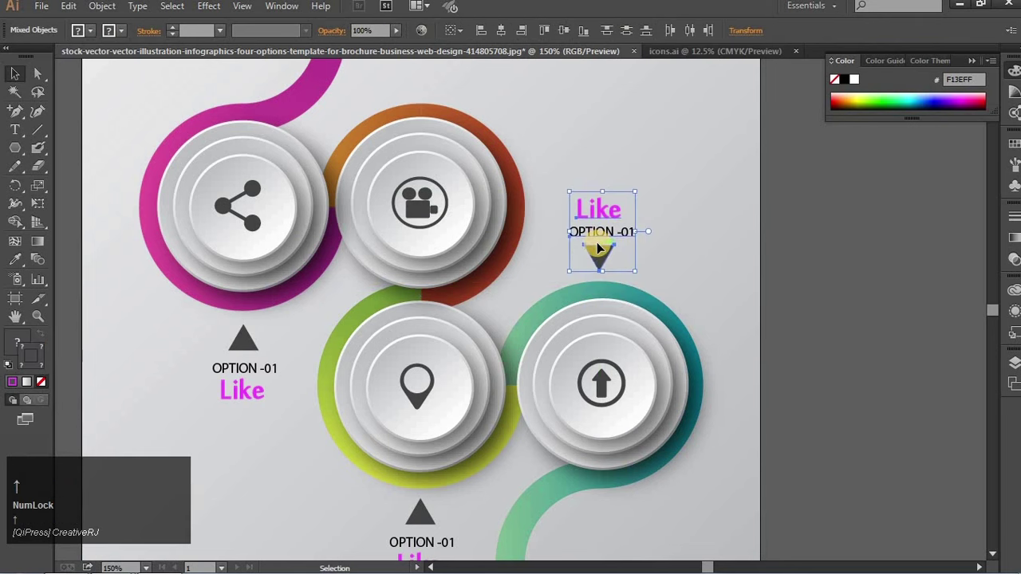
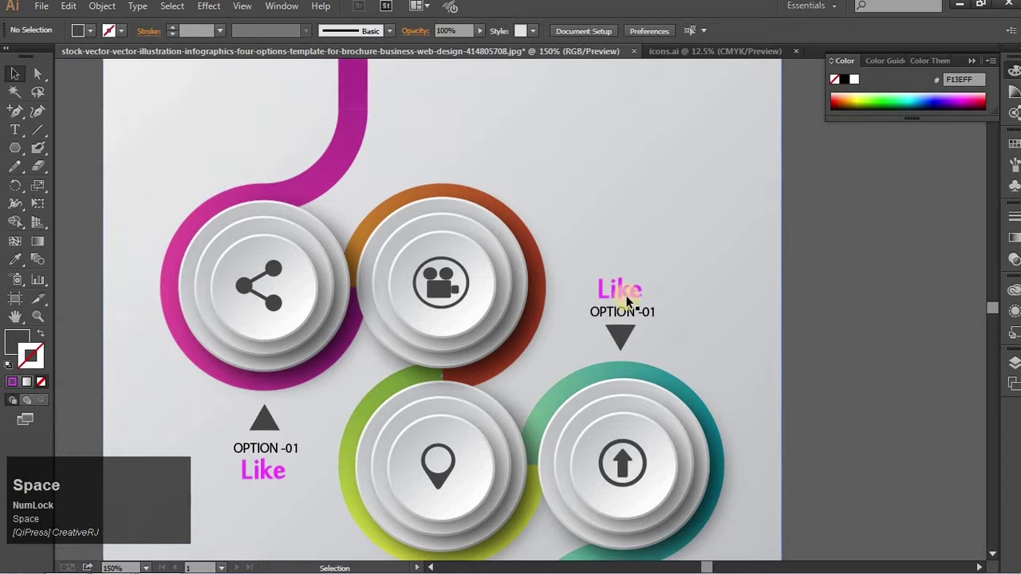
left_click(653, 321)
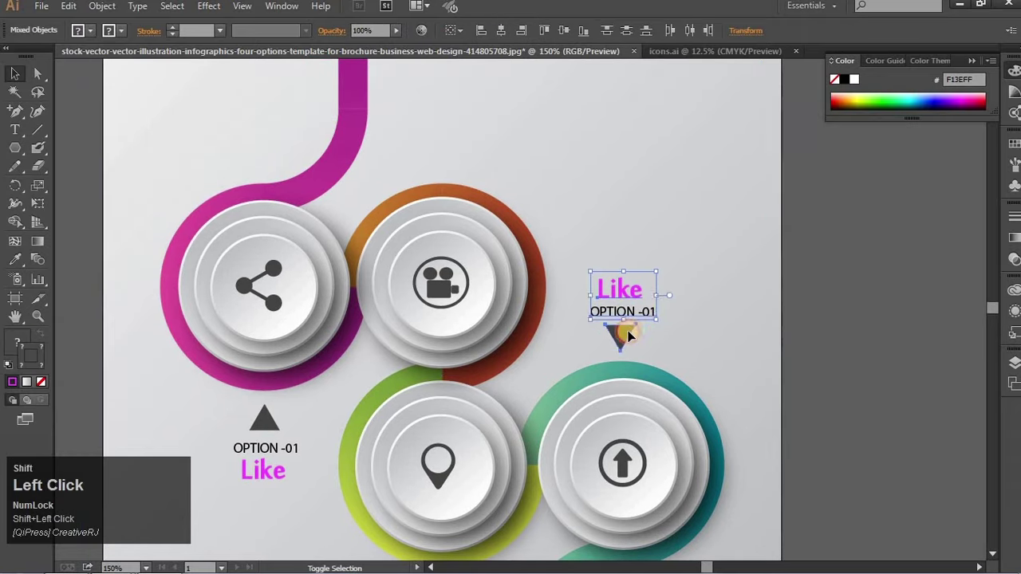
left_click_drag(631, 336, 453, 153)
key("Up")
key("ctrl+z")
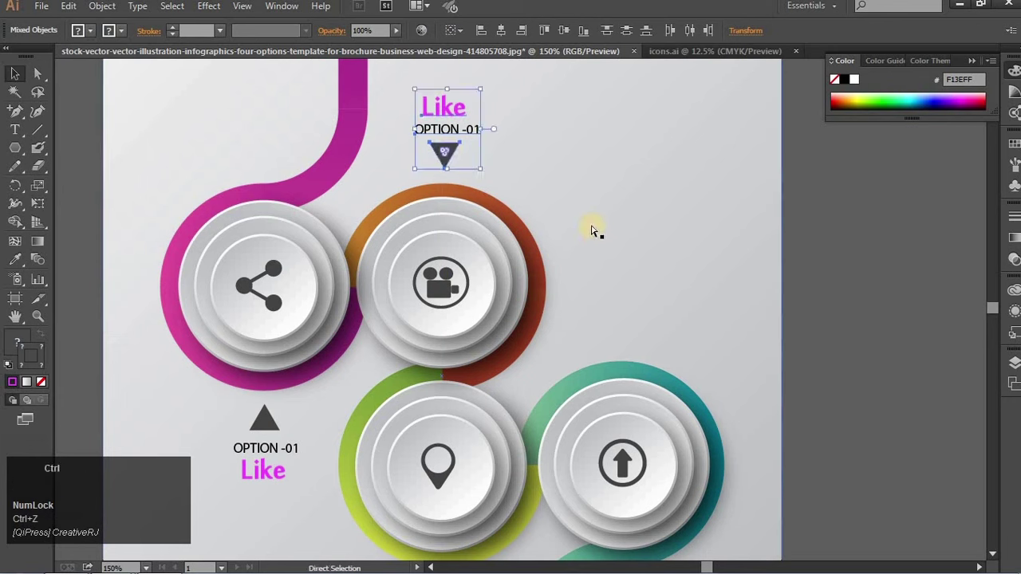
left_click_drag(572, 238, 616, 288)
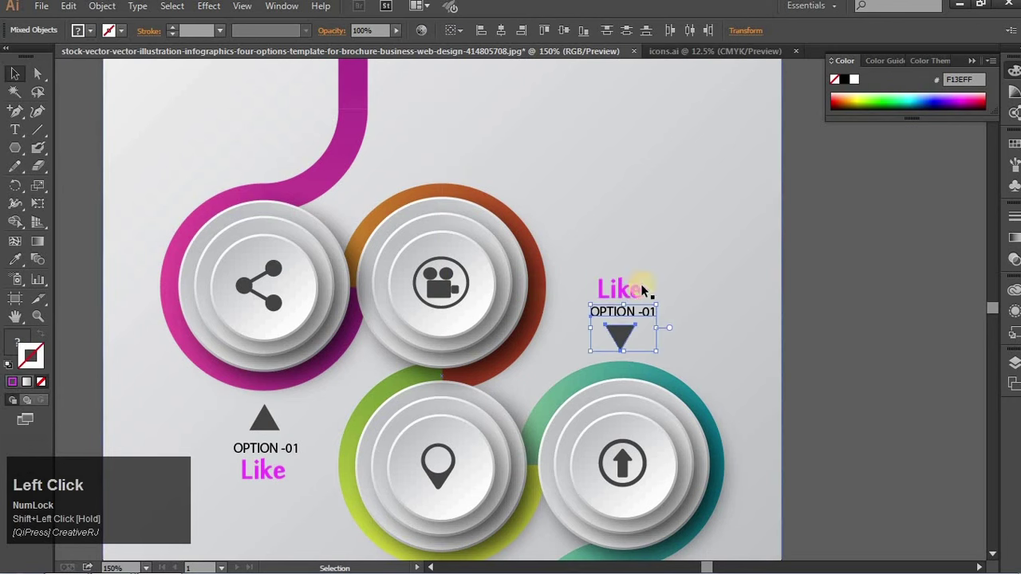
- Alt-drag a copy of the label group above the camera circle and nudge it into place
left_click(616, 288)
left_click(633, 341)
left_click_drag(576, 242, 451, 135)
key("Down")
key("Right")
key("Up")
key("Right")
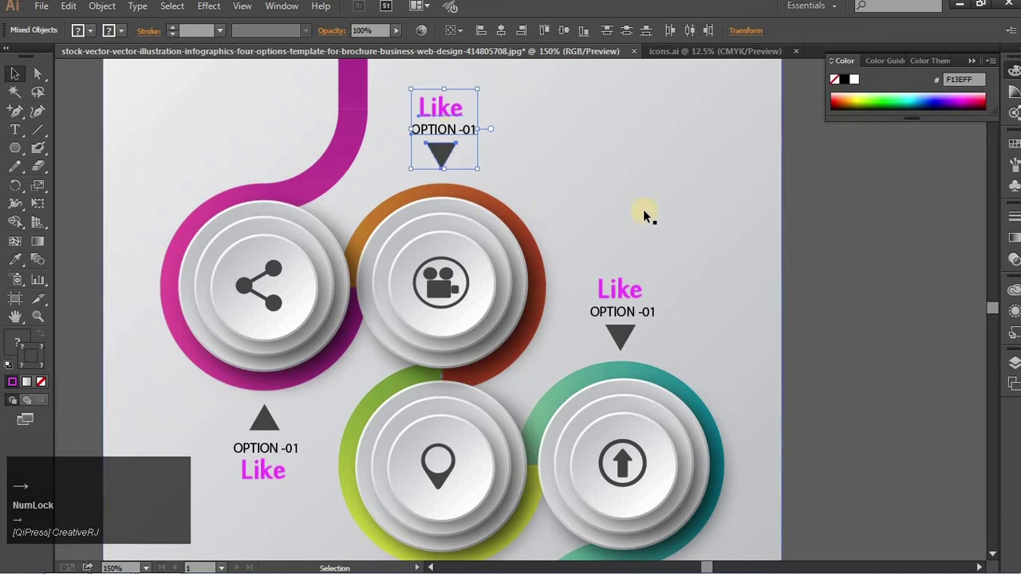
key("Left")
left_click(701, 264)
key("space")
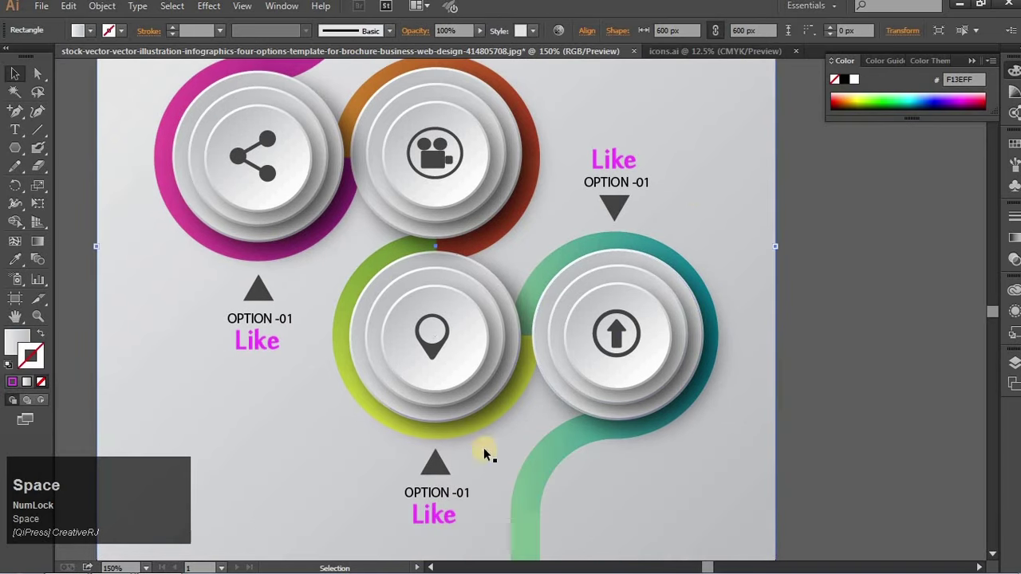
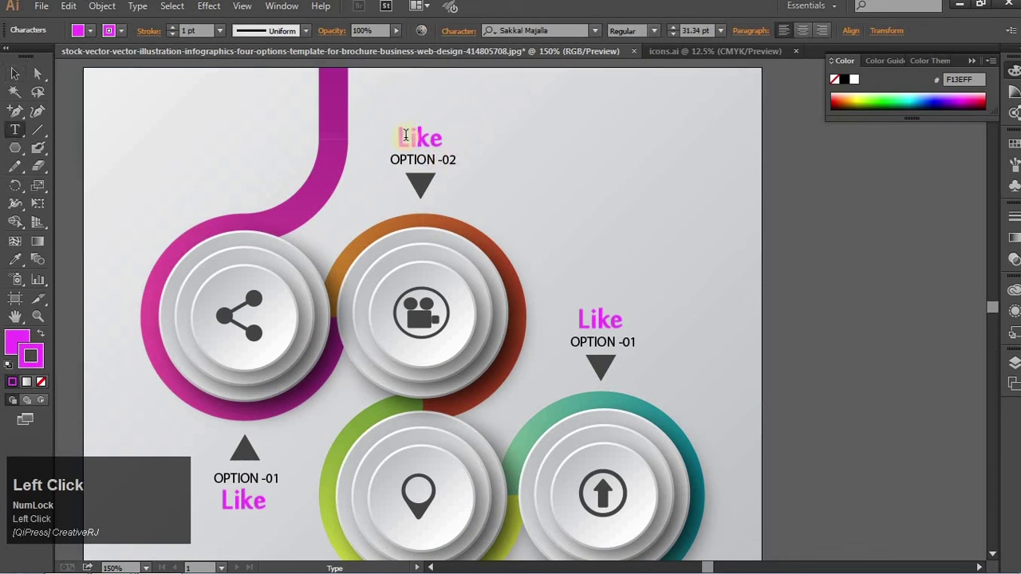
- Retype the camera circle's label as Comment with OPTION -02 and recolour Comment orange via its hex value
type("omment")
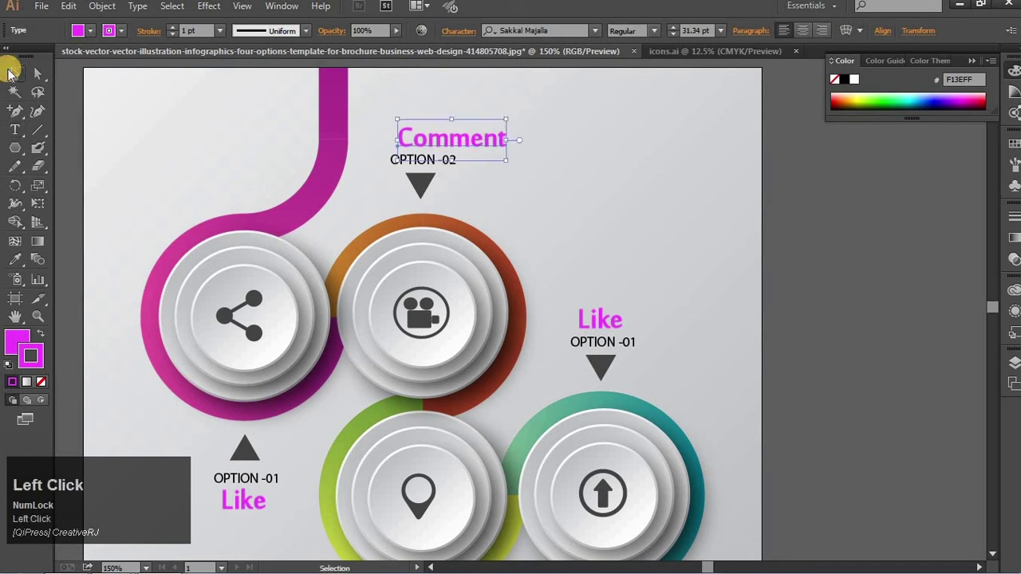
key("Left")
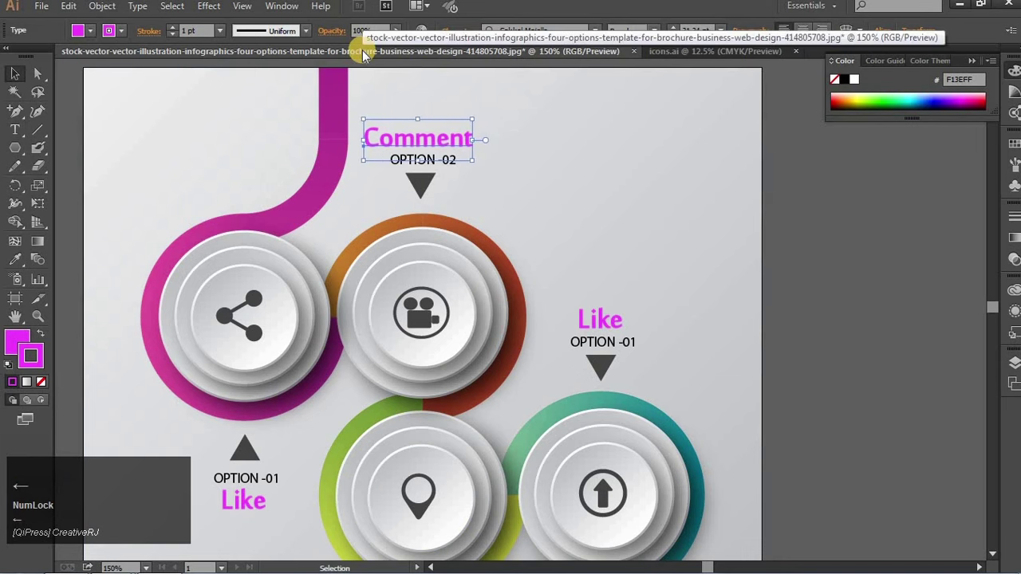
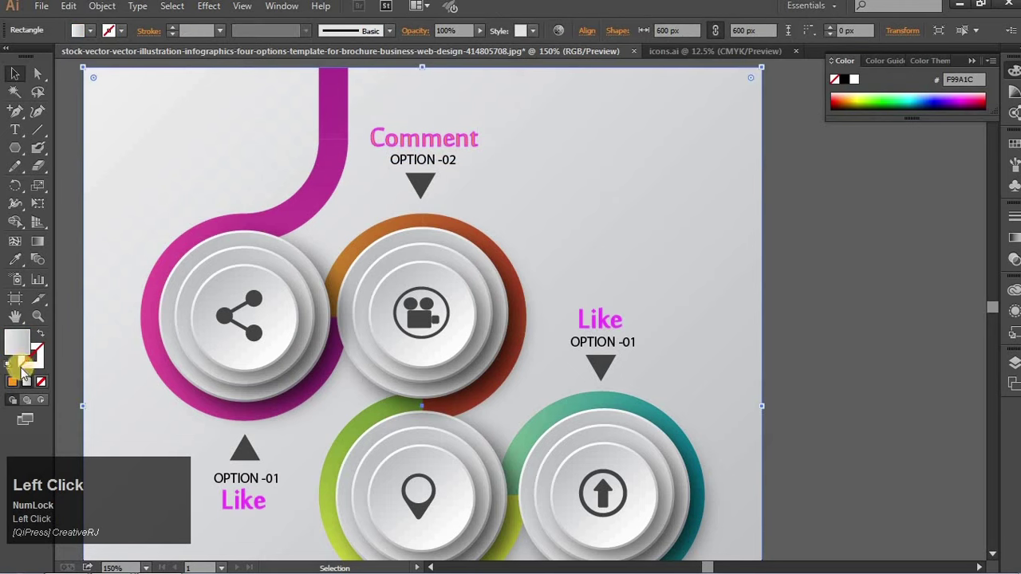
key("ctrl+z")
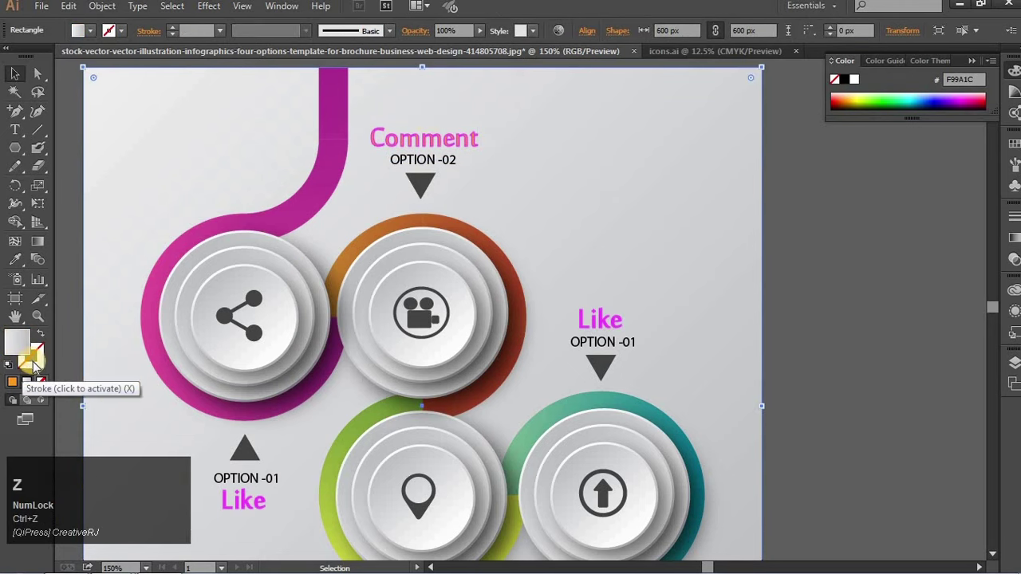
left_click(424, 142)
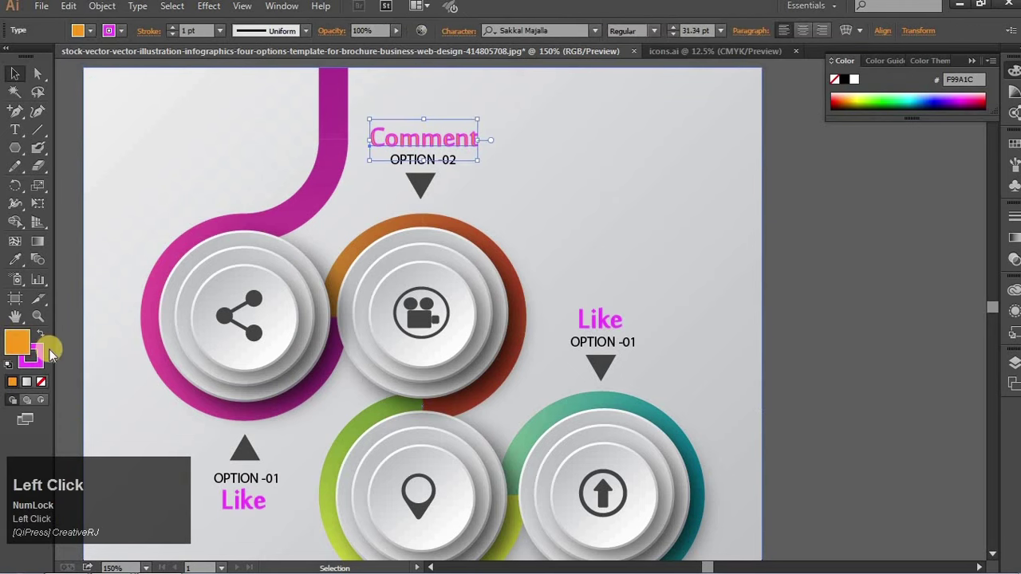
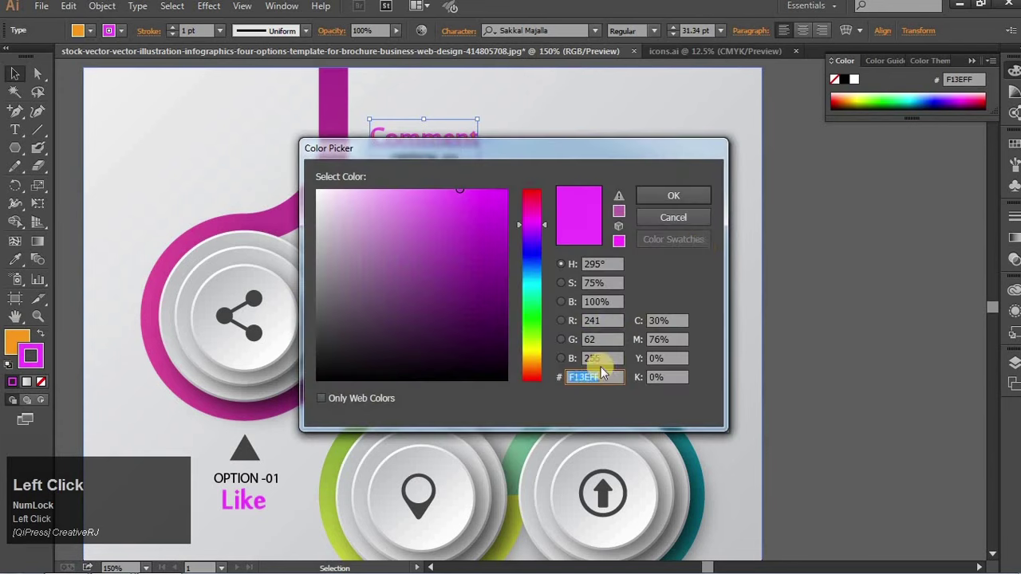
key("ctrl+v")
left_click(668, 194)
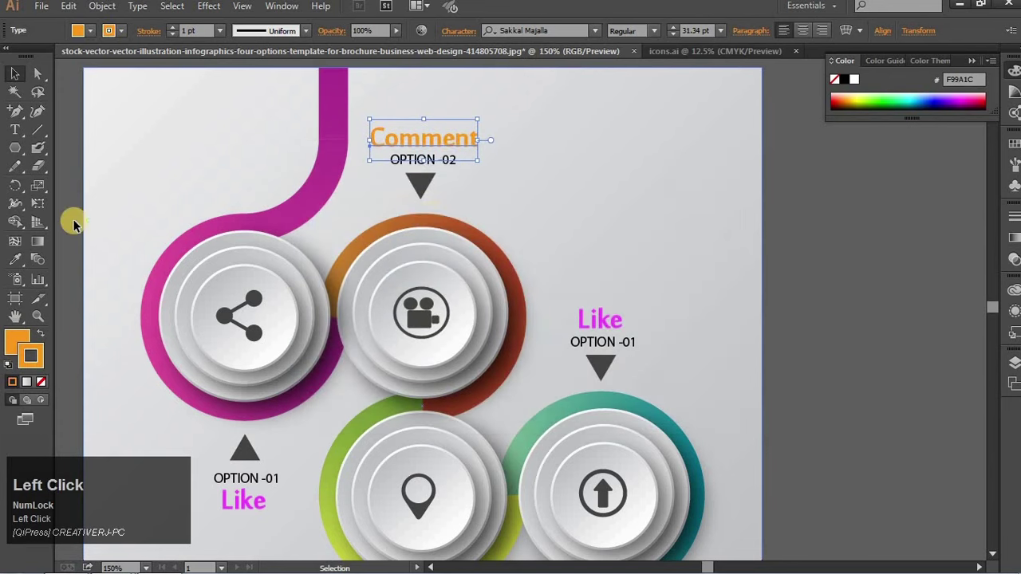
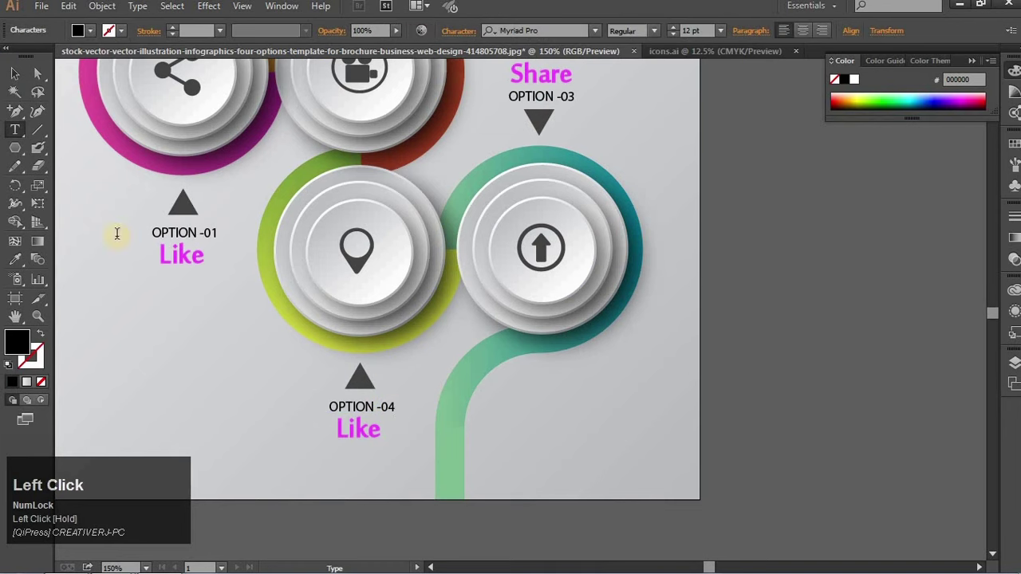
- Relabel the upload button Share, OPTION -04, recolour Share teal and renumber the pin label OPTION -03
left_click(181, 103)
key("space")
left_click(515, 180)
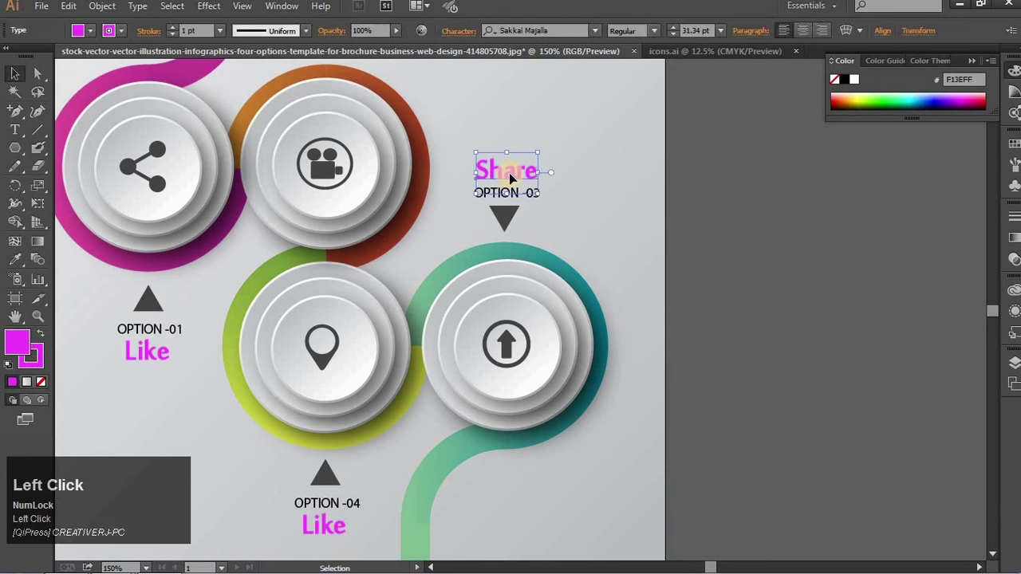
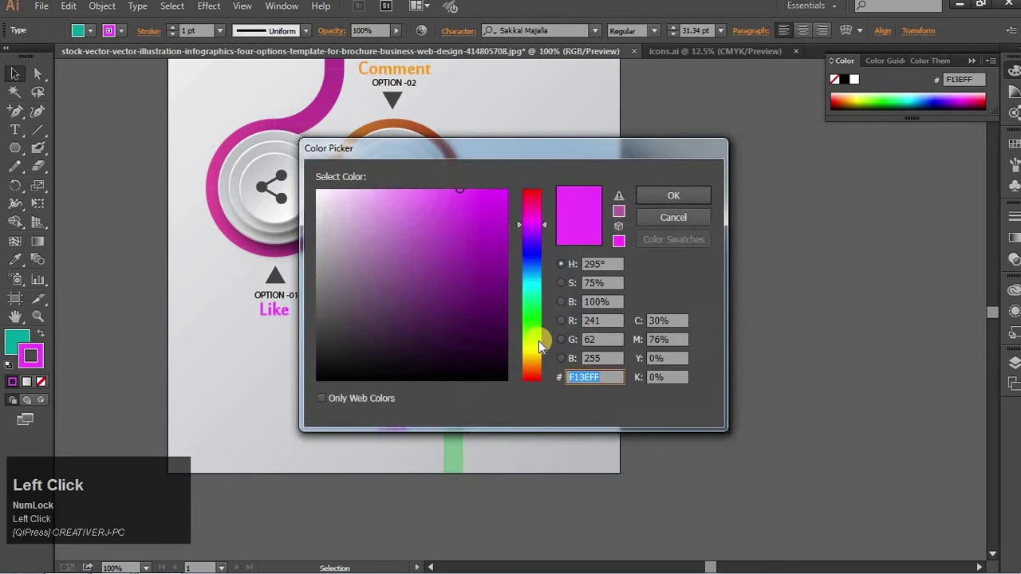
key("ctrl+v")
left_click(675, 192)
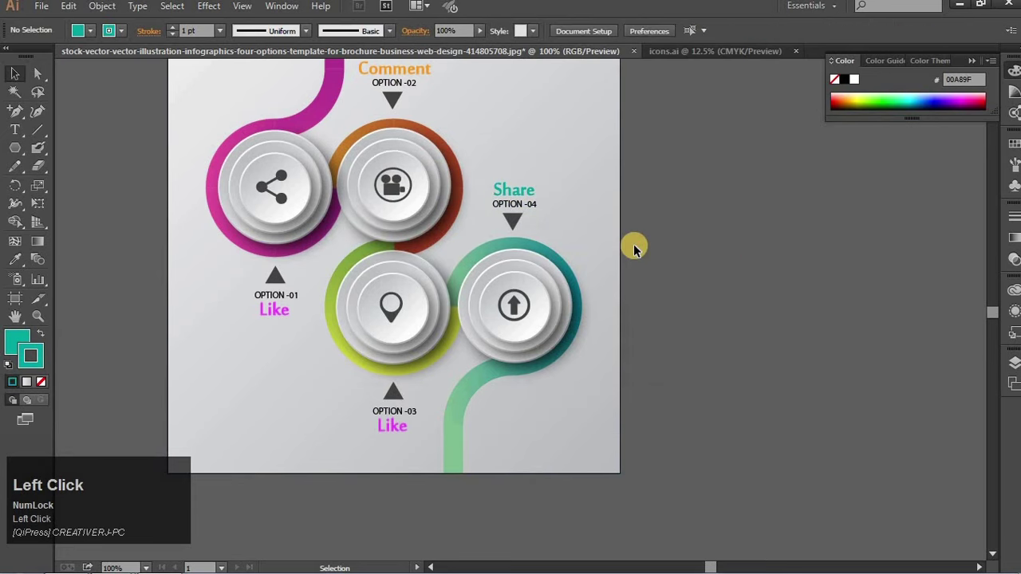
key("F9")
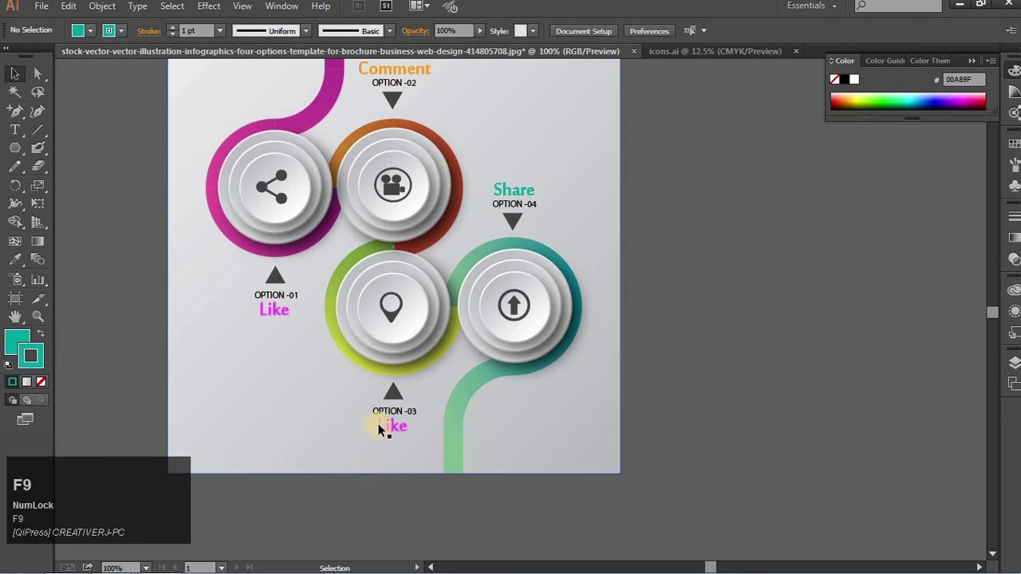
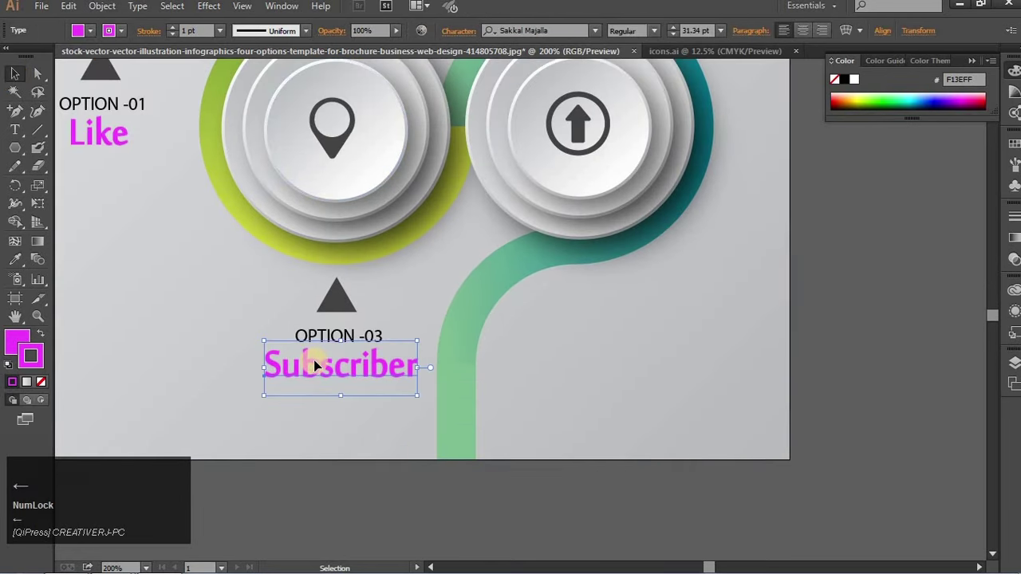
- Recolour the pin circle's label light green with hex BBFF50 in the Color Picker
left_click(373, 509)
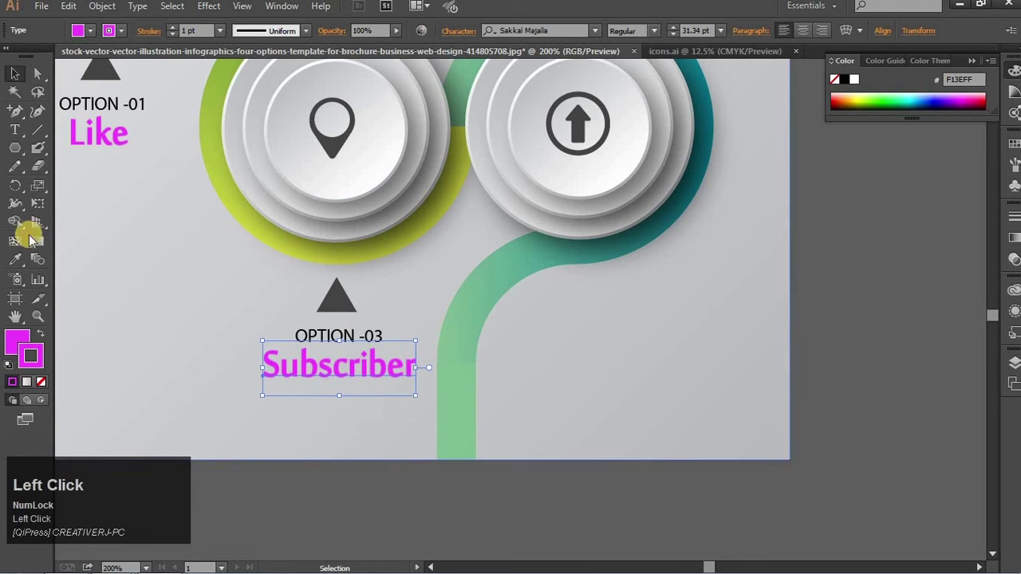
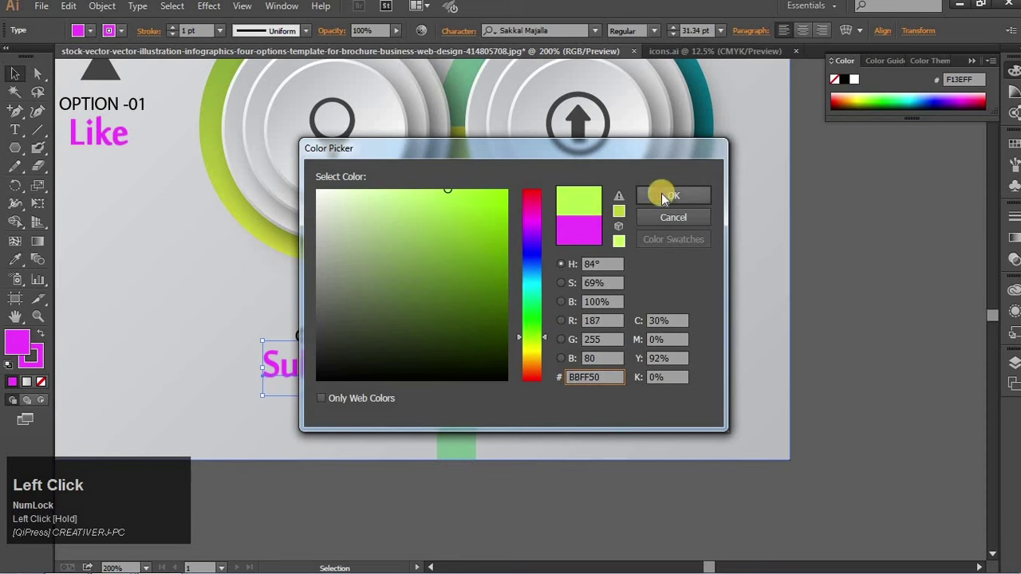
key("ctrl+a")
left_click(668, 200)
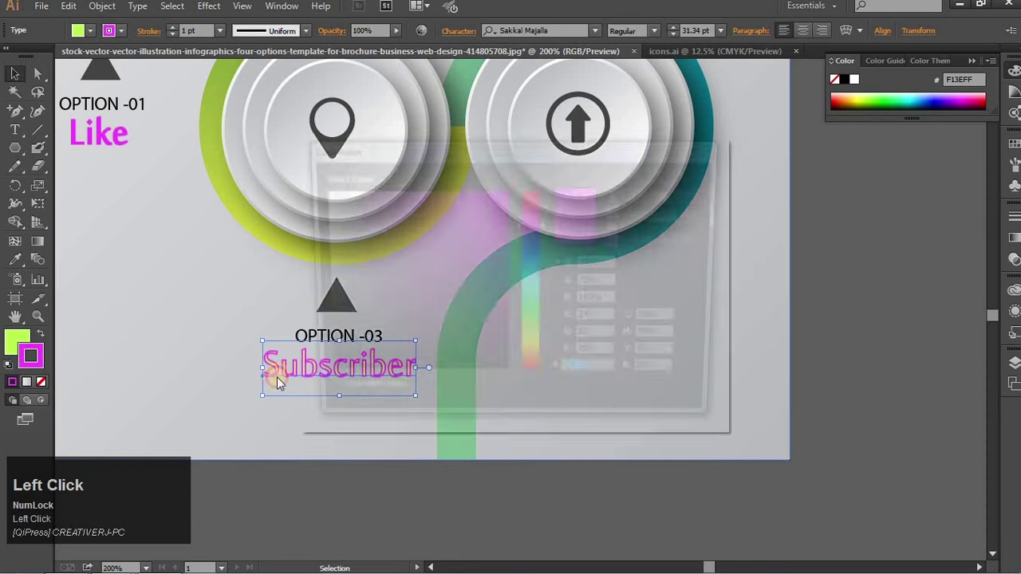
key("ctrl+v")
left_click(744, 214)
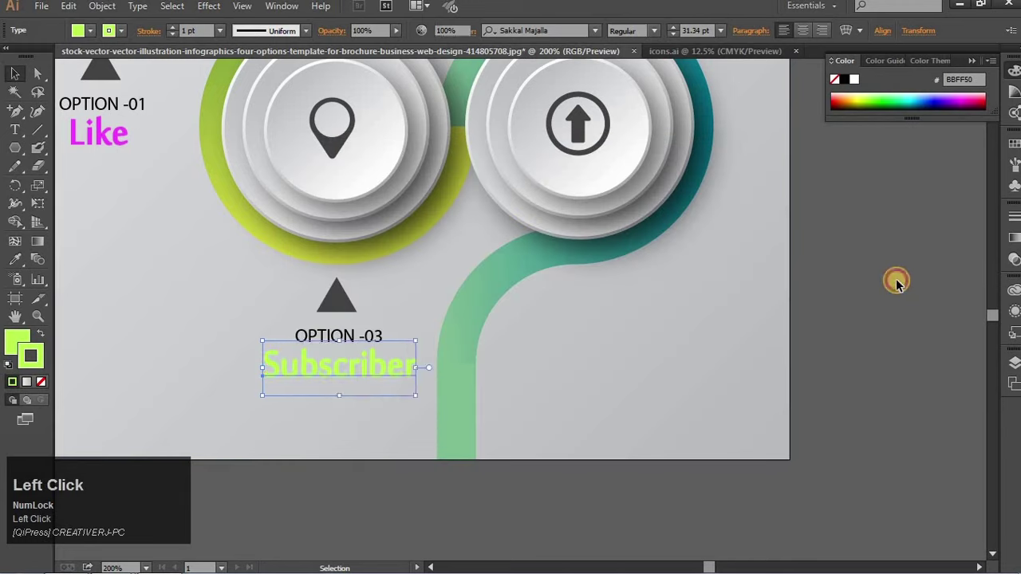
- Correct the label from Subscriber to Subscribe and deselect it
key("ctrl+-")
left_click(465, 347)
key("BackSpace")
left_click(70, 157)
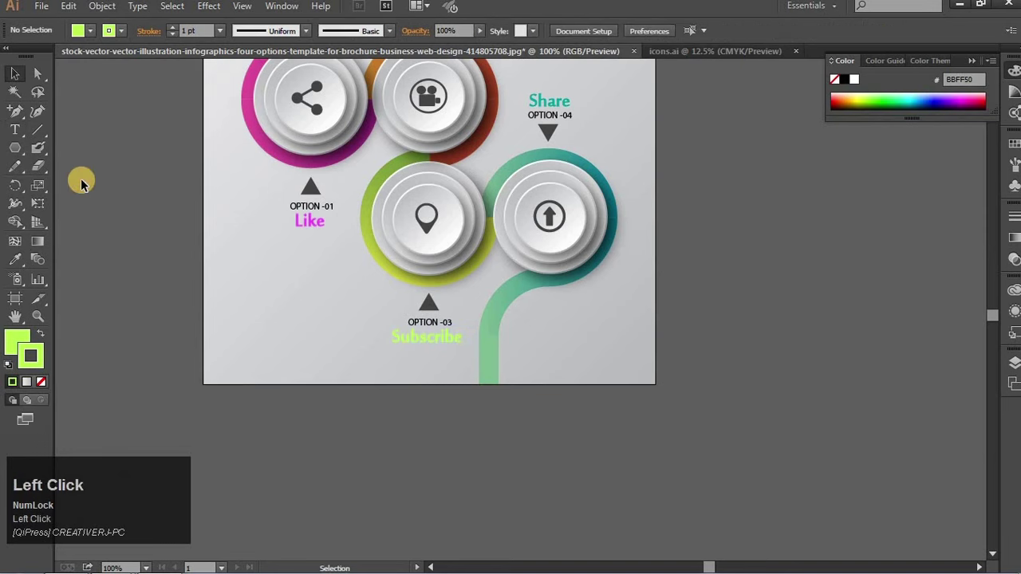